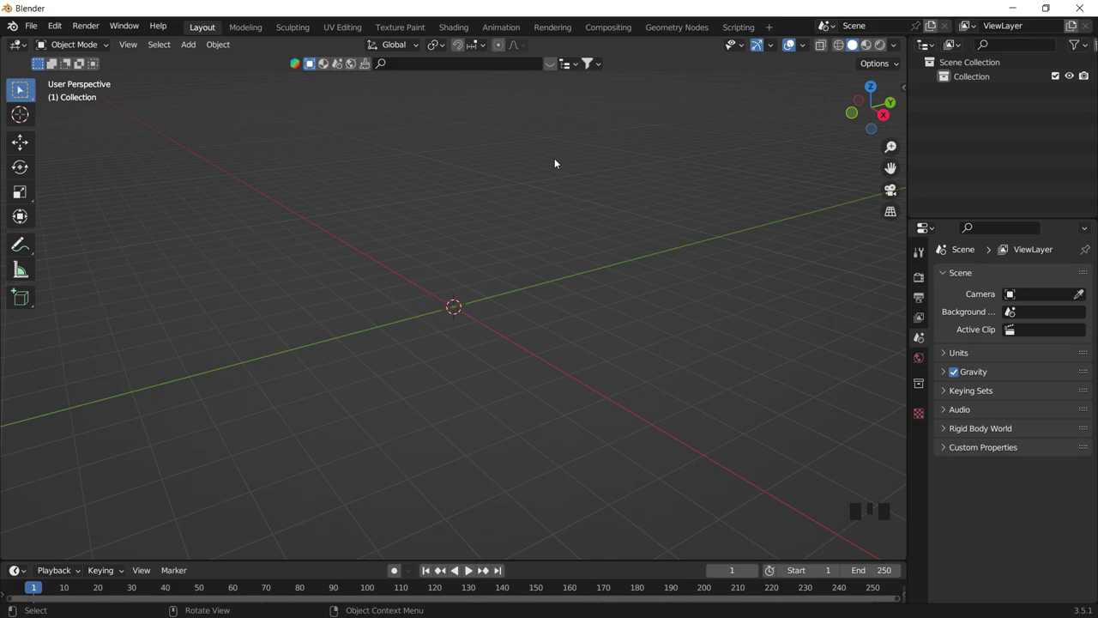
Add a Round Cube mesh with radius 1 so it forms a rough sphere at the scene centre.
{"action": "key", "text": "shift+a"}
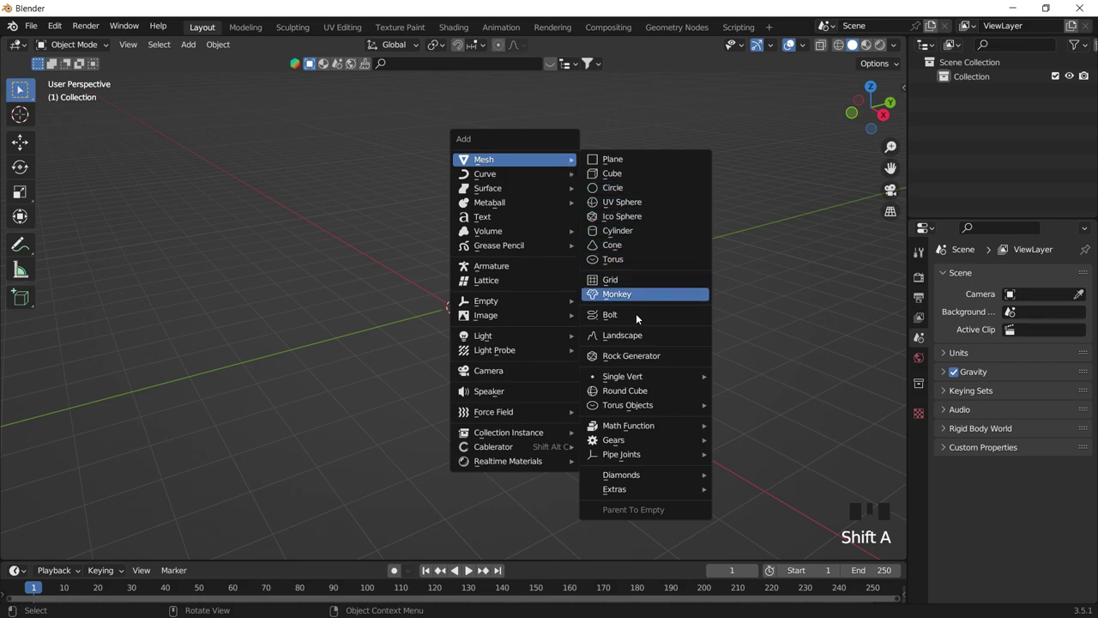
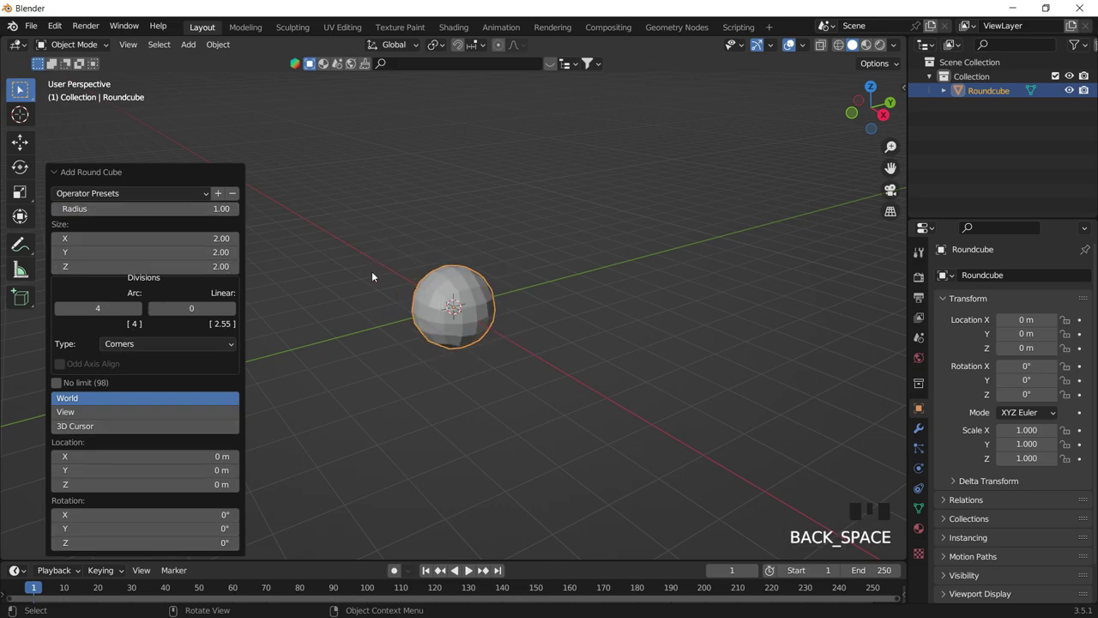
{"action": "scroll", "scroll_direction": "up", "scroll_amount": 3}
{"action": "scroll", "scroll_direction": "down", "scroll_amount": 3}
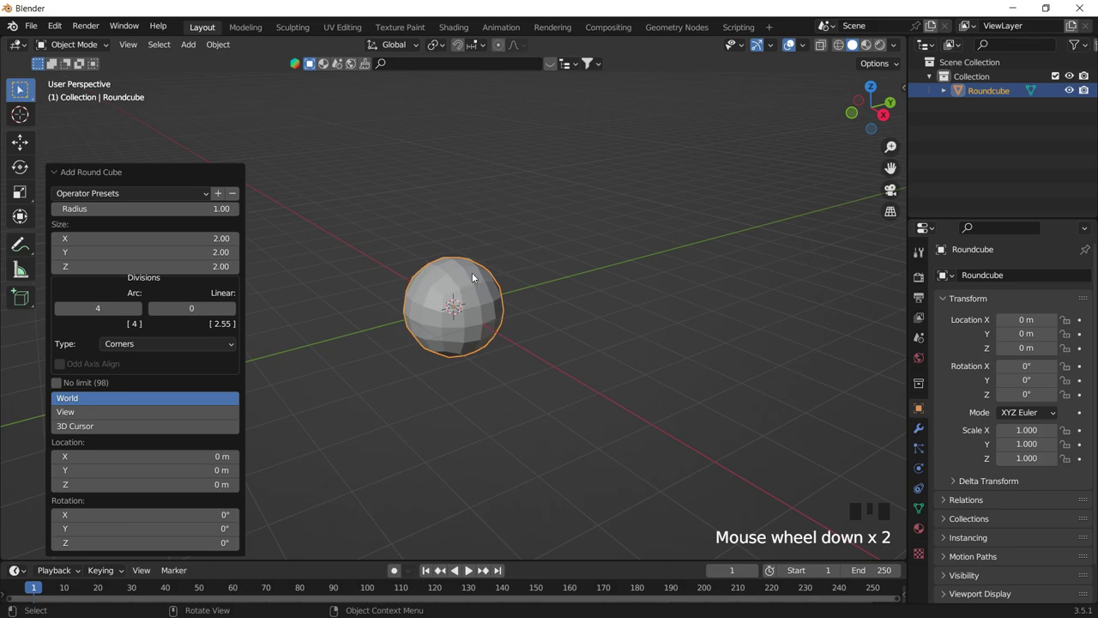
{"action": "left_click", "coordinate": [526, 248]}
{"action": "left_click", "coordinate": [505, 304]}
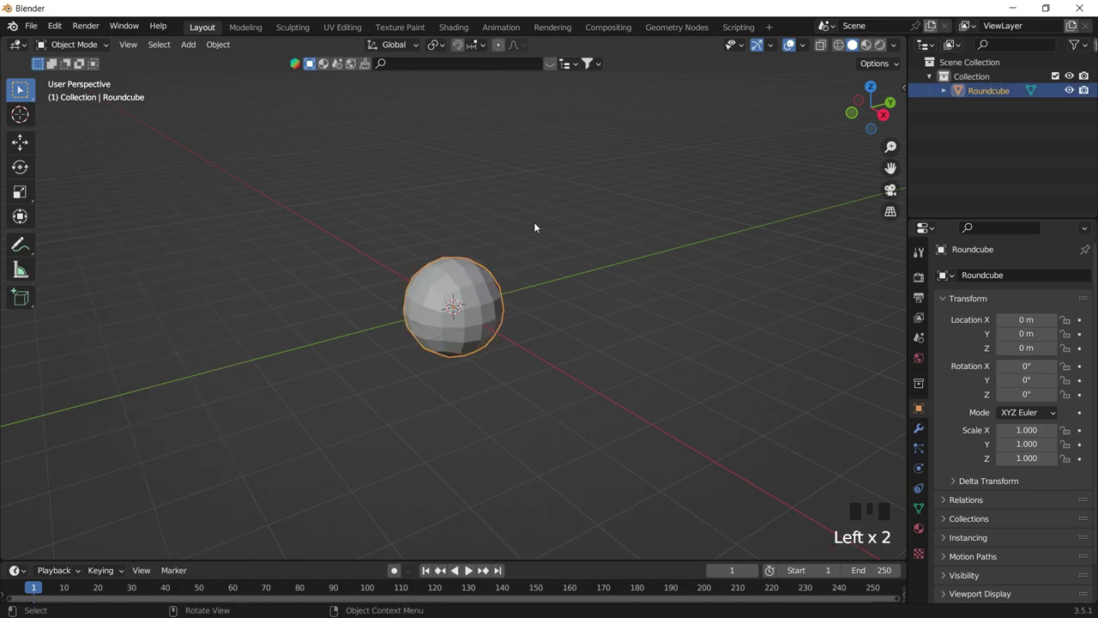
Scale the sphere up and give it a level-2 Catmull-Clark Subdivision modifier with smooth shading.
{"action": "key", "text": "s"}
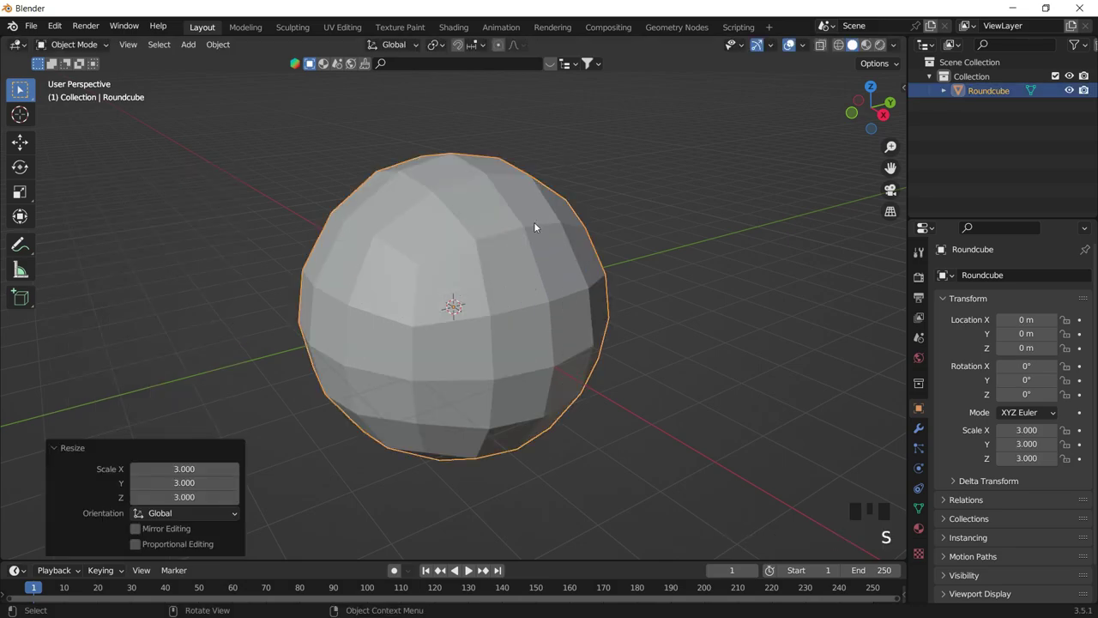
{"action": "left_click", "coordinate": [921, 434]}
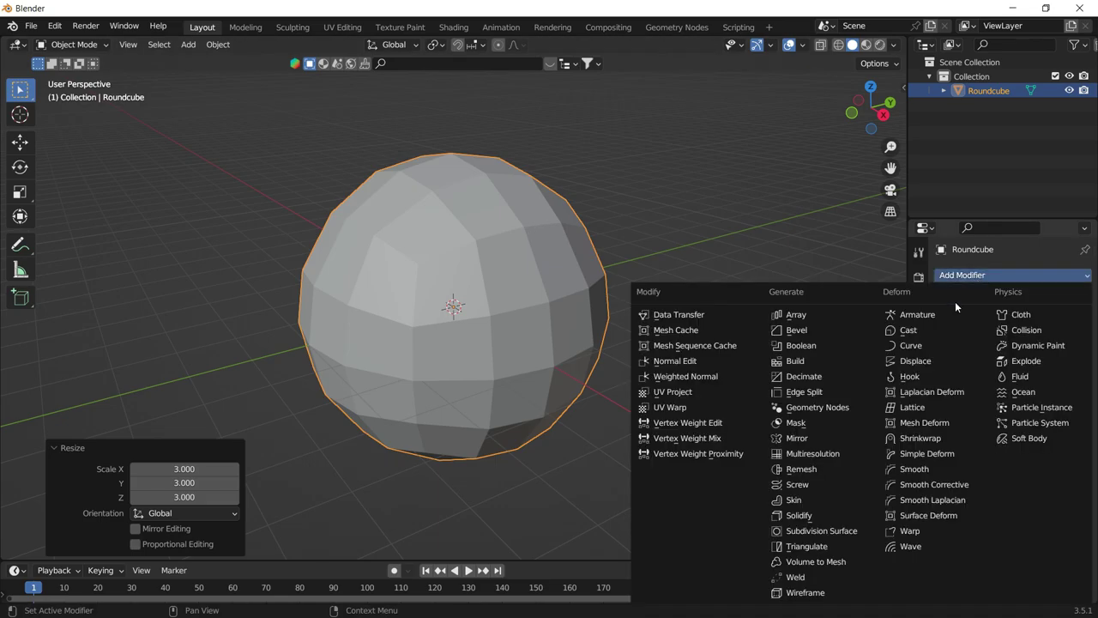
{"action": "left_click_drag", "start_coordinate": [841, 536], "coordinate": [504, 225]}
{"action": "left_click_drag", "start_coordinate": [504, 225], "coordinate": [1057, 303]}
{"action": "left_click_drag", "start_coordinate": [1057, 302], "coordinate": [1026, 315]}
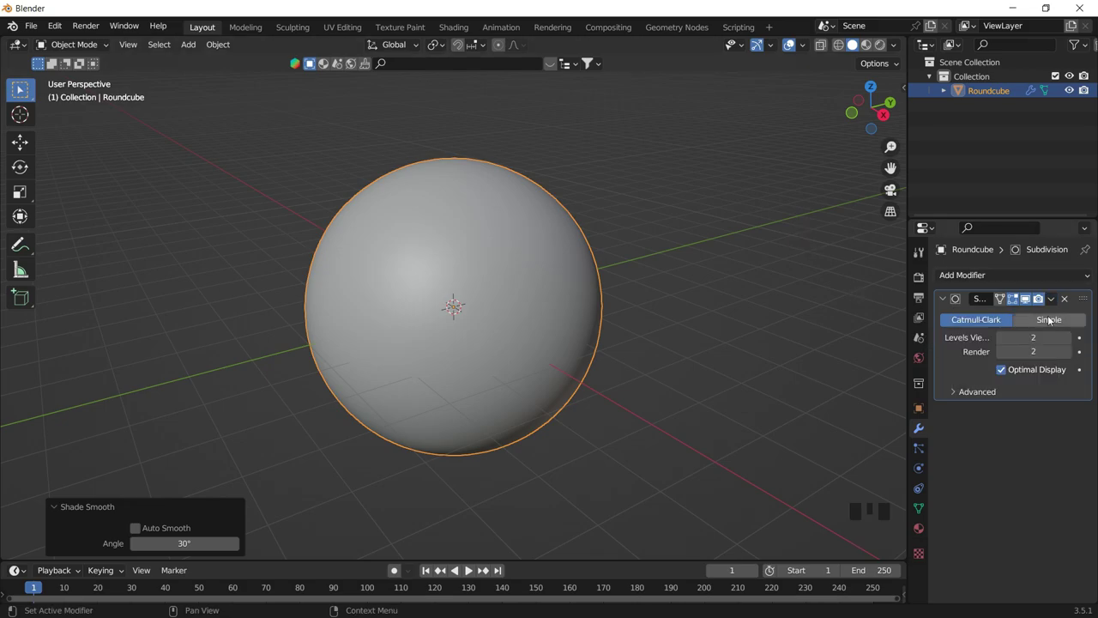
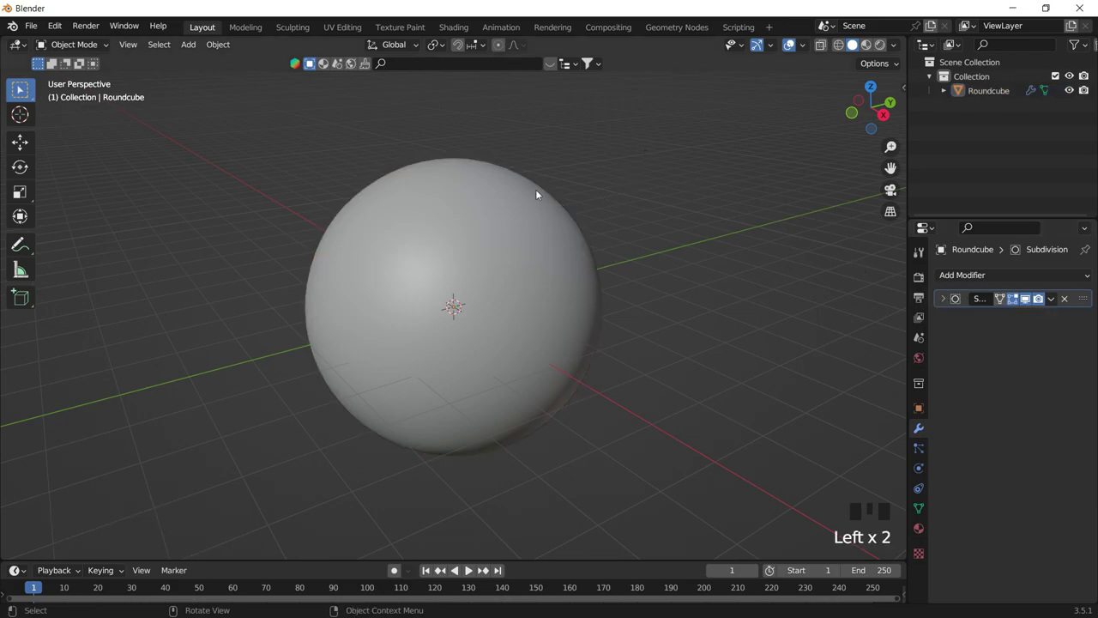
Split the 3D viewport into two side-by-side areas and reselect the sphere.
{"action": "scroll", "scroll_direction": "up", "scroll_amount": 3}
{"action": "scroll", "scroll_direction": "down", "scroll_amount": 3}
{"action": "left_click", "coordinate": [545, 244]}
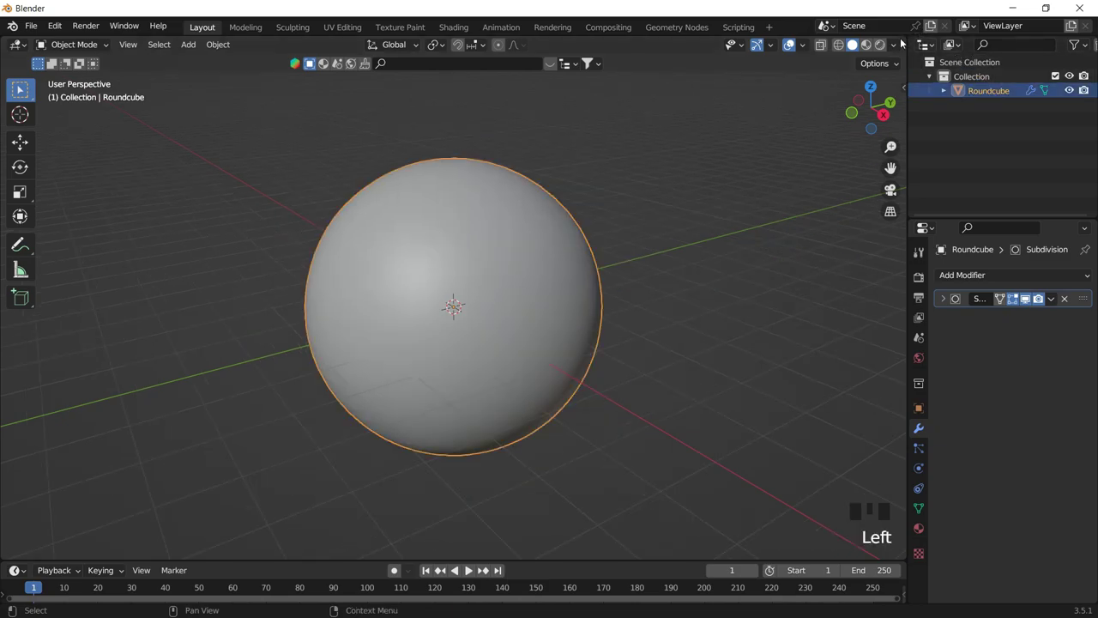
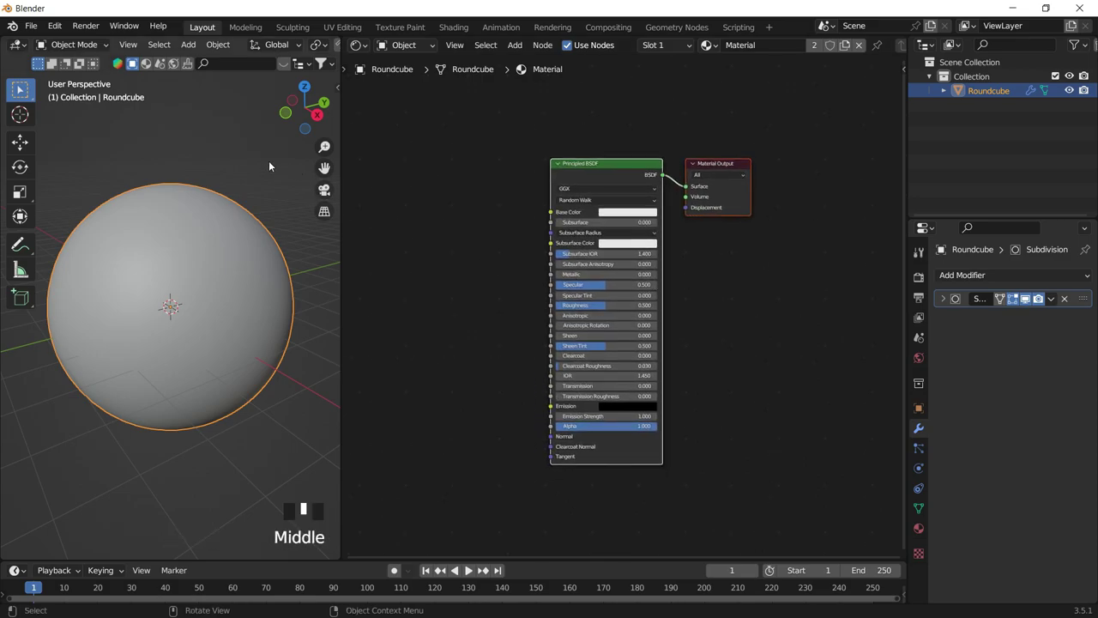
Create a new material in the Shader Editor and browse to the PIELES animal-print texture folder.
{"action": "left_click", "coordinate": [279, 206]}
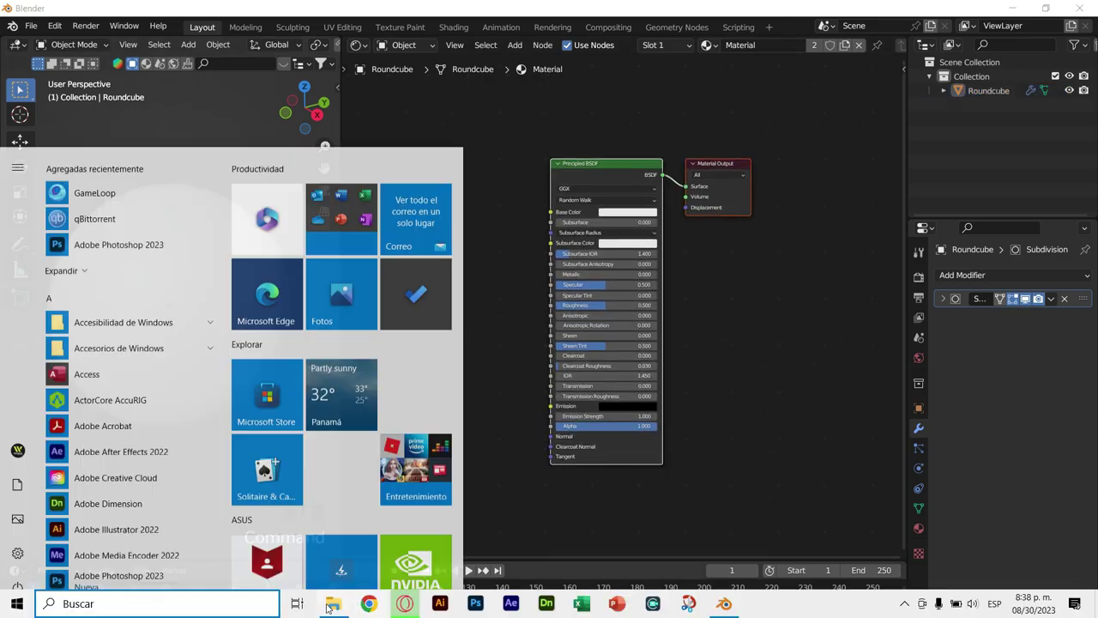
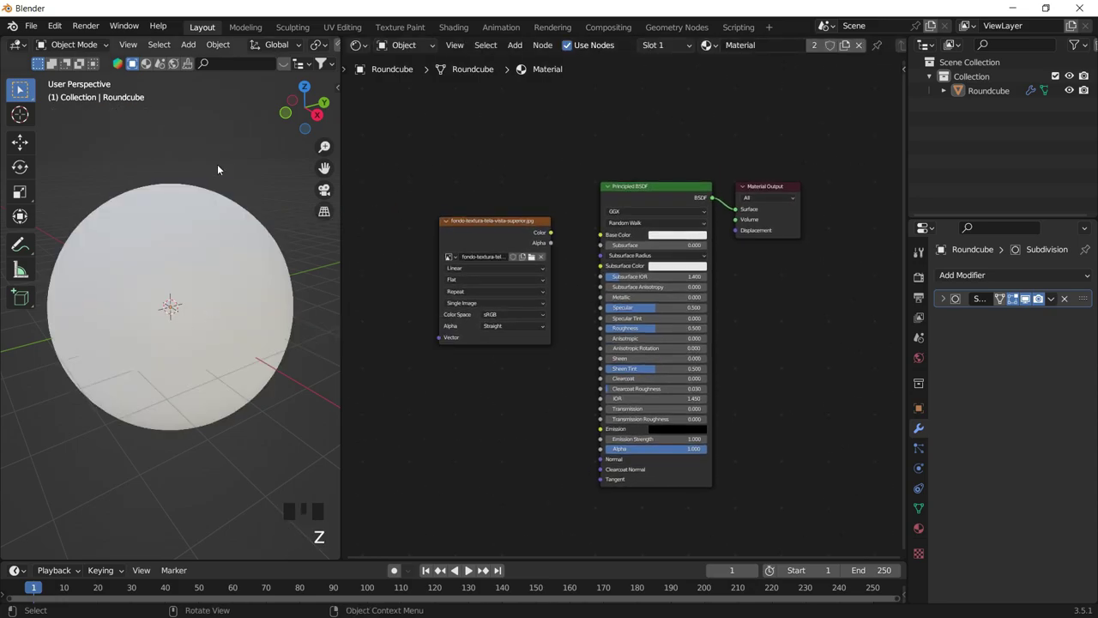
Wire the fondo-textura-tela-vista-superior.jpg colour into Base Color and enter Edit Mode on the sphere.
{"action": "left_click_drag", "start_coordinate": [556, 234], "coordinate": [576, 229]}
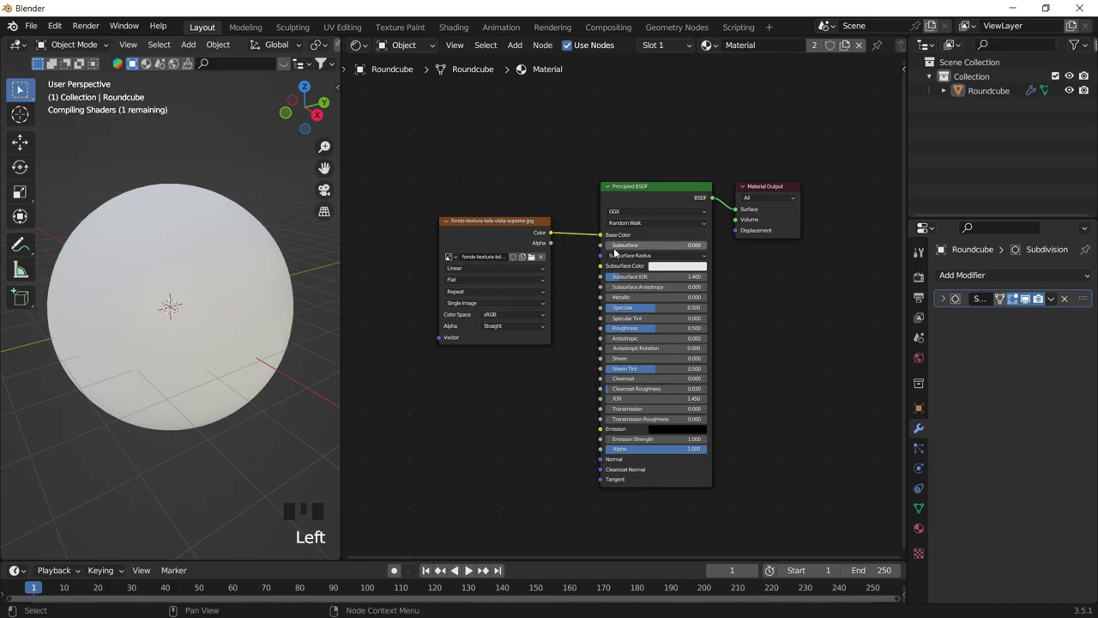
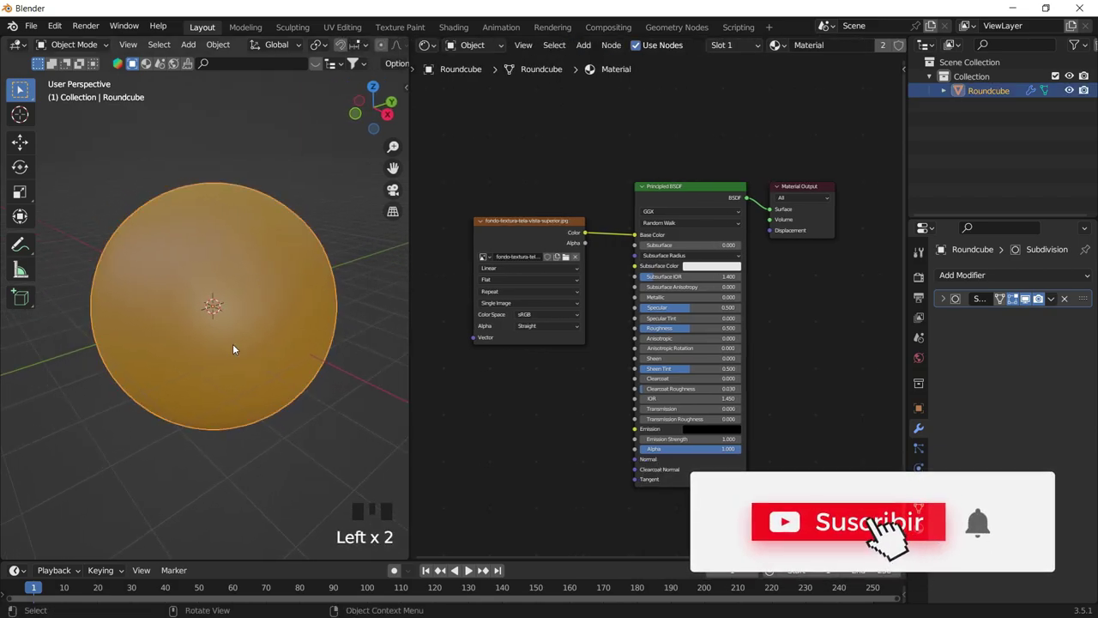
{"action": "key", "text": "Tab"}
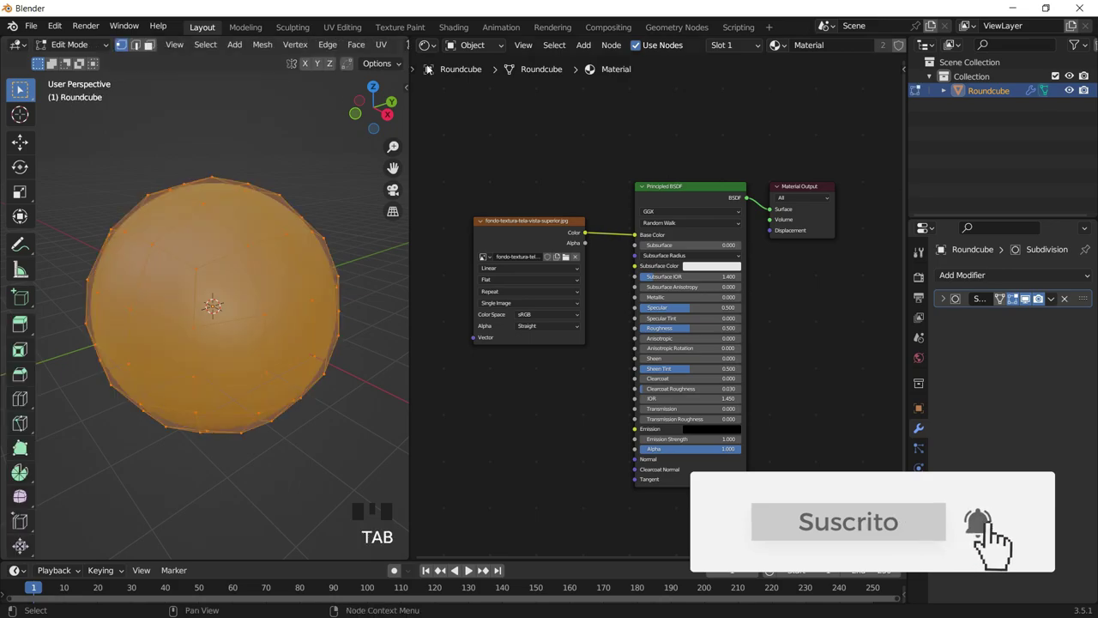
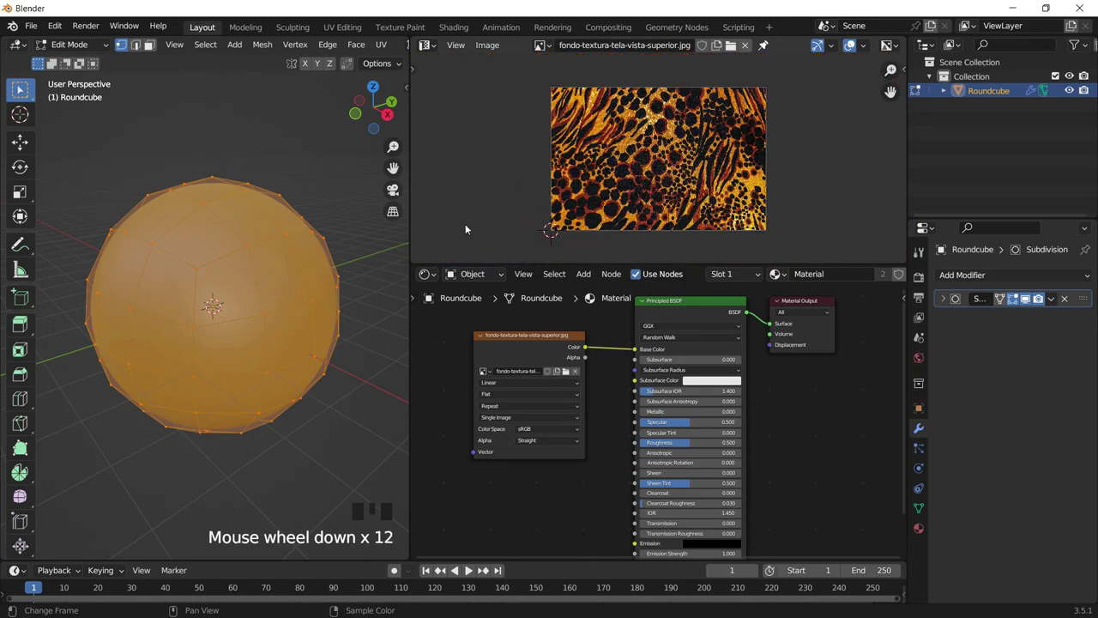
Unwrap the sphere and feed Texture Coordinate through Mapping into the image texture.
{"action": "key", "text": "u"}
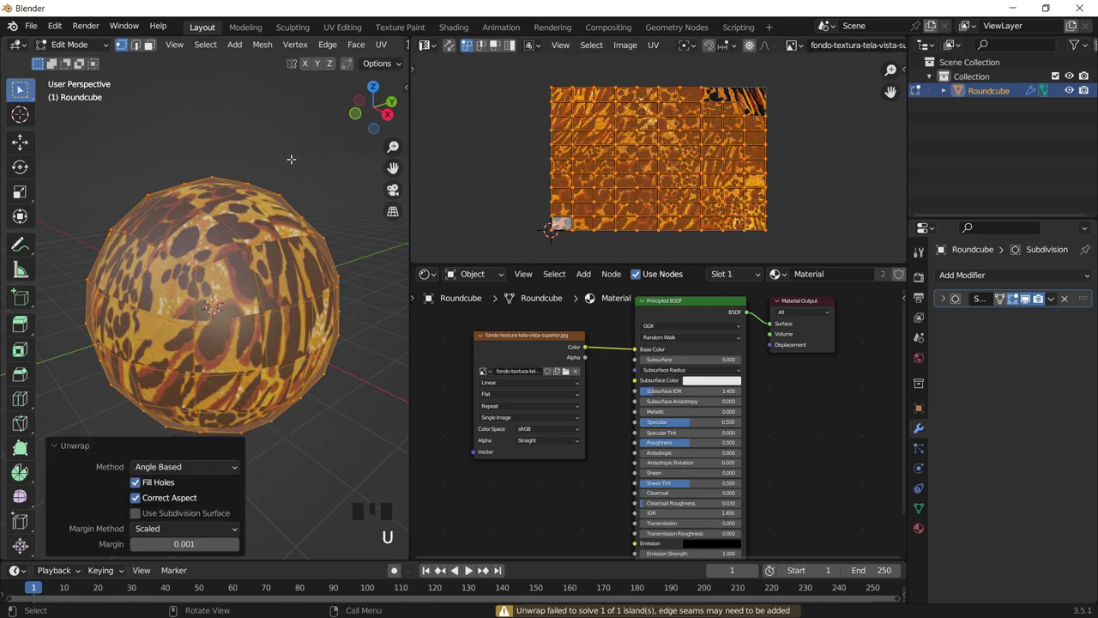
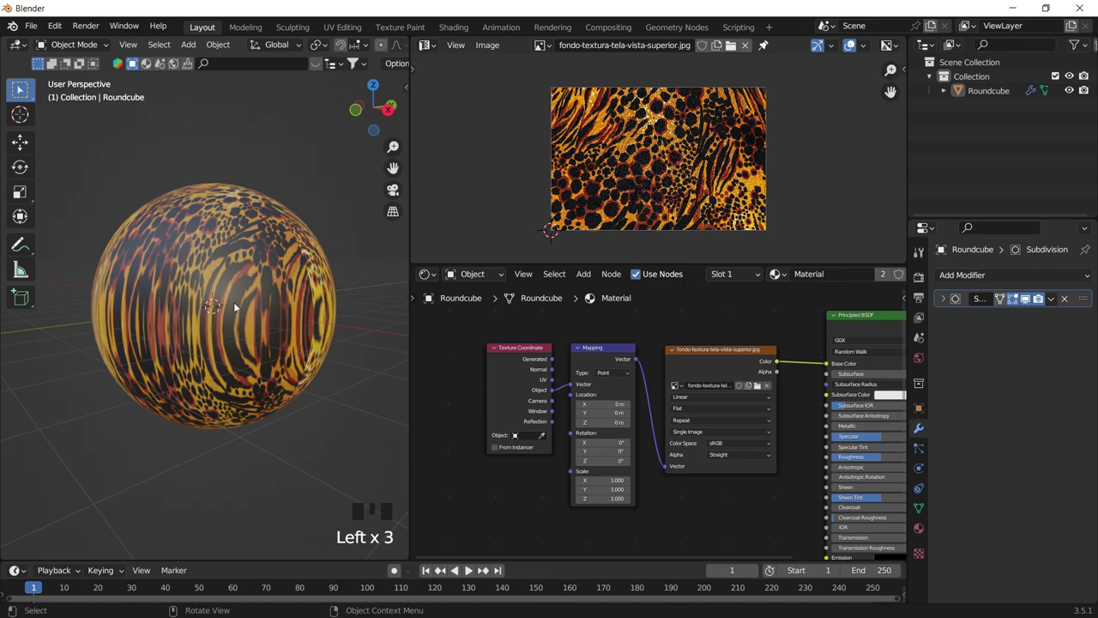
{"action": "left_click_drag", "start_coordinate": [232, 311], "coordinate": [556, 366]}
{"action": "left_click_drag", "start_coordinate": [556, 366], "coordinate": [563, 385]}
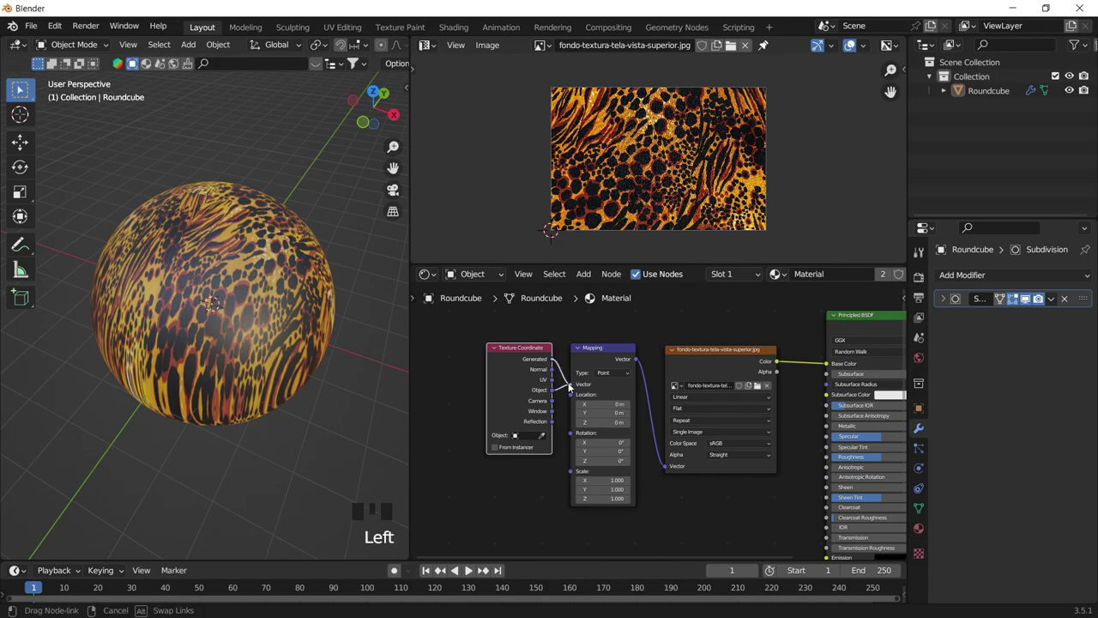
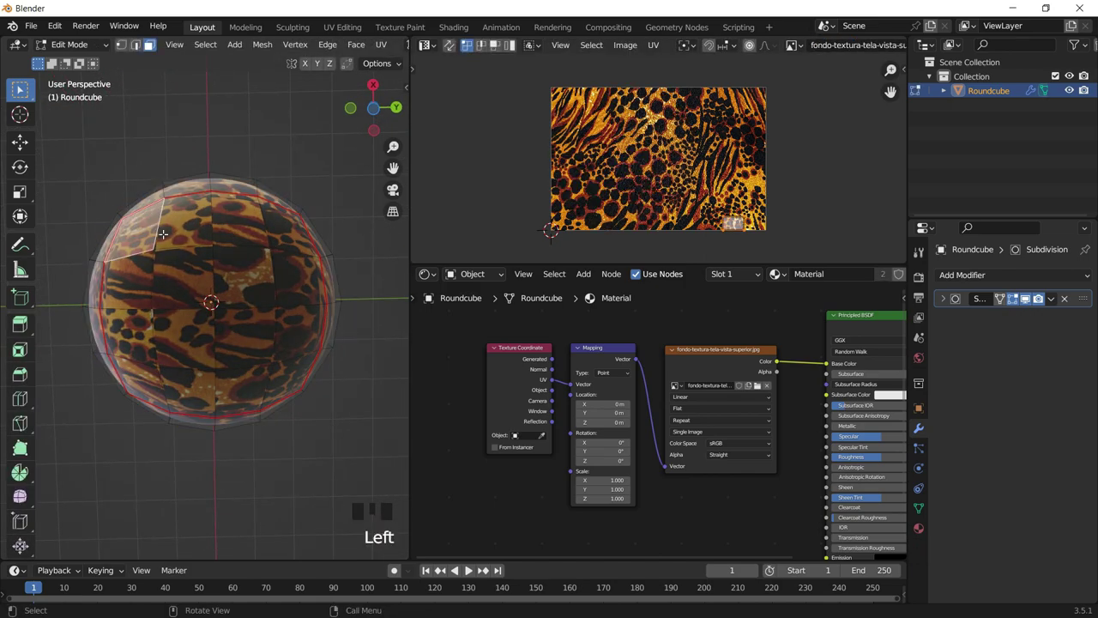
Select the seam-delimited face island with L and unwrap it so the print wraps in larger patches.
{"action": "key", "text": "l"}
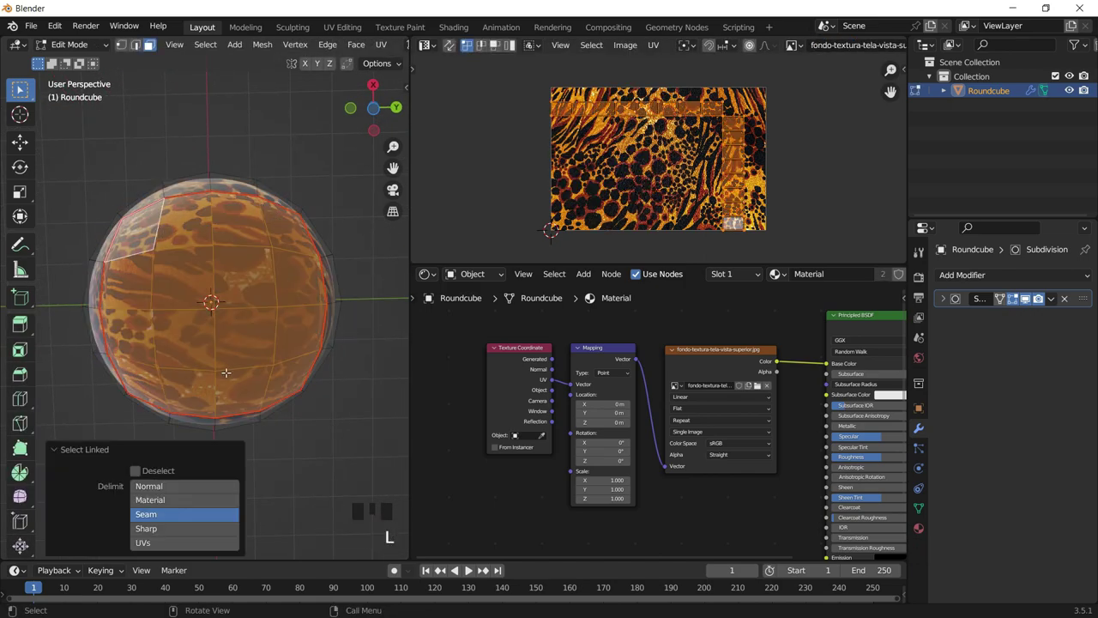
{"action": "key", "text": "u"}
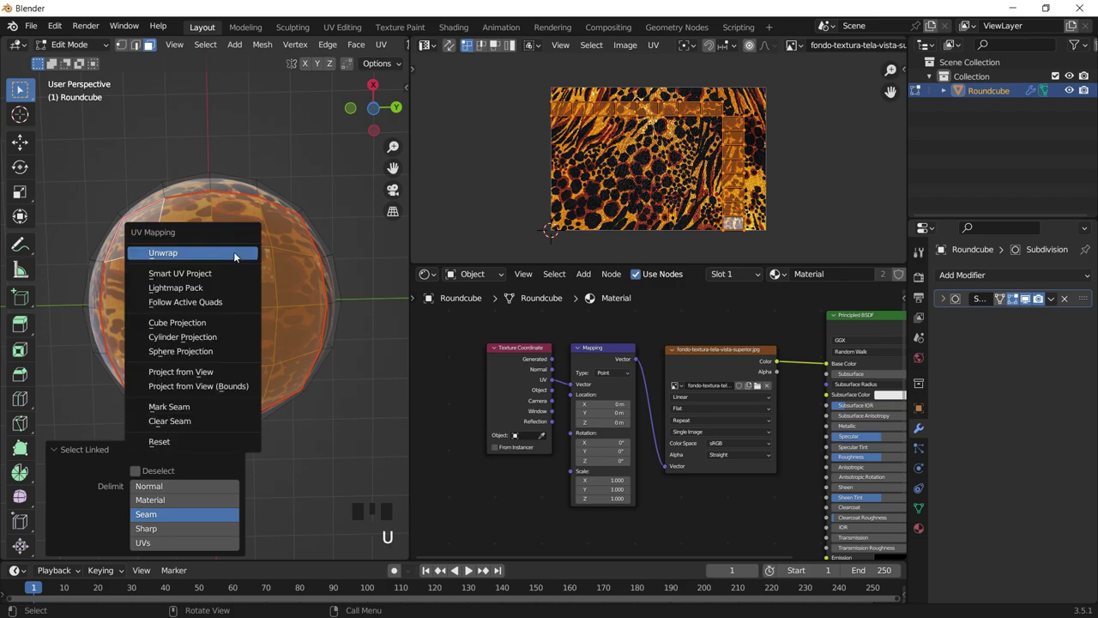
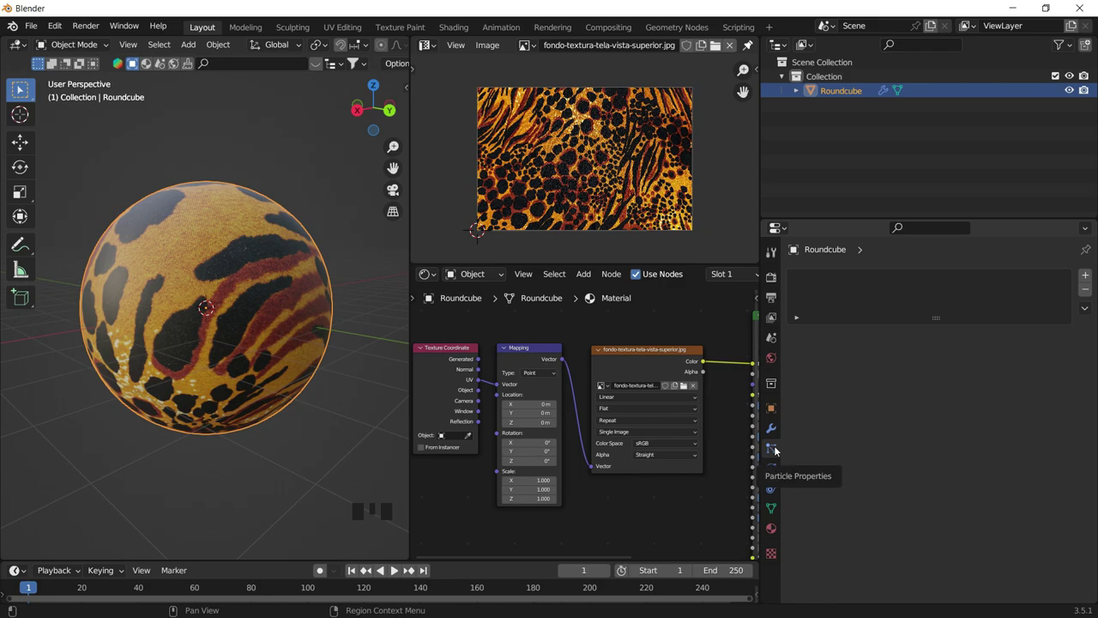
Add a Hair particle system with 1000 strands of 0.5 m length on the sphere.
{"action": "left_click_drag", "start_coordinate": [1087, 279], "coordinate": [1036, 360]}
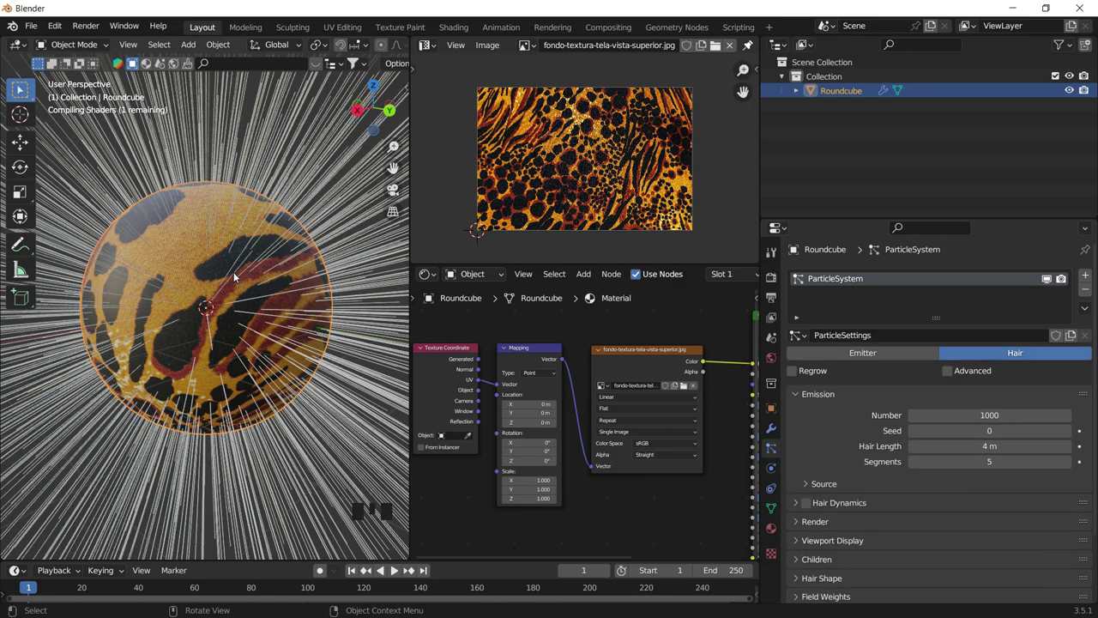
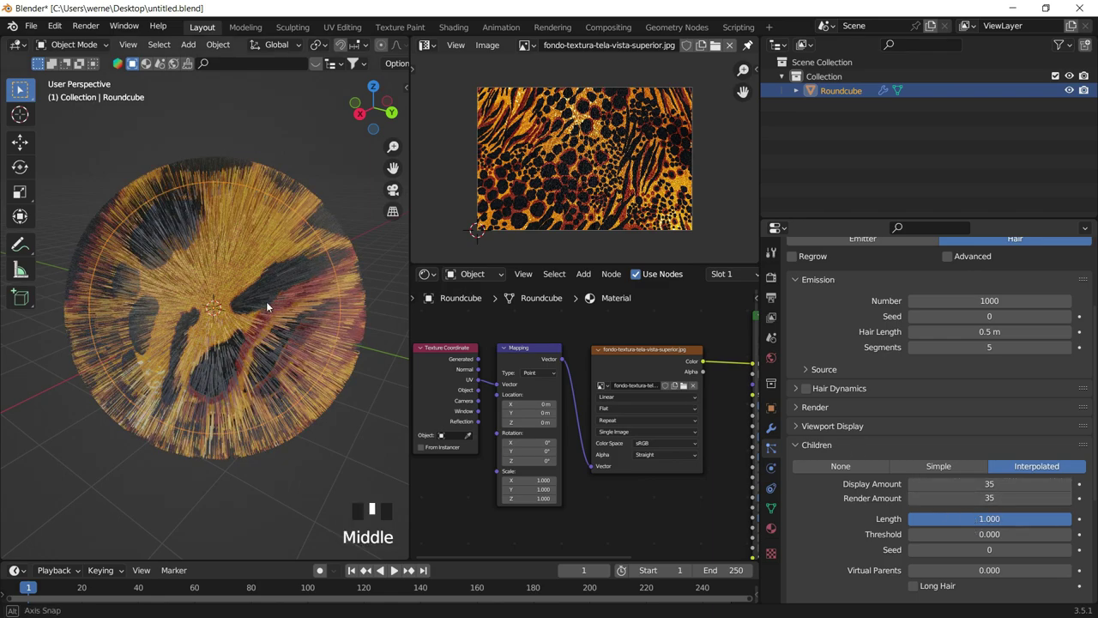
Orbit and zoom around the hairy sphere to inspect the fur from above.
{"action": "left_click", "coordinate": [306, 154]}
{"action": "left_click_drag", "start_coordinate": [277, 330], "coordinate": [224, 288]}
{"action": "scroll", "scroll_direction": "up", "scroll_amount": 3}
{"action": "scroll", "scroll_direction": "up", "scroll_amount": 3}
{"action": "scroll", "scroll_direction": "down", "scroll_amount": 3}
{"action": "left_click_drag", "start_coordinate": [225, 273], "coordinate": [263, 255]}
{"action": "scroll", "scroll_direction": "down", "scroll_amount": 3}
{"action": "left_click", "coordinate": [302, 192]}
Add a Turbulence force field and raise it about 5.47 m above the sphere.
{"action": "key", "text": "shift+a"}
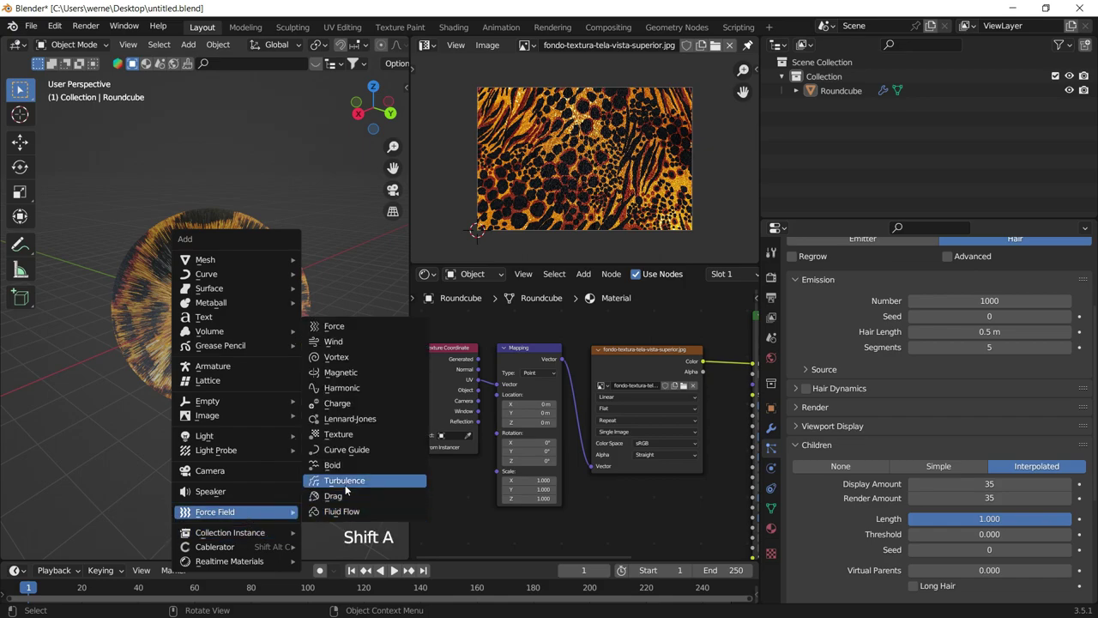
{"action": "key", "text": "g"}
{"action": "left_click", "coordinate": [351, 186]}
Select the Turbulence empty above the Roundcube and check its Point-shaped Turbulence settings.
{"action": "scroll", "scroll_direction": "up", "scroll_amount": 3}
{"action": "left_click_drag", "start_coordinate": [242, 314], "coordinate": [209, 270]}
{"action": "left_click", "coordinate": [209, 269]}
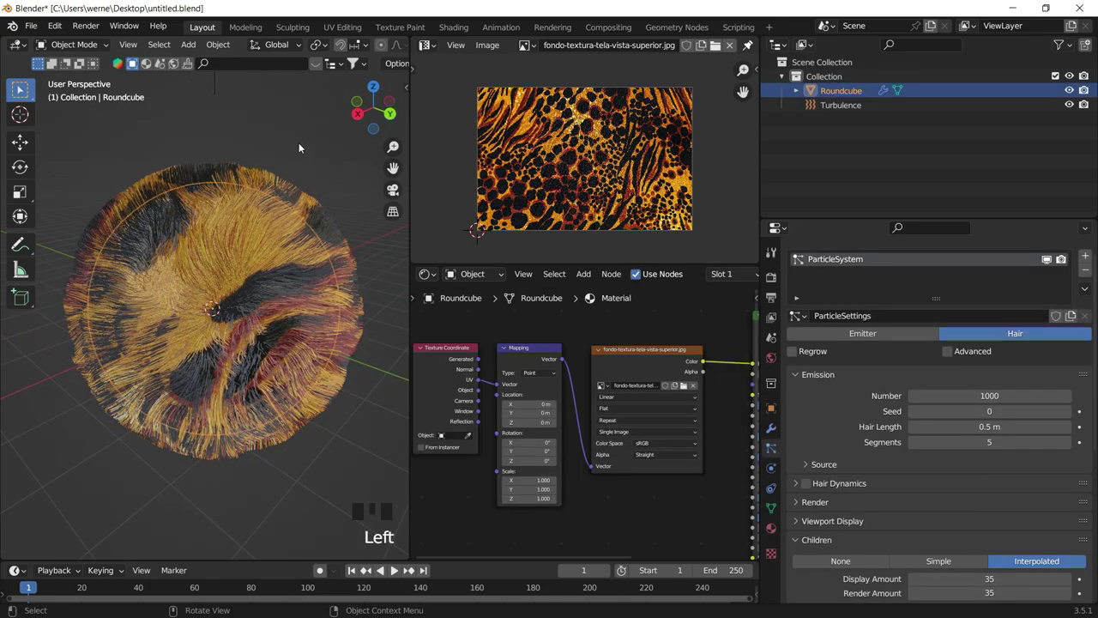
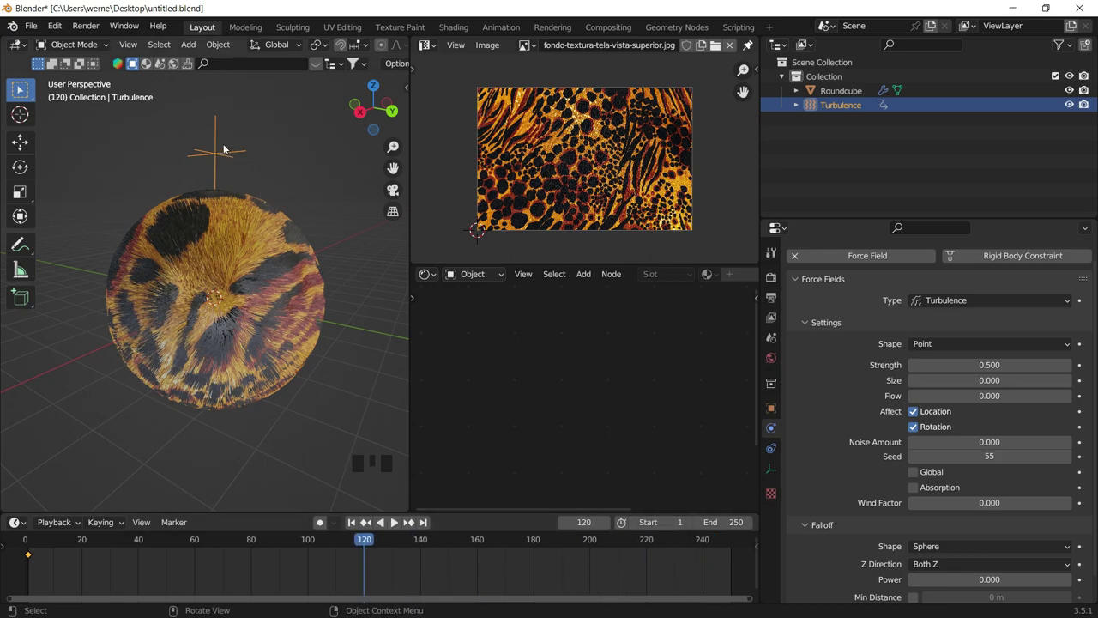
Move the Turbulence empty to its frame-120 position and keyframe its location.
{"action": "key", "text": "g"}
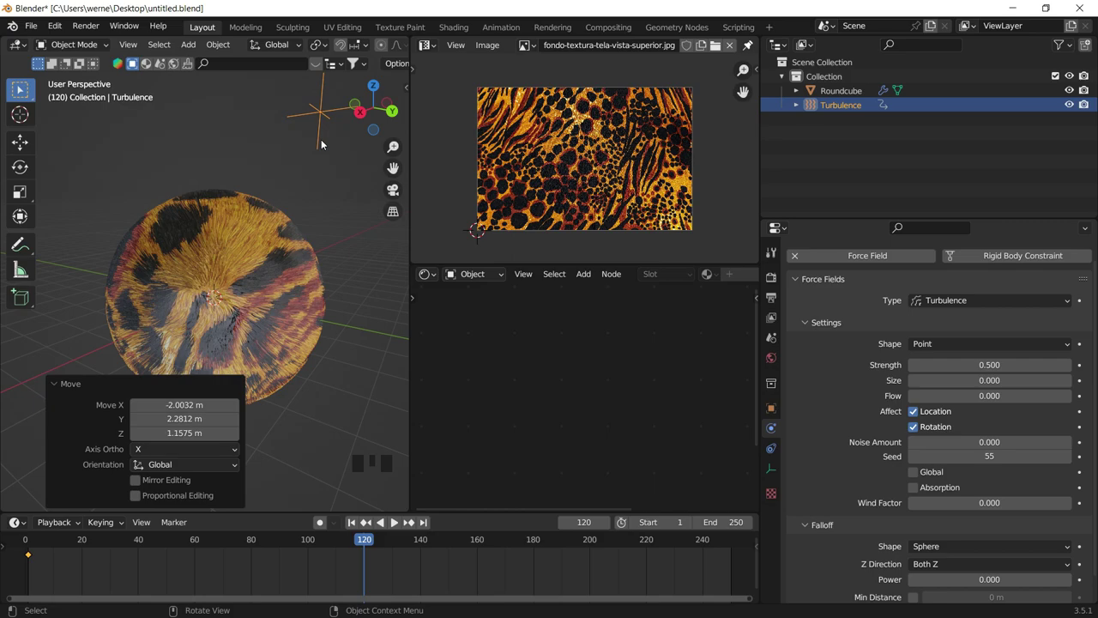
{"action": "key", "text": "i"}
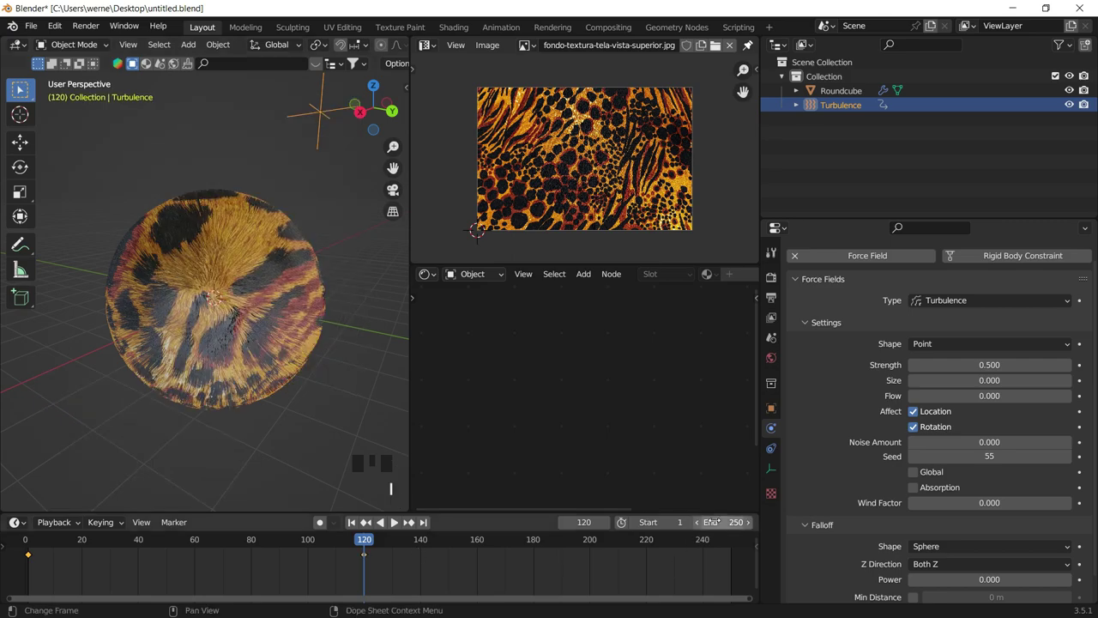
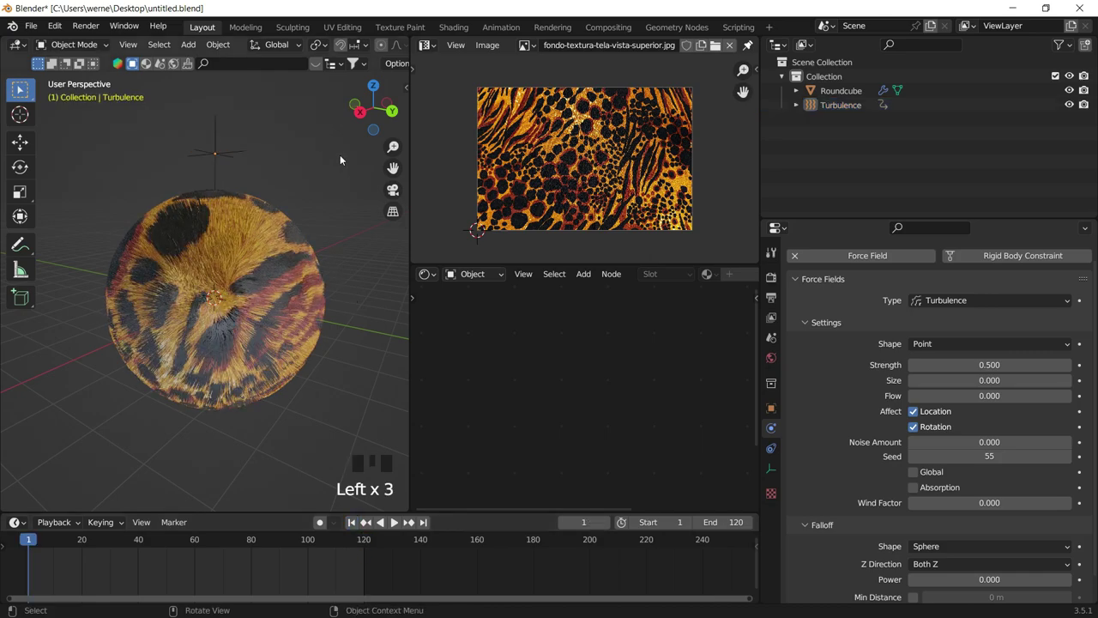
Play the turbulence animation in a plain grey Solid-shaded viewport.
{"action": "key", "text": "z"}
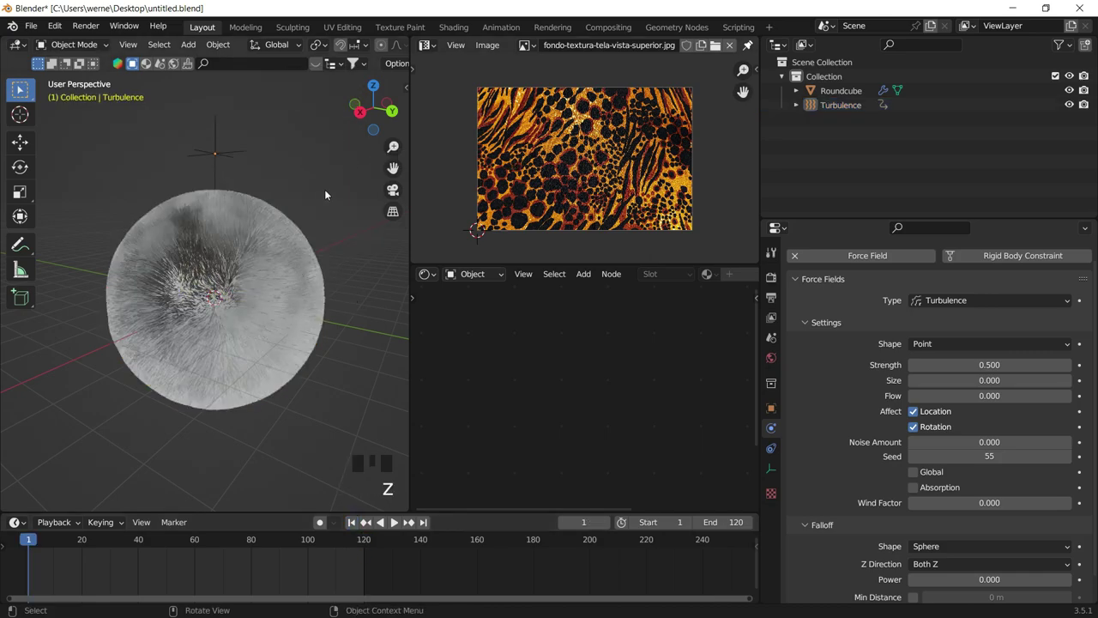
{"action": "scroll", "scroll_direction": "up", "scroll_amount": 3}
{"action": "key", "text": "space"}
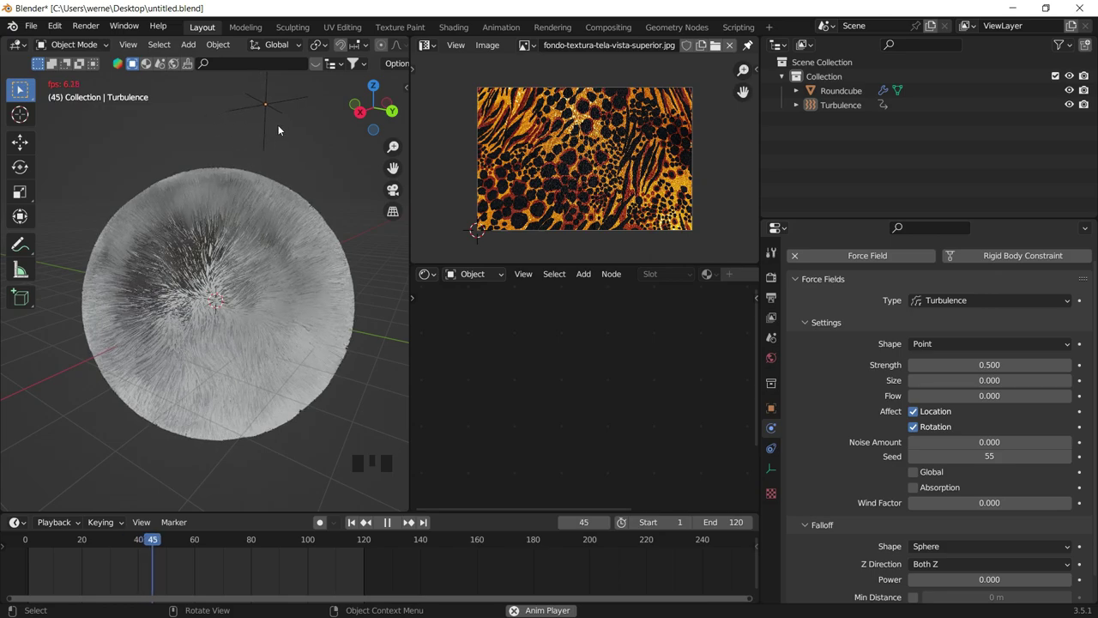
Select the Turbulence field, pause playback and adjust it so it glides above the sphere.
{"action": "left_click_drag", "start_coordinate": [306, 100], "coordinate": [299, 99]}
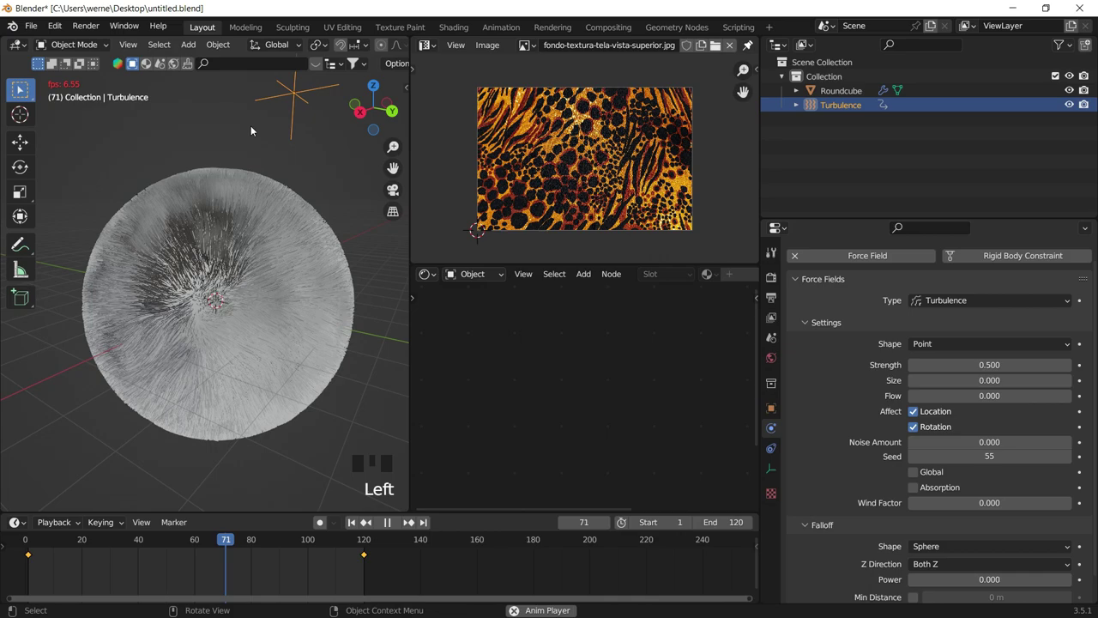
{"action": "key", "text": "space"}
{"action": "key", "text": "r"}
{"action": "key", "text": "ctrl+z"}
{"action": "key", "text": "s"}
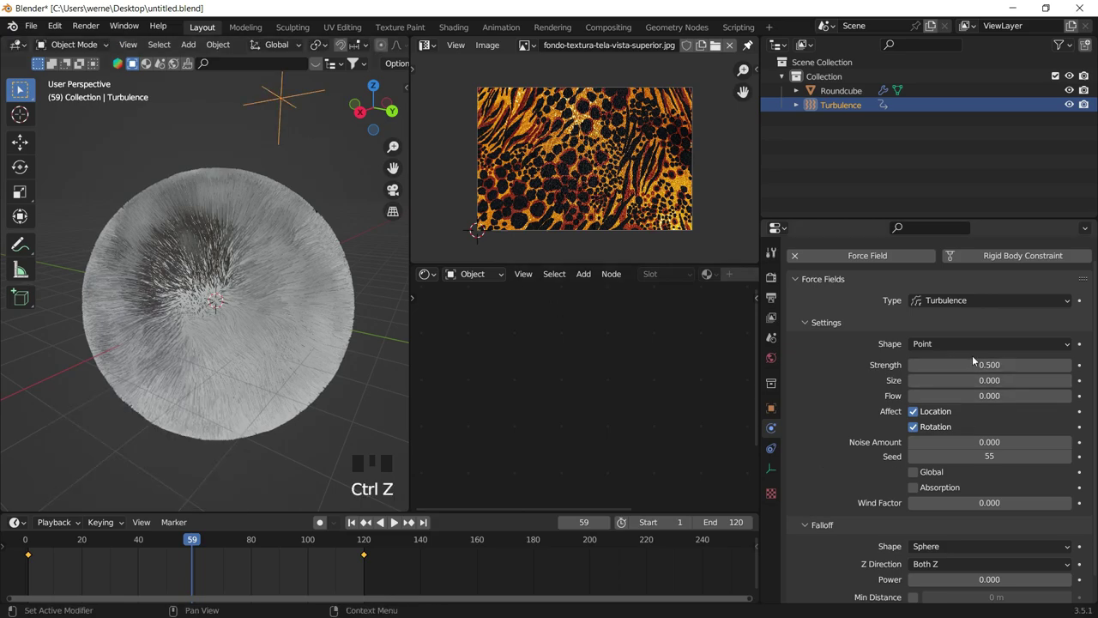
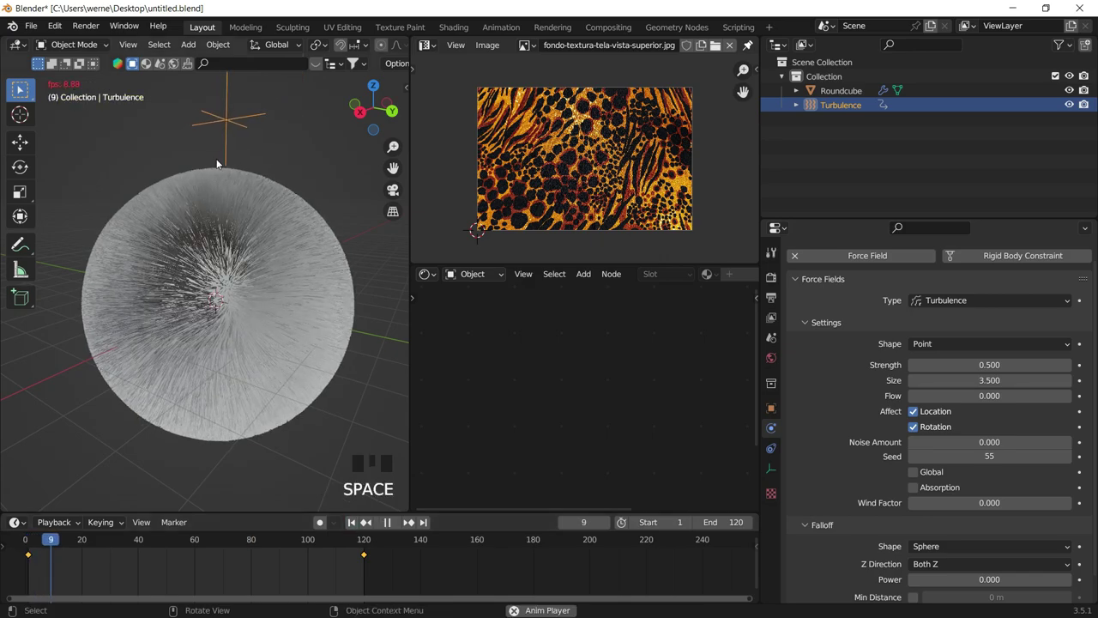
Stop playback, select the Roundcube sphere and switch the viewport to Rendered shading.
{"action": "key", "text": "space"}
{"action": "left_click", "coordinate": [288, 217]}
{"action": "key", "text": "z"}
{"action": "left_click", "coordinate": [307, 187]}
{"action": "scroll", "scroll_direction": "down", "scroll_amount": 3}
{"action": "left_click_drag", "start_coordinate": [252, 208], "coordinate": [267, 187]}
{"action": "left_click_drag", "start_coordinate": [267, 187], "coordinate": [293, 173]}
{"action": "key", "text": "z"}
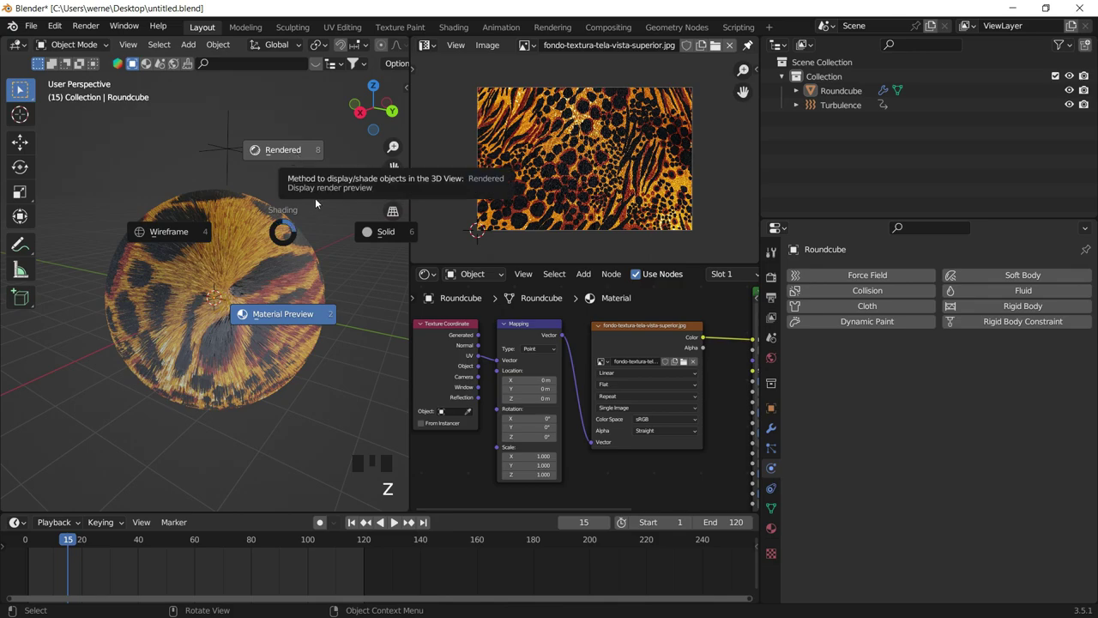
{"action": "left_click", "coordinate": [322, 212]}
{"action": "key", "text": "z"}
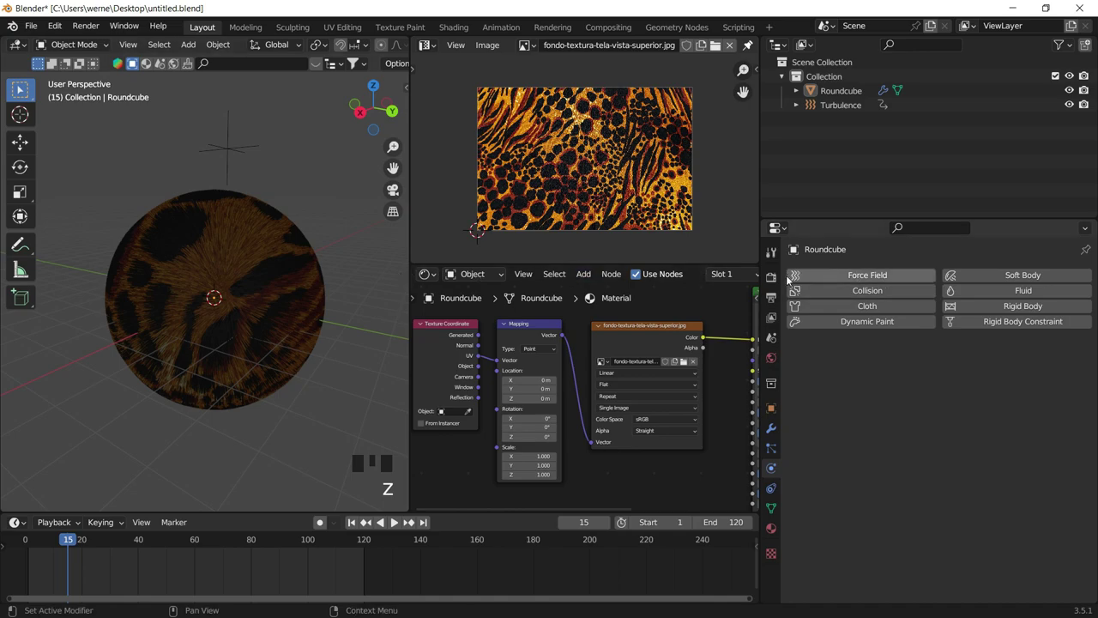
Darken the World background colour Value to about 0.05, nearly black.
{"action": "left_click_drag", "start_coordinate": [776, 282], "coordinate": [923, 362]}
{"action": "left_click", "coordinate": [992, 381]}
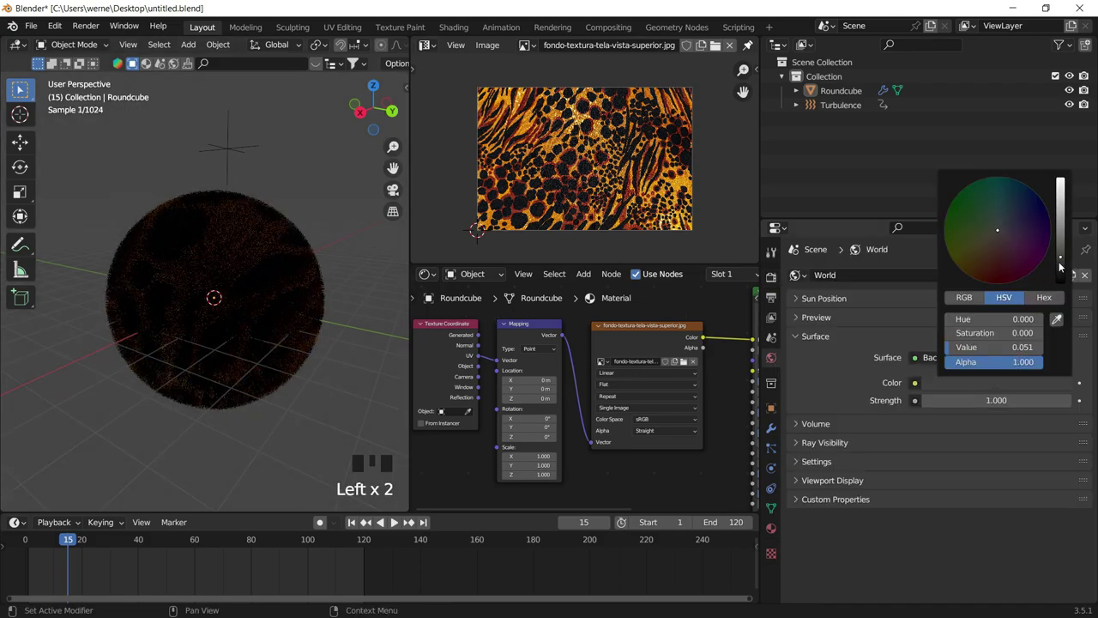
{"action": "left_click", "coordinate": [313, 161]}
Add a Point light, raise it above the sphere on Z and duplicate it downward.
{"action": "key", "text": "shift+a"}
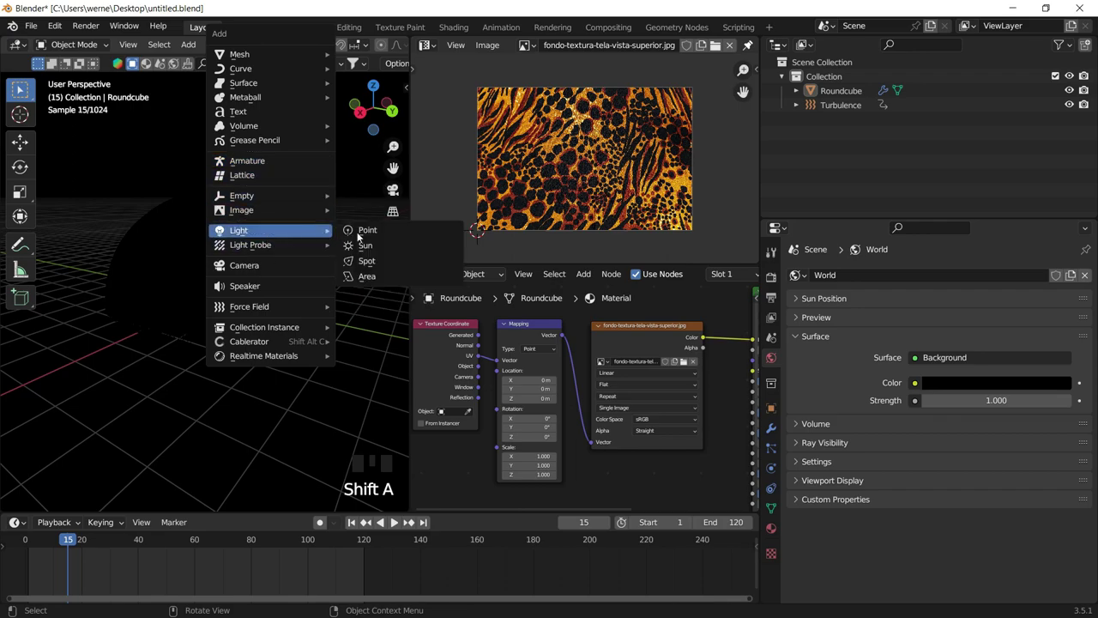
{"action": "key", "text": "g"}
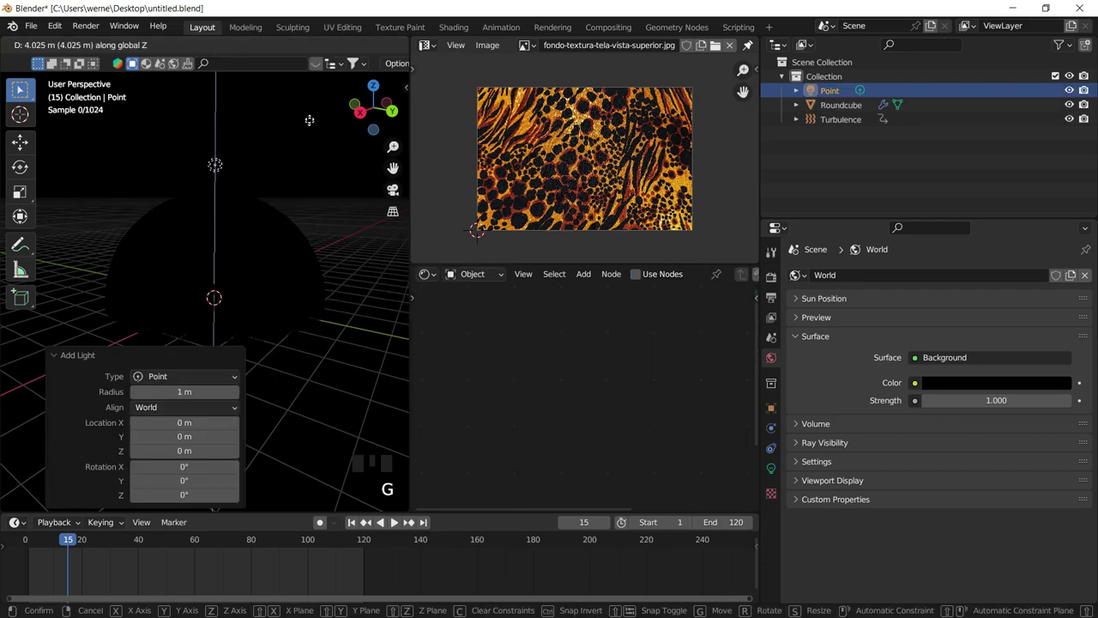
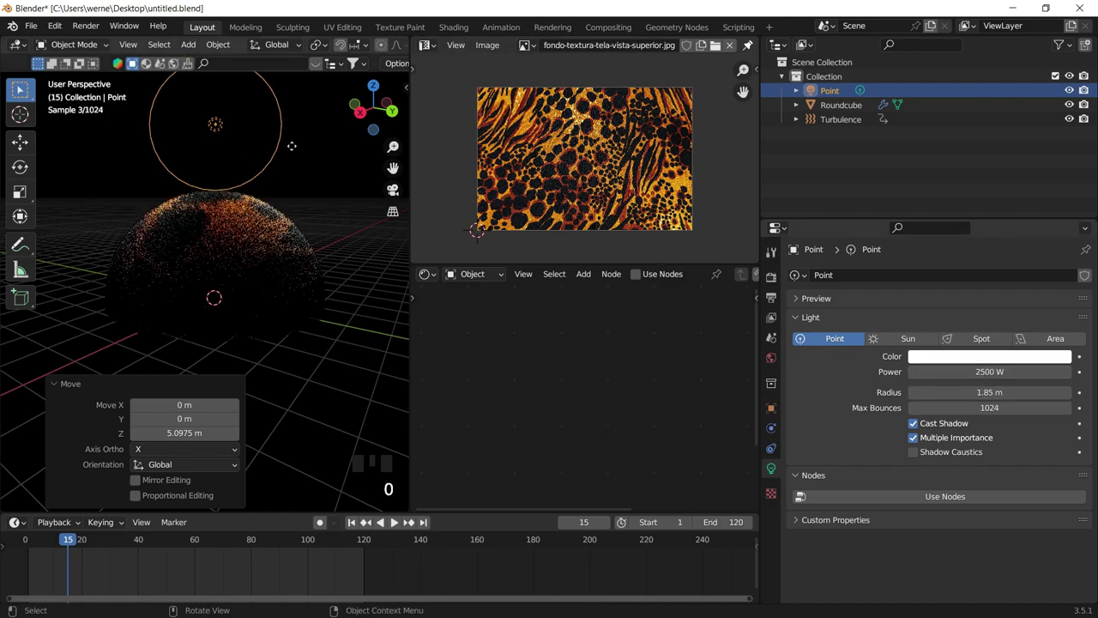
{"action": "key", "text": "shift+d"}
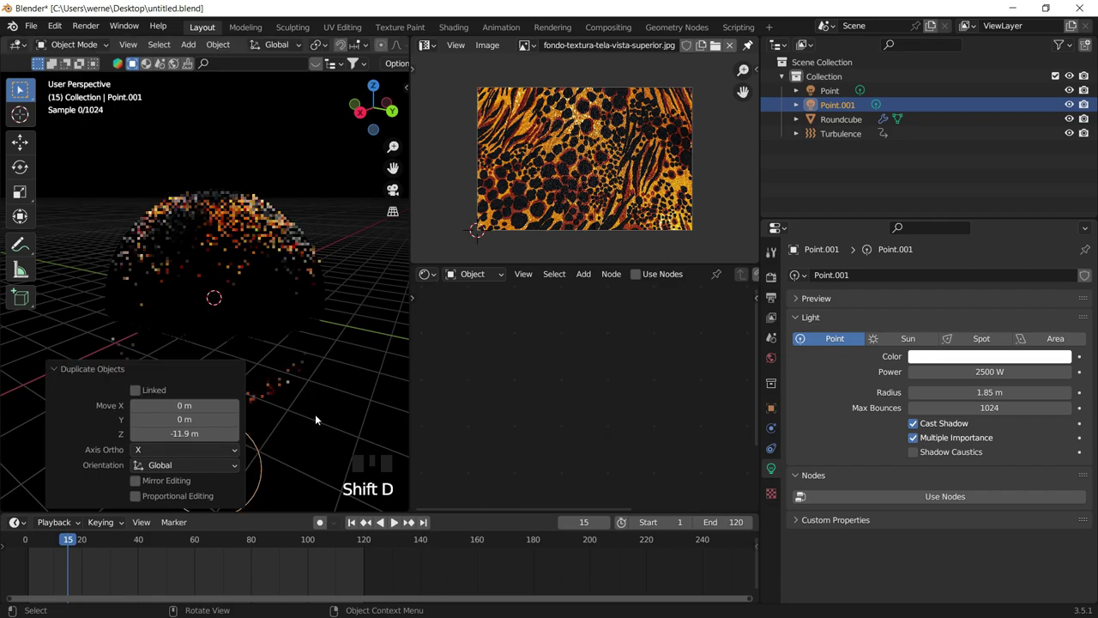
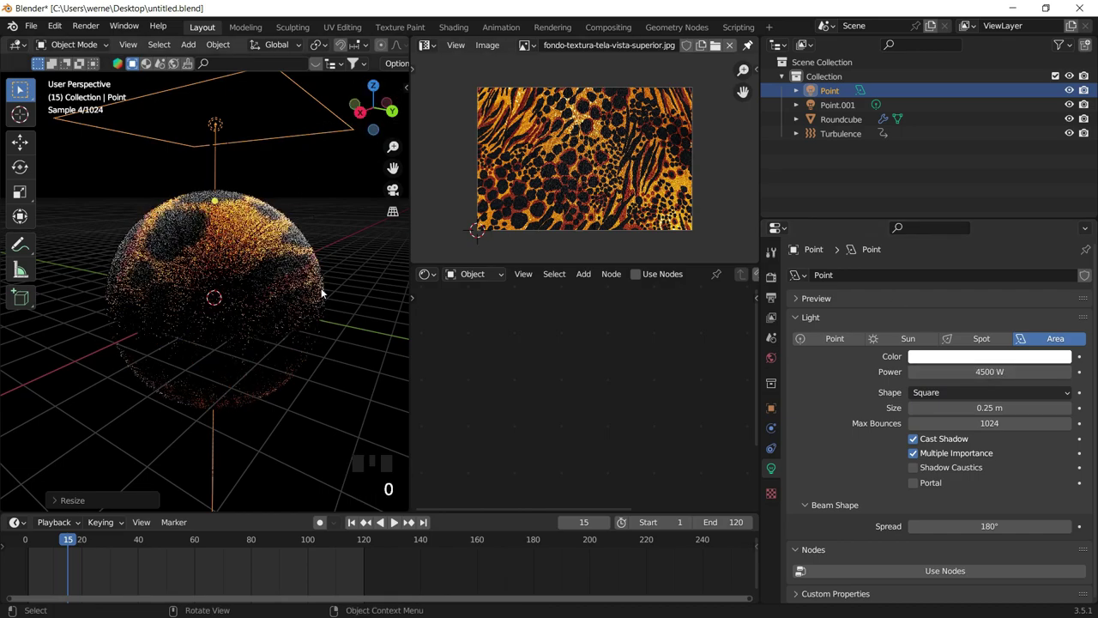
Change the top light to an Area light and nudge it sideways over the sphere.
{"action": "left_click", "coordinate": [222, 459]}
{"action": "left_click", "coordinate": [256, 462]}
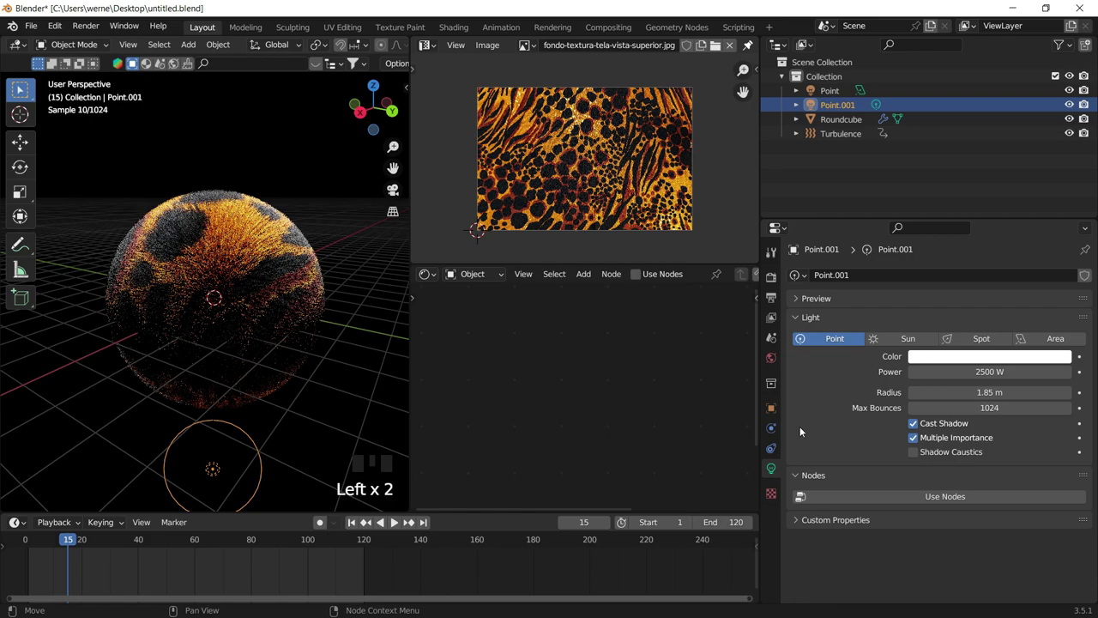
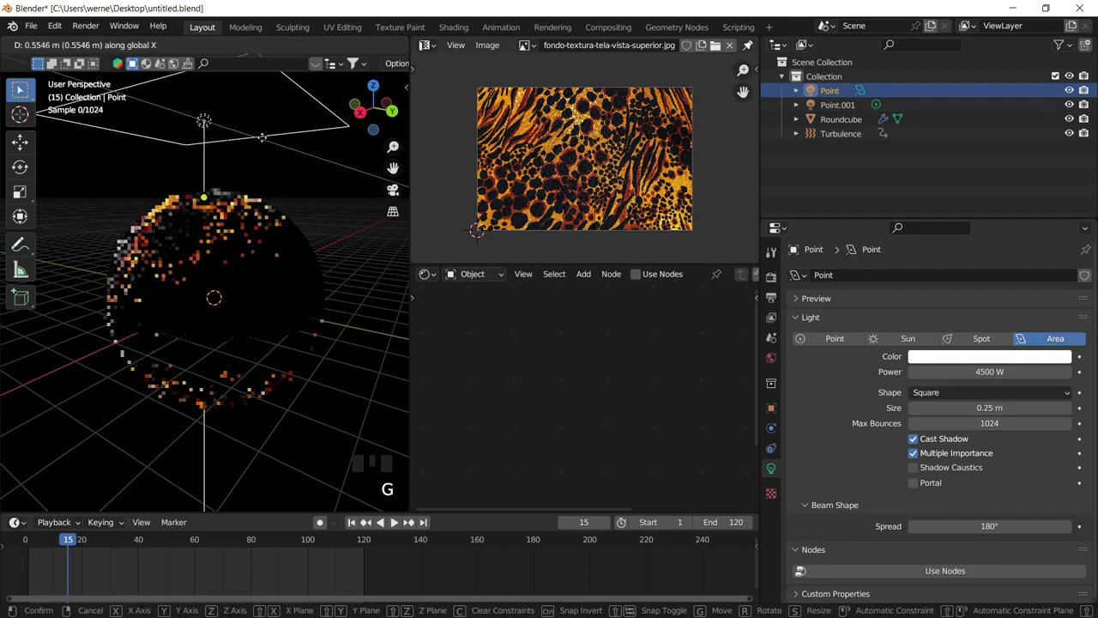
{"action": "left_click_drag", "start_coordinate": [297, 247], "coordinate": [266, 434]}
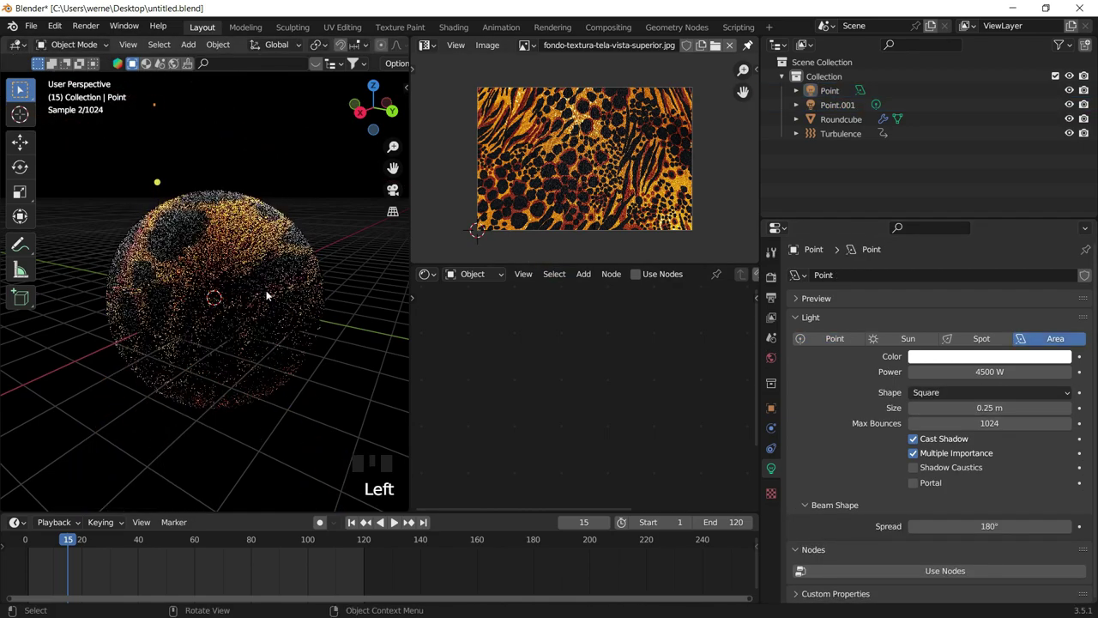
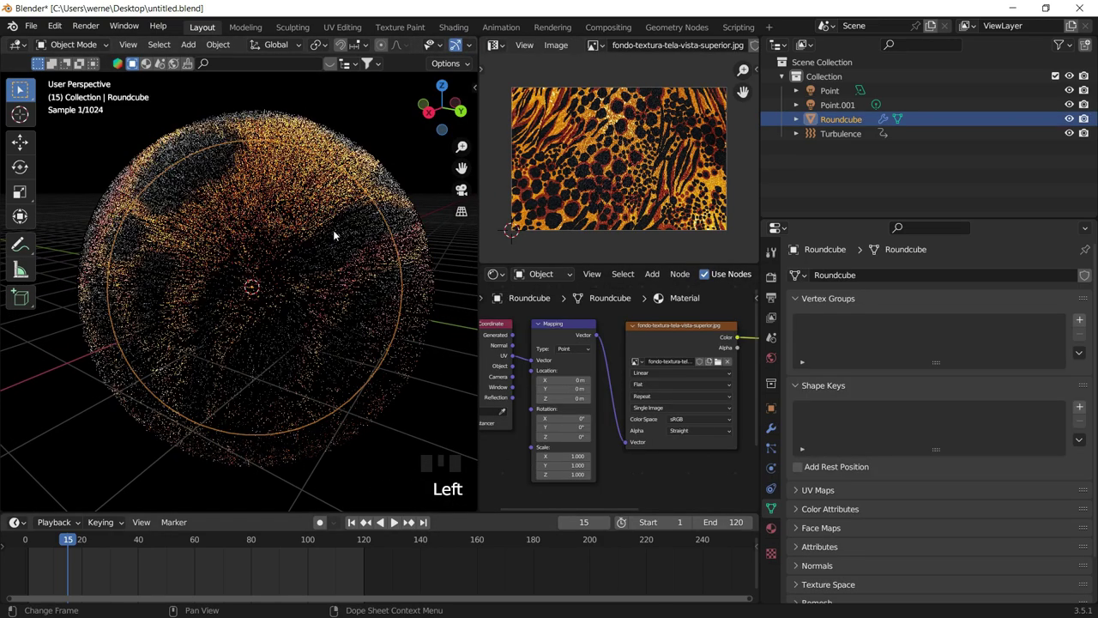
Show Roundcube's Particle Properties (2500 hairs, 0.5 m length) and zoom in close on the fur.
{"action": "left_click", "coordinate": [769, 453]}
{"action": "scroll", "scroll_direction": "down", "scroll_amount": 3}
{"action": "left_click_drag", "start_coordinate": [861, 502], "coordinate": [796, 504]}
{"action": "left_click", "coordinate": [864, 508]}
{"action": "scroll", "scroll_direction": "down", "scroll_amount": 3}
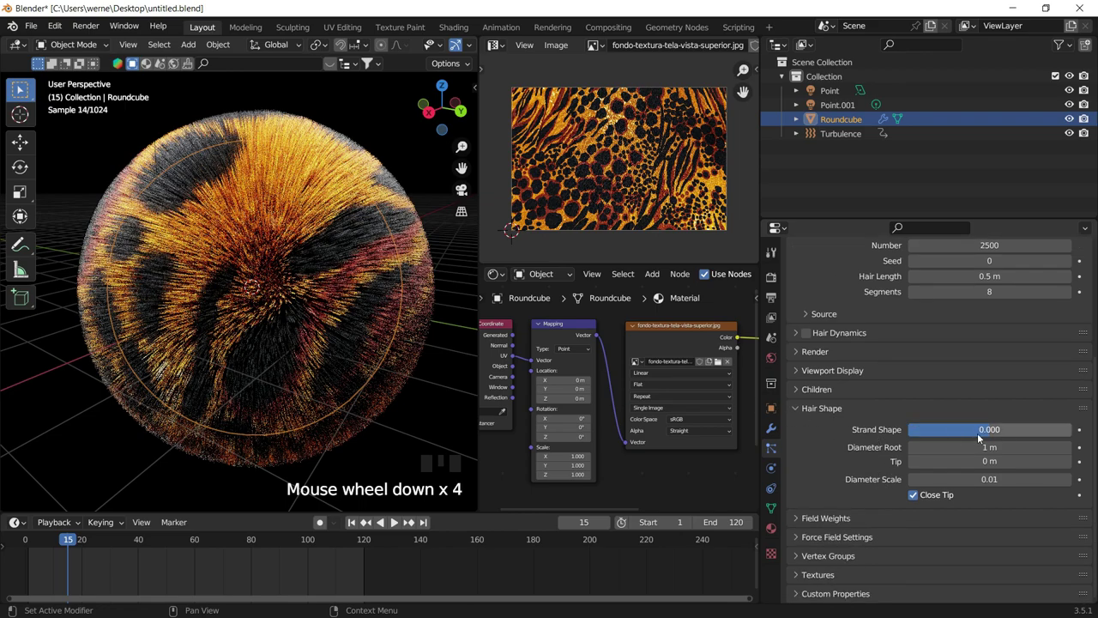
{"action": "left_click", "coordinate": [381, 188]}
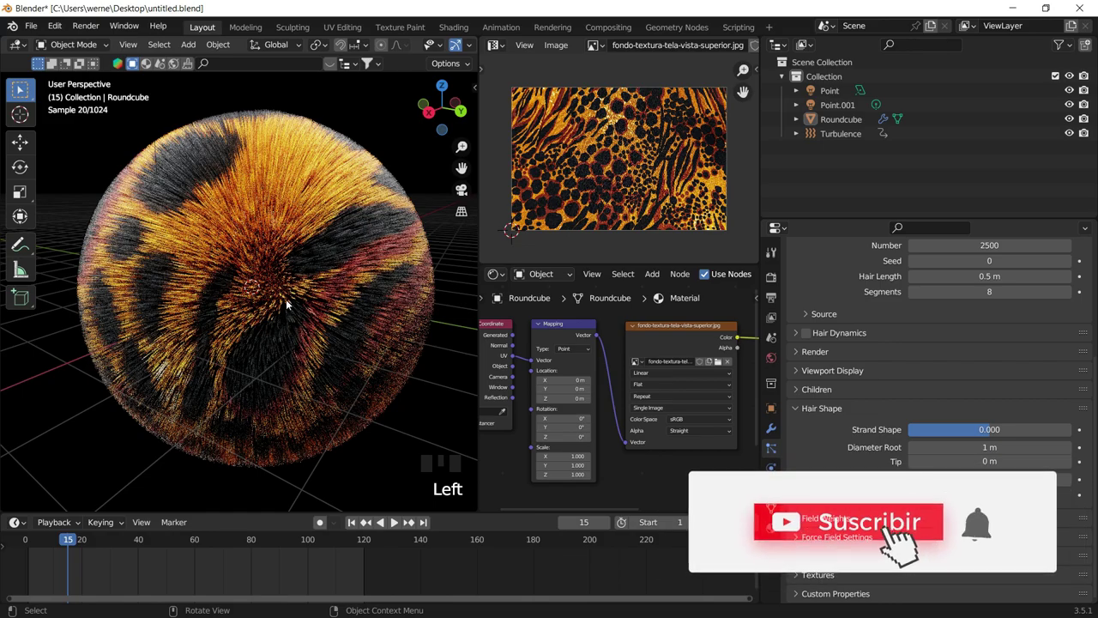
{"action": "scroll", "scroll_direction": "up", "scroll_amount": 3}
{"action": "left_click_drag", "start_coordinate": [326, 339], "coordinate": [364, 289]}
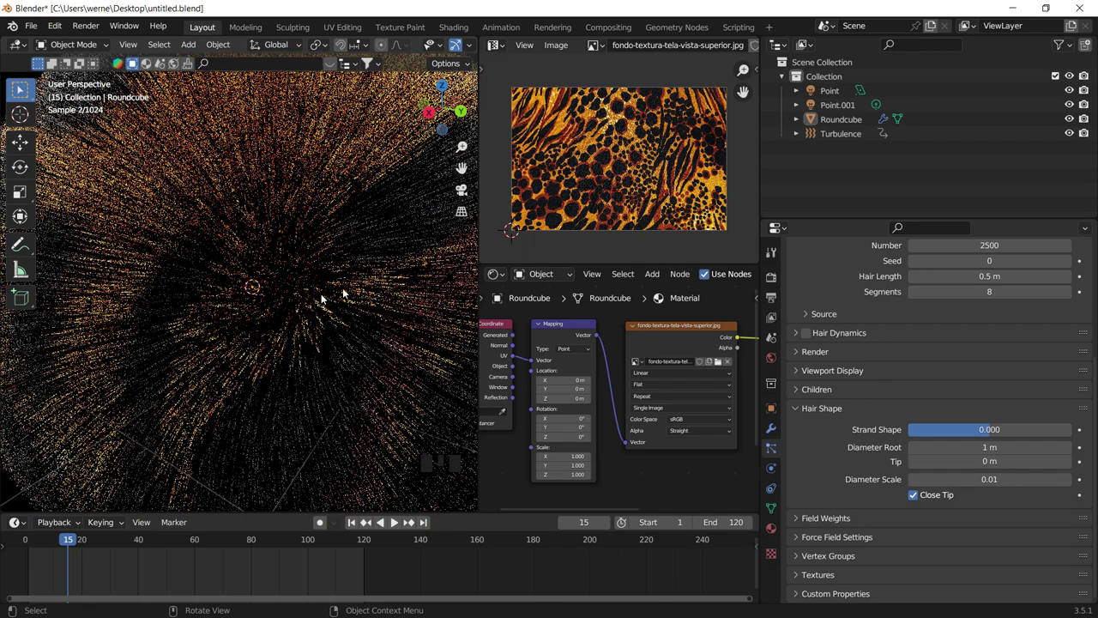
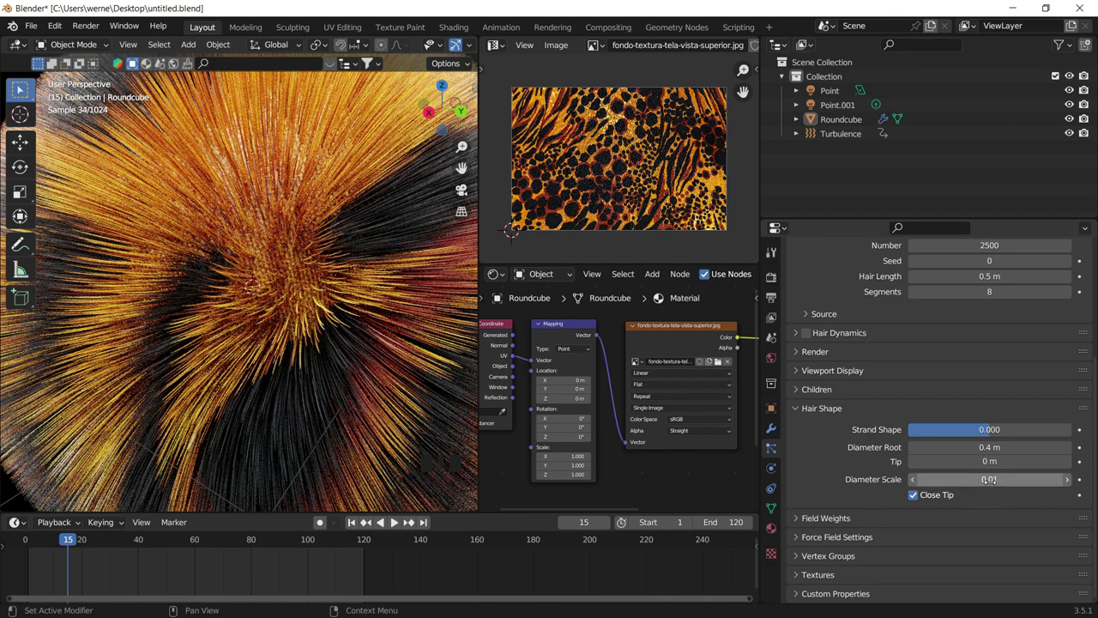
Zoom back out to the whole furry sphere and select it.
{"action": "scroll", "scroll_direction": "down", "scroll_amount": 3}
{"action": "left_click", "coordinate": [325, 243]}
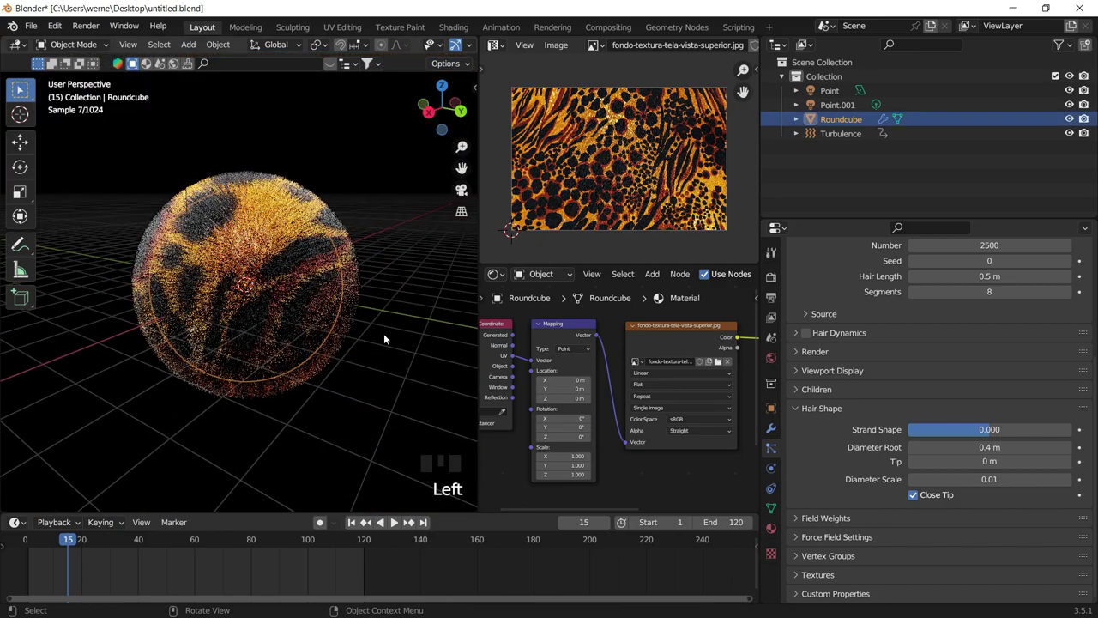
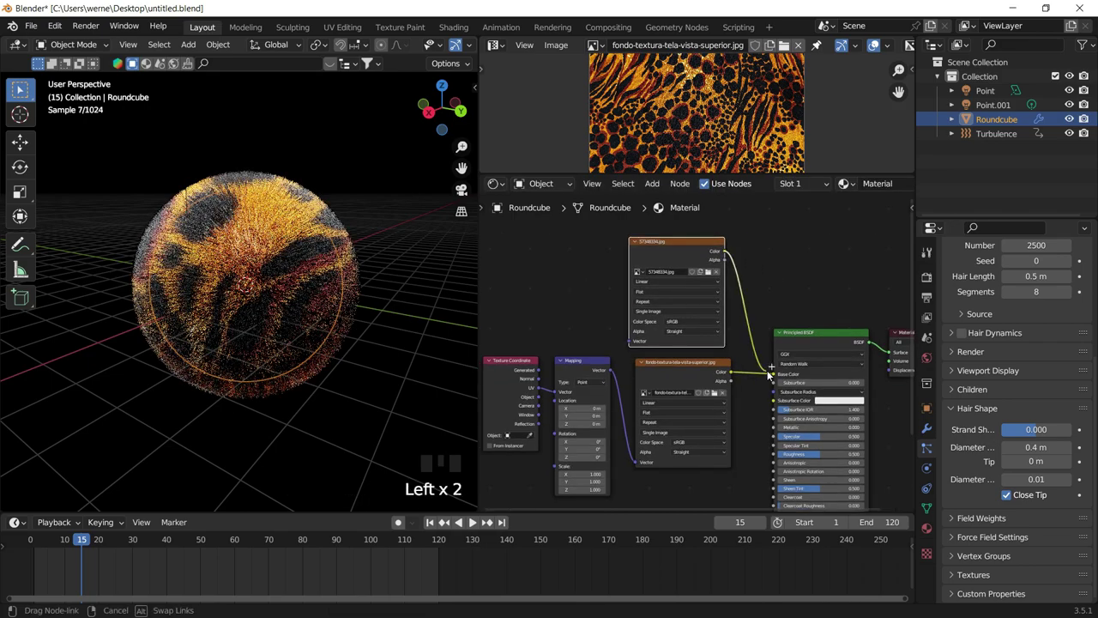
Reconnect the zebra-stripe image texture, switch to Material Preview and save the file.
{"action": "left_click", "coordinate": [623, 349]}
{"action": "left_click", "coordinate": [624, 359]}
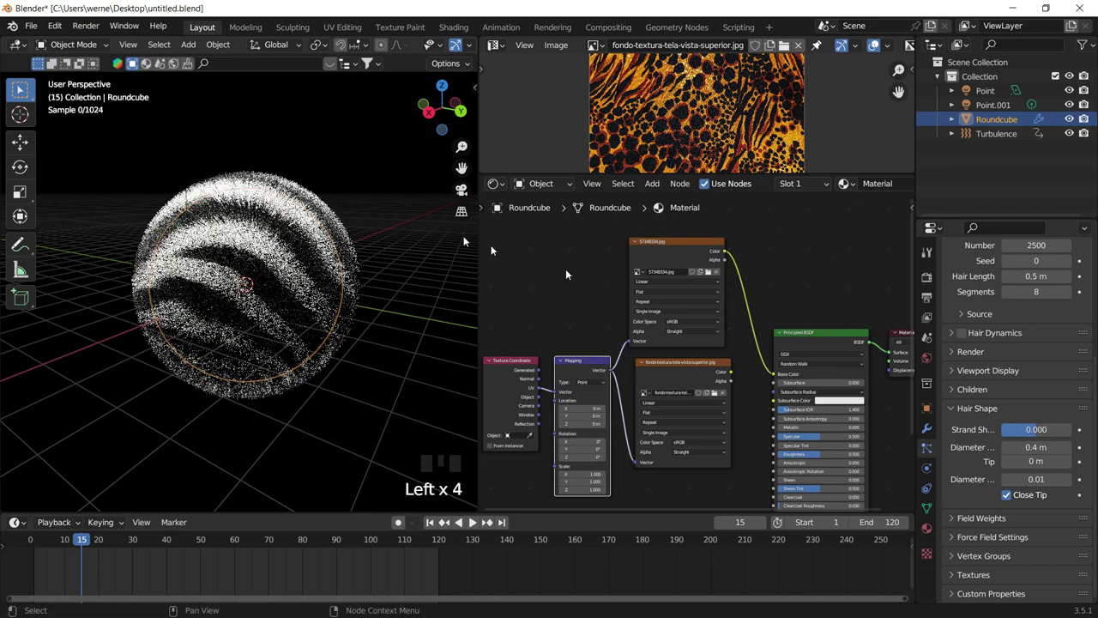
{"action": "key", "text": "ctrl+s"}
{"action": "left_click", "coordinate": [371, 202]}
{"action": "key", "text": "z"}
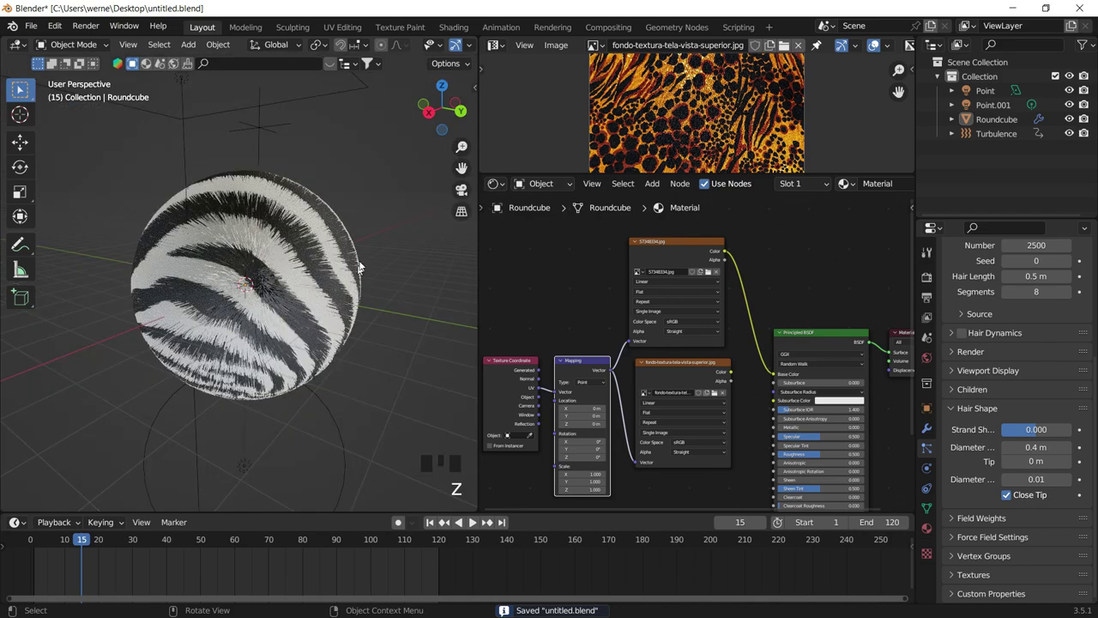
Delete the Turbulence force field and reselect Roundcube's particle hair settings.
{"action": "left_click_drag", "start_coordinate": [322, 304], "coordinate": [270, 127]}
{"action": "left_click", "coordinate": [270, 127]}
{"action": "key", "text": "x"}
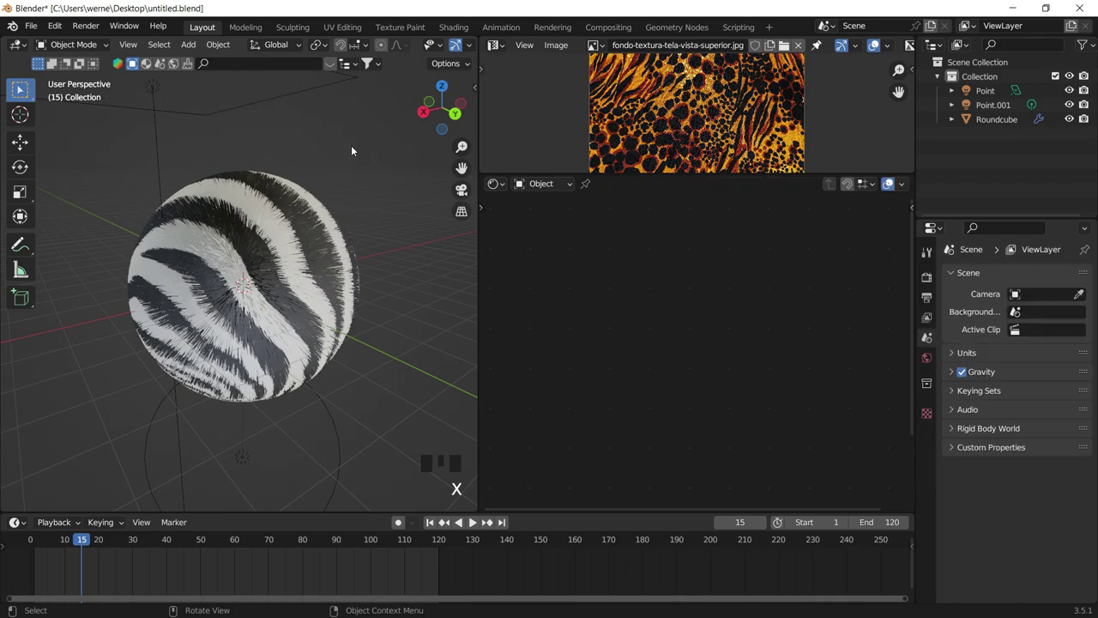
{"action": "left_click_drag", "start_coordinate": [334, 245], "coordinate": [269, 225]}
{"action": "left_click_drag", "start_coordinate": [270, 226], "coordinate": [285, 250]}
{"action": "scroll", "scroll_direction": "up", "scroll_amount": 3}
{"action": "left_click", "coordinate": [676, 372]}
{"action": "key", "text": "x"}
{"action": "left_click", "coordinate": [688, 252]}
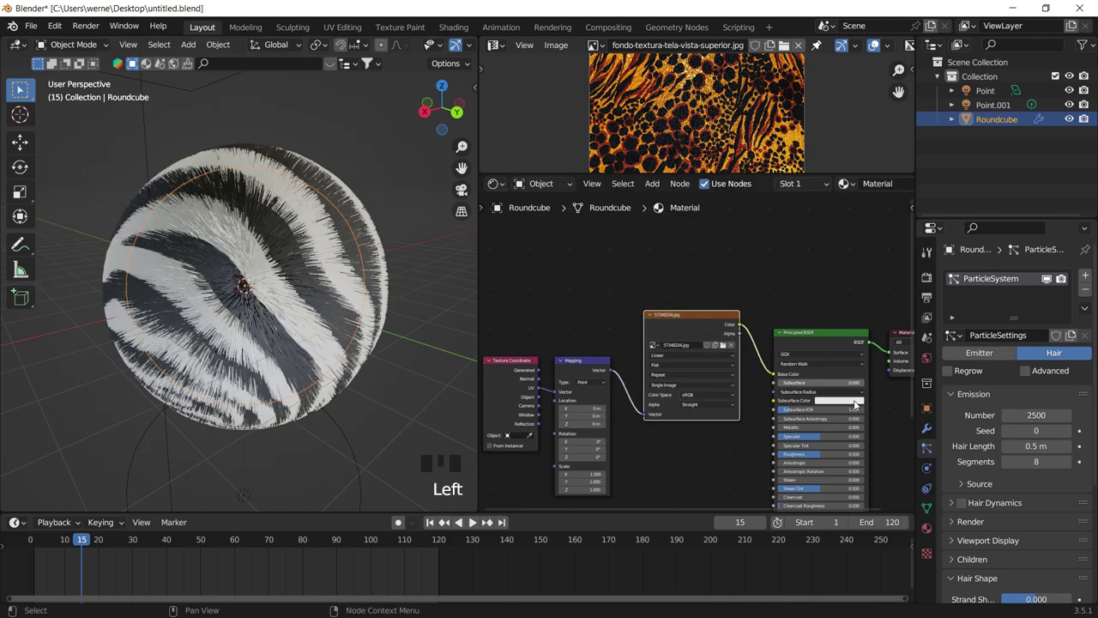
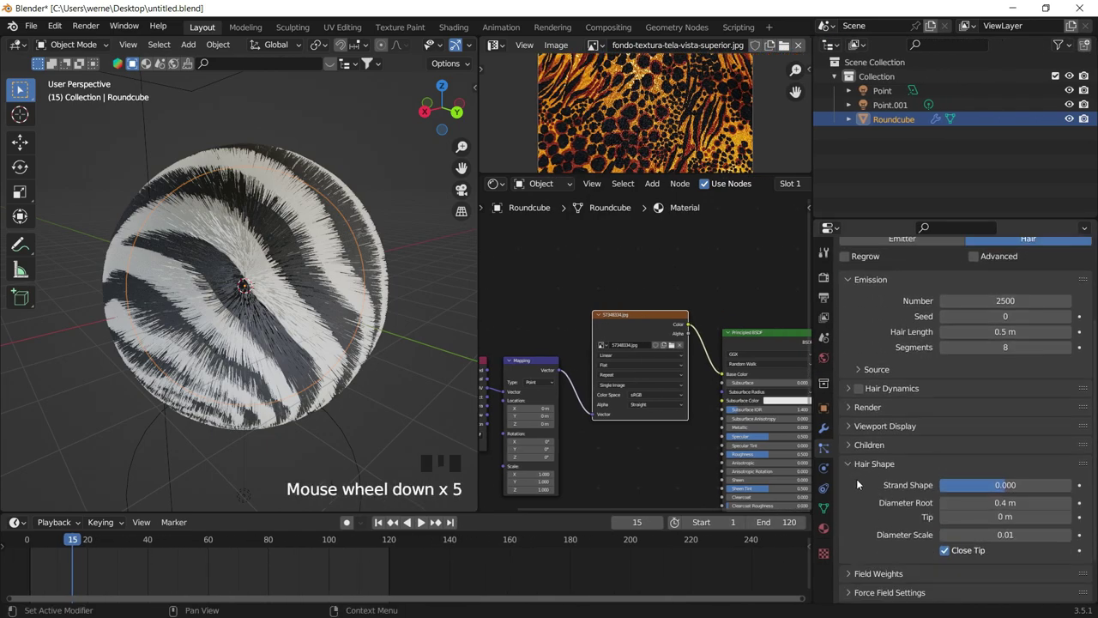
Enable Interpolated children on the hair and raise Clump to about 0.609.
{"action": "scroll", "scroll_direction": "down", "scroll_amount": 3}
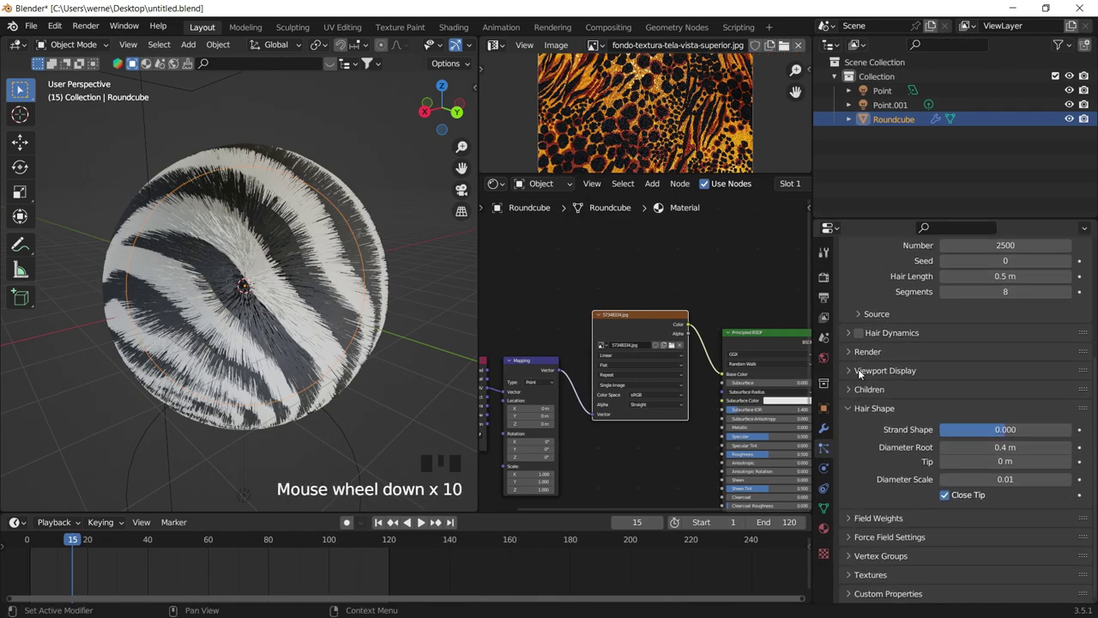
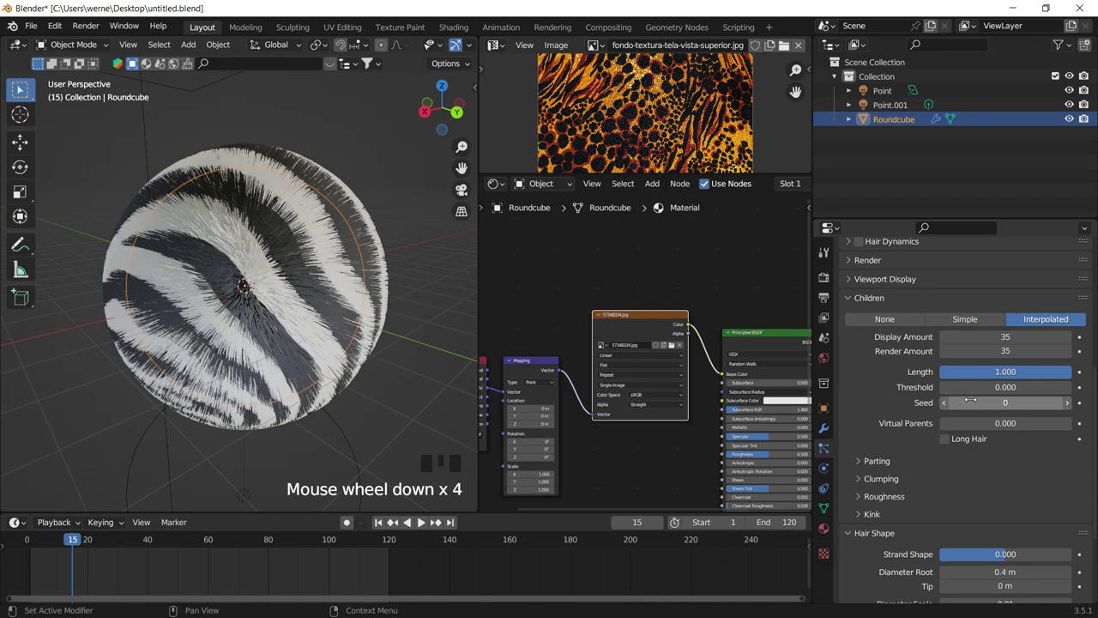
{"action": "left_click_drag", "start_coordinate": [864, 413], "coordinate": [938, 439]}
{"action": "scroll", "scroll_direction": "down", "scroll_amount": 3}
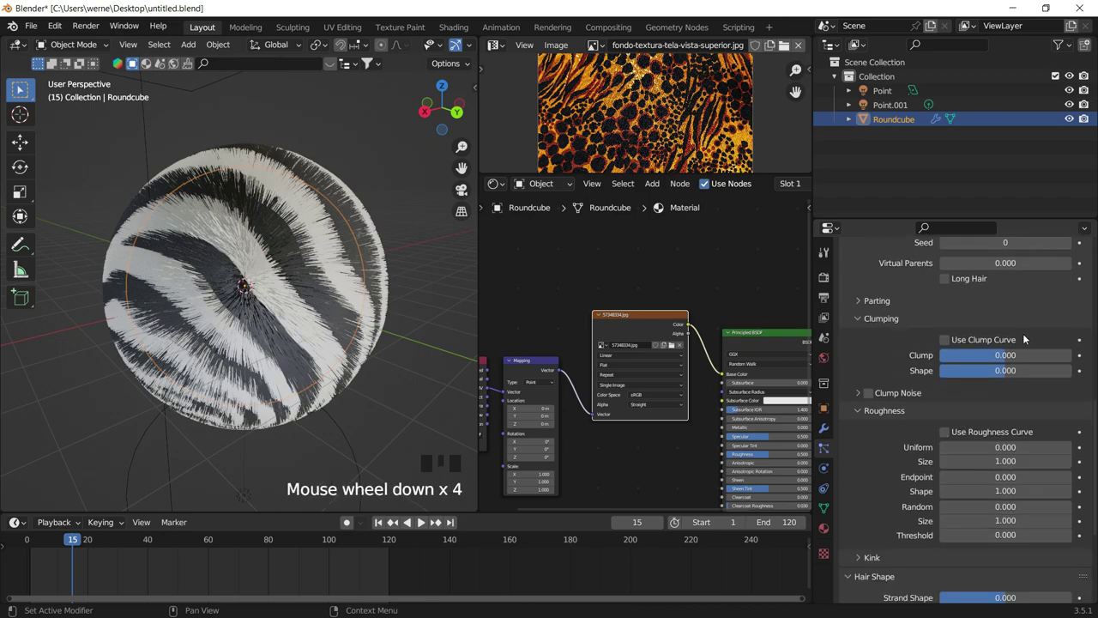
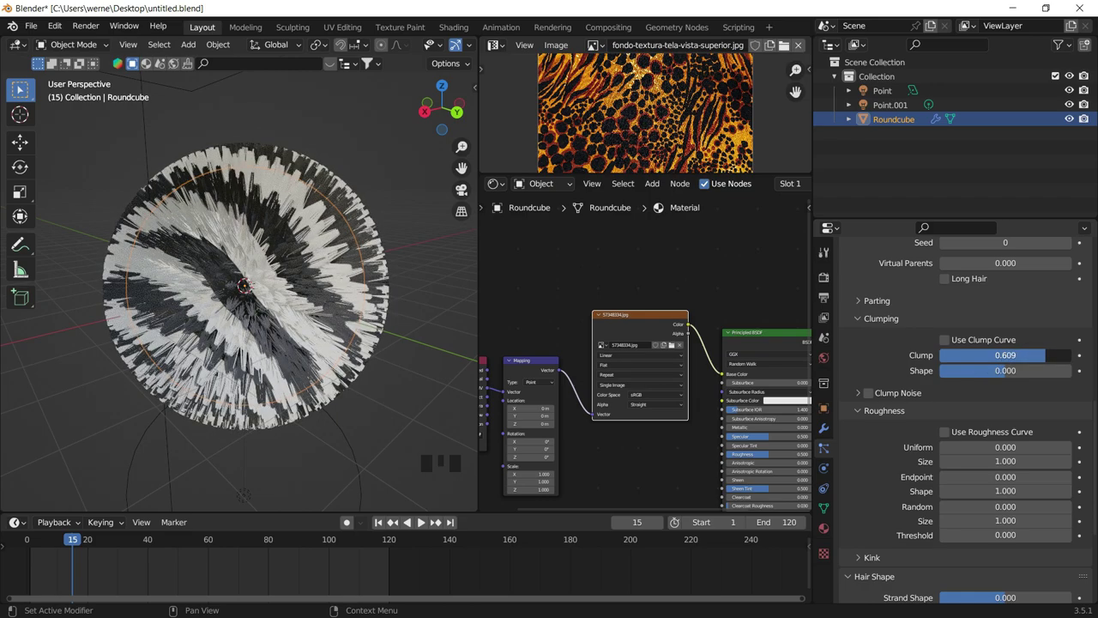
Experiment with child Clump and Shape values, leaving clumping near 0.550 and shape 0.450.
{"action": "left_click", "coordinate": [406, 265]}
{"action": "scroll", "scroll_direction": "up", "scroll_amount": 3}
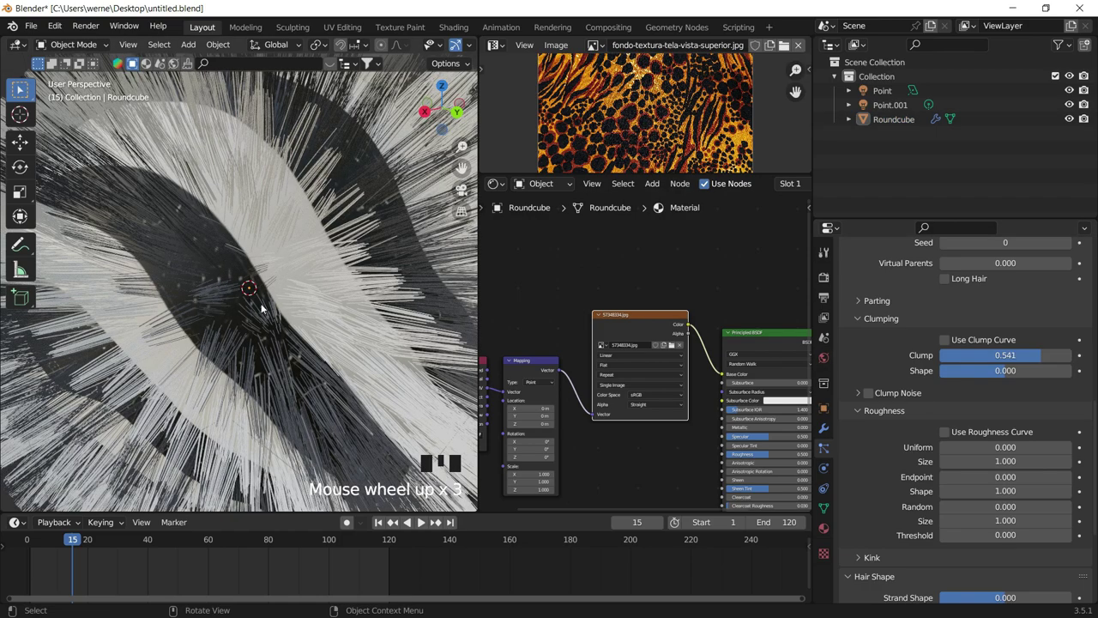
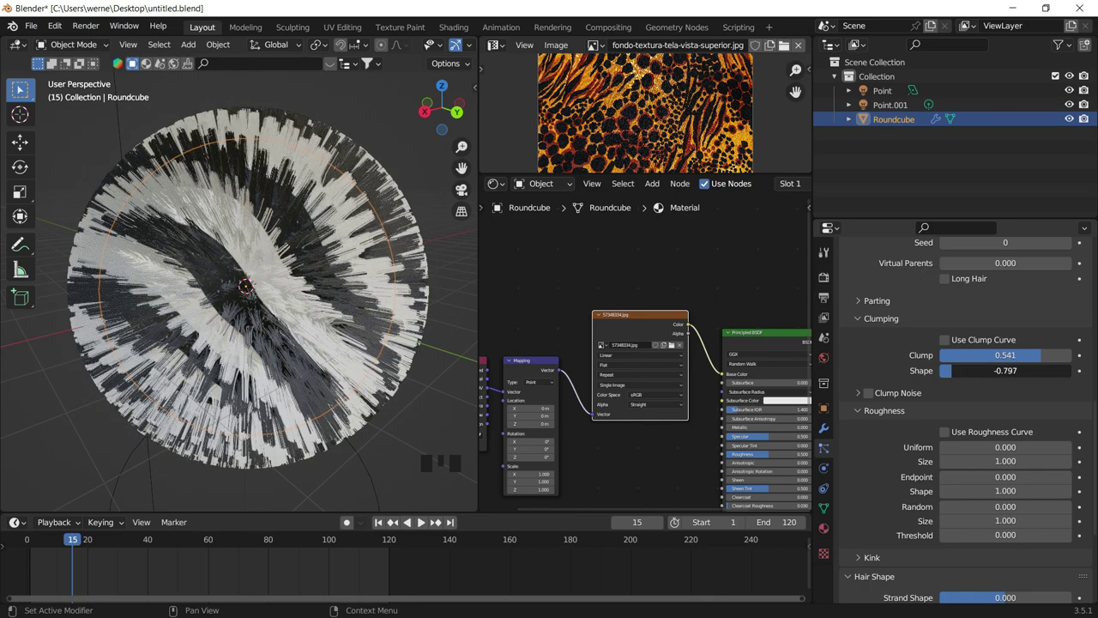
{"action": "left_click", "coordinate": [353, 133]}
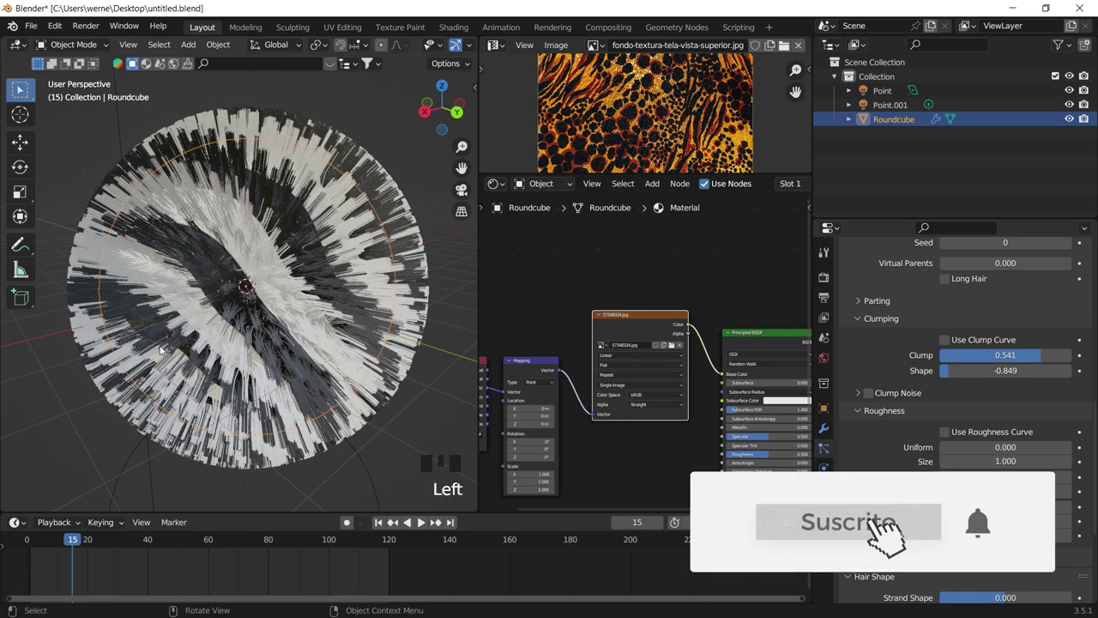
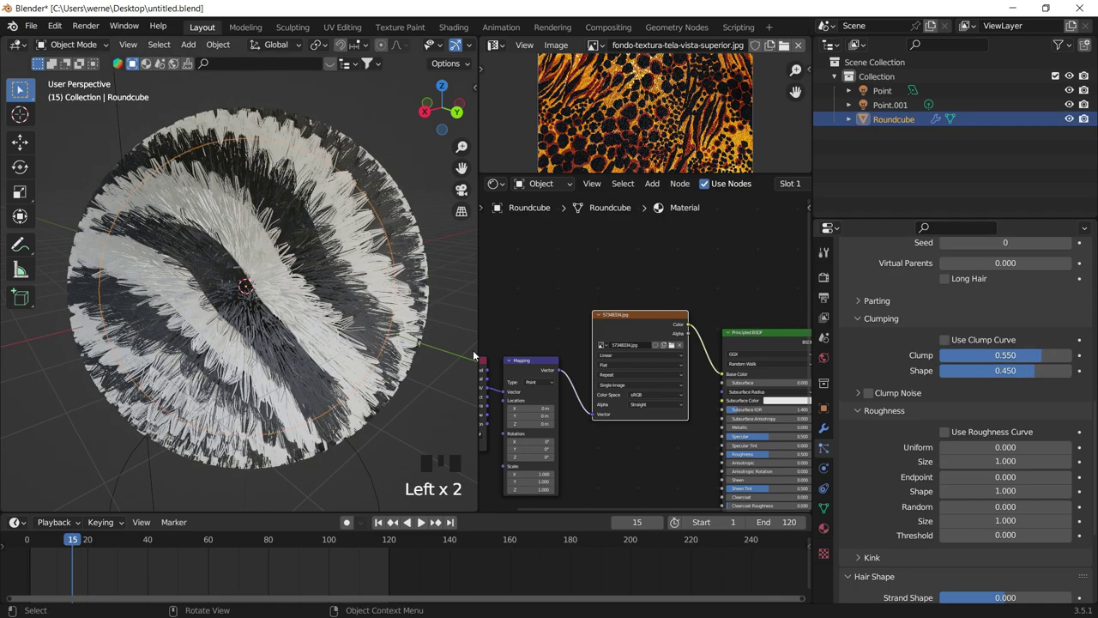
{"action": "scroll", "scroll_direction": "down", "scroll_amount": 3}
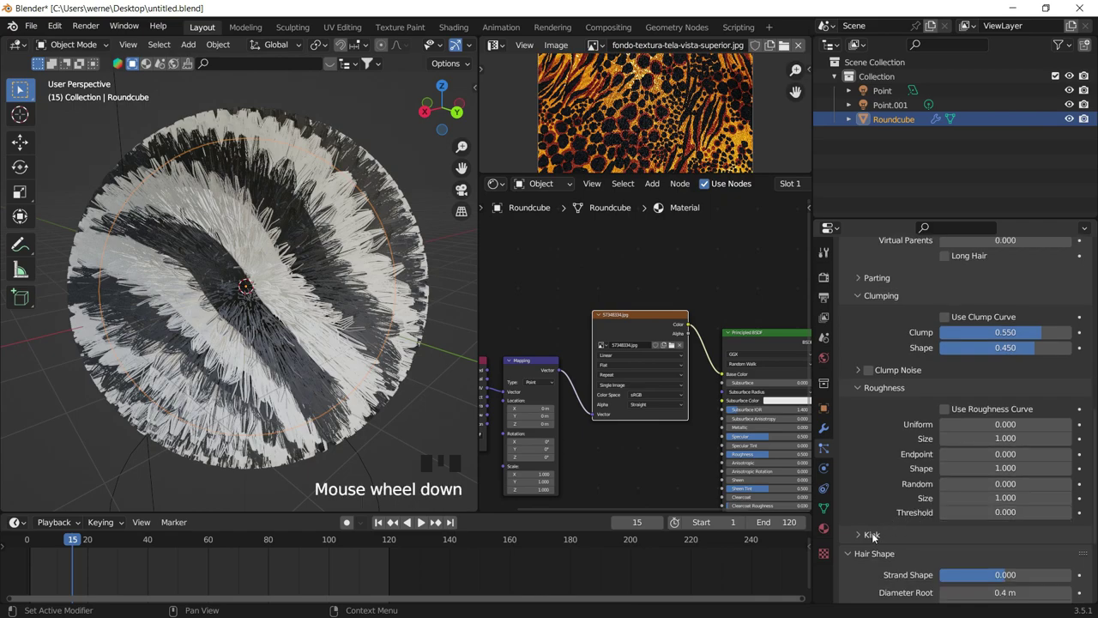
{"action": "left_click_drag", "start_coordinate": [863, 539], "coordinate": [886, 546]}
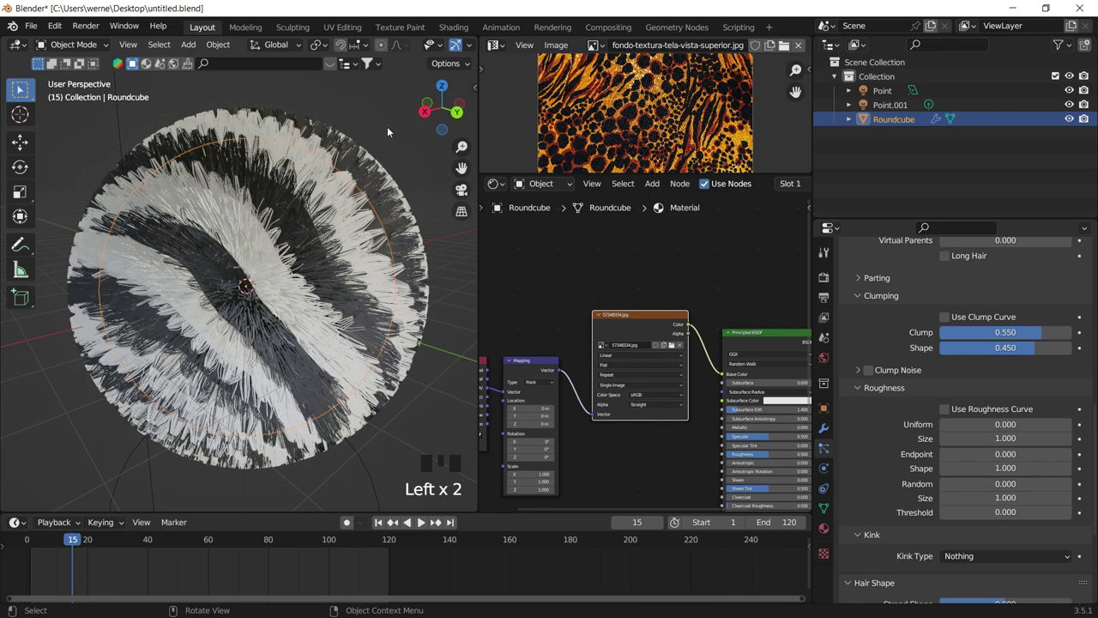
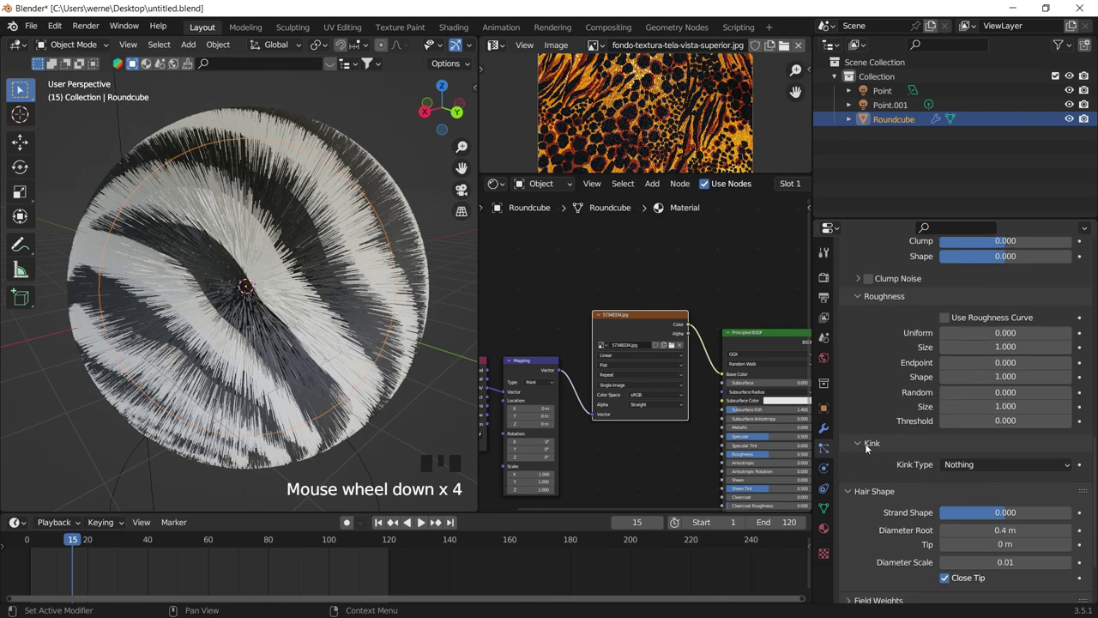
{"action": "left_click_drag", "start_coordinate": [977, 472], "coordinate": [325, 168]}
{"action": "left_click_drag", "start_coordinate": [214, 287], "coordinate": [255, 245]}
{"action": "left_click", "coordinate": [255, 246]}
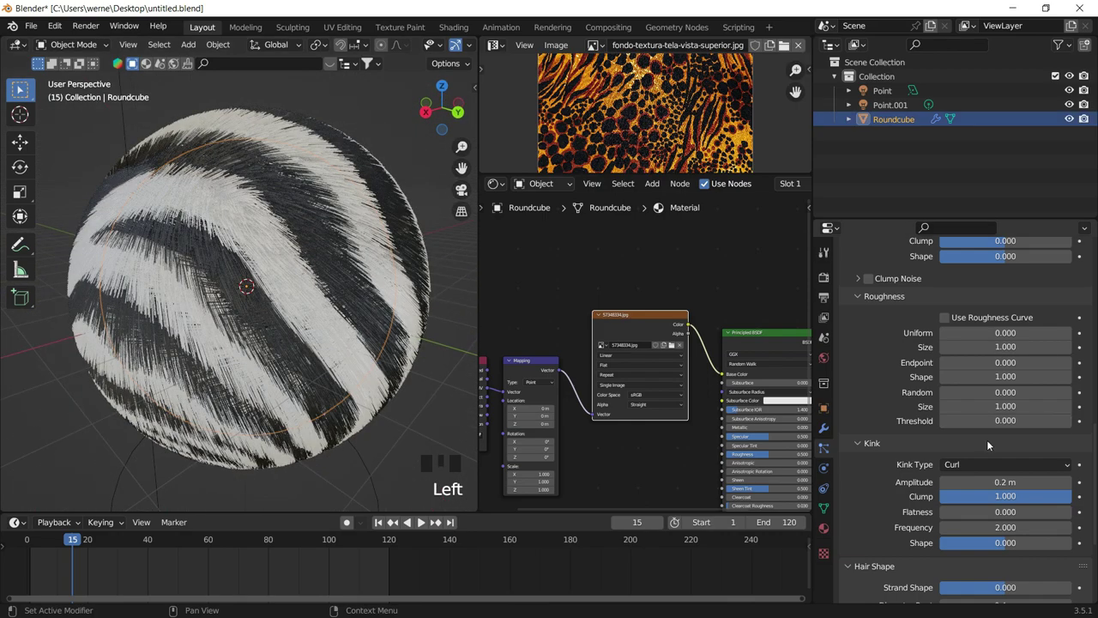
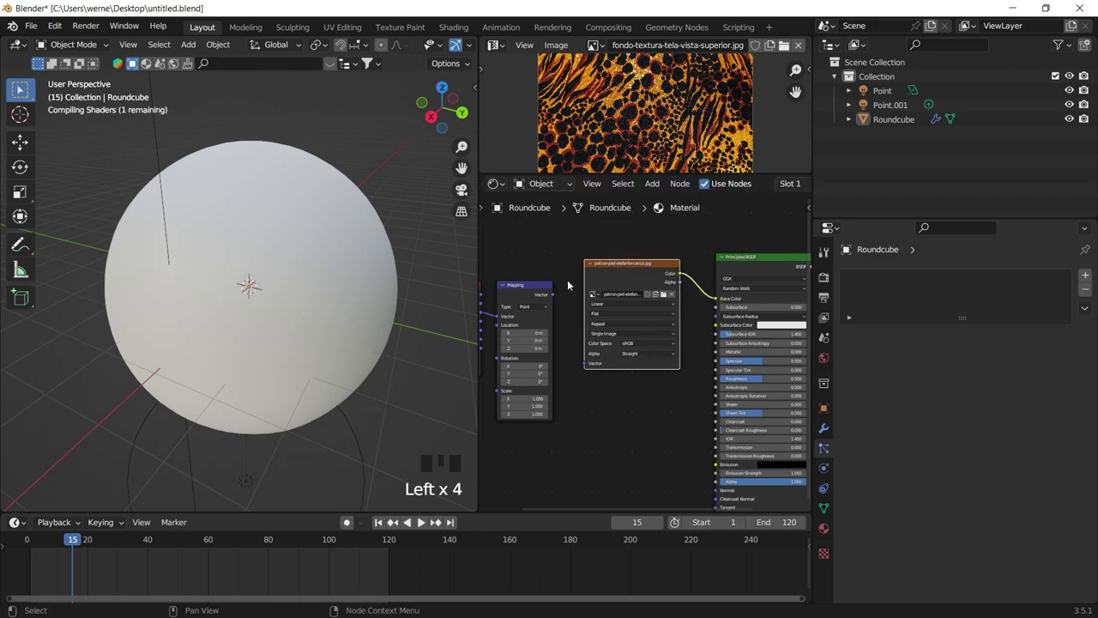
Link the elephant-skin image Color to the shader's Base Color.
{"action": "left_click_drag", "start_coordinate": [556, 296], "coordinate": [565, 313]}
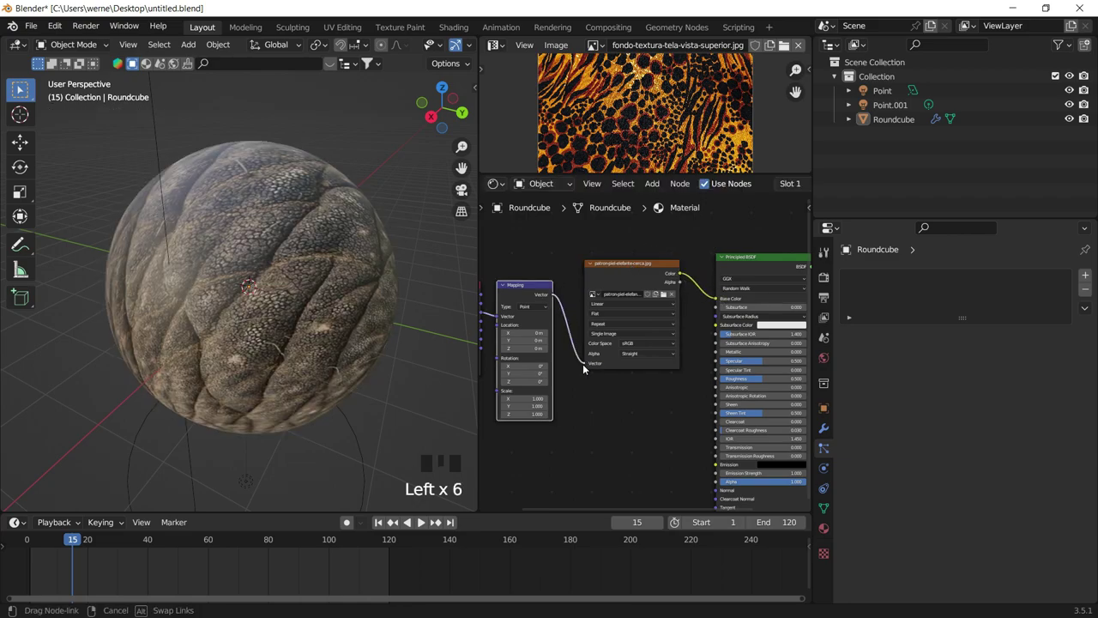
{"action": "left_click_drag", "start_coordinate": [343, 323], "coordinate": [266, 321]}
{"action": "scroll", "scroll_direction": "up", "scroll_amount": 3}
{"action": "scroll", "scroll_direction": "down", "scroll_amount": 3}
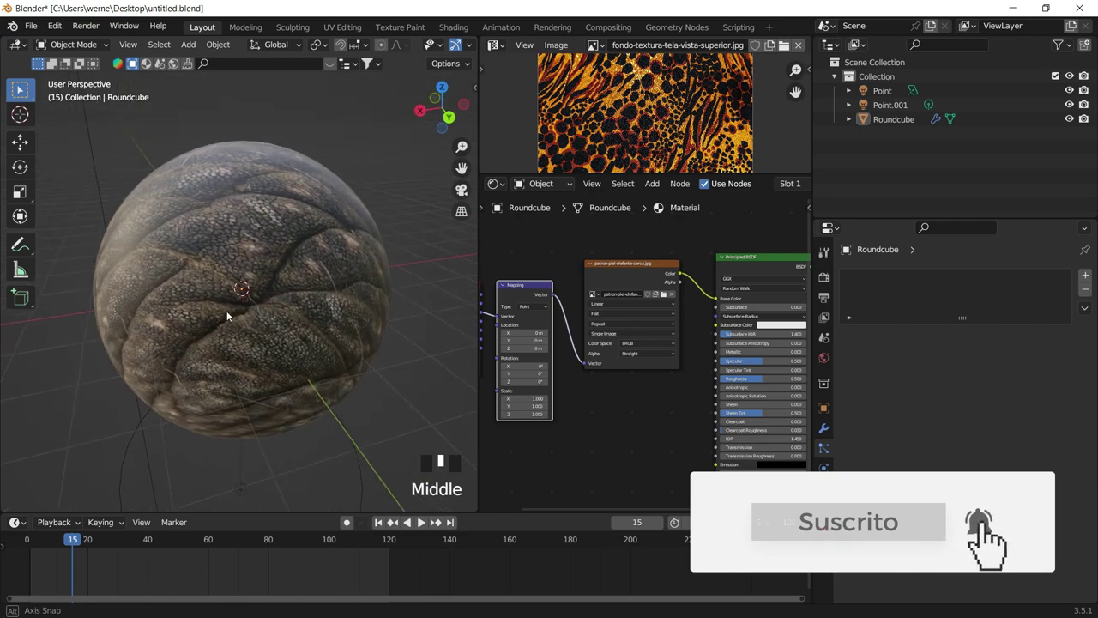
Orbit around the textured sphere and enter Edit Mode to re-unwrap its faces.
{"action": "left_click_drag", "start_coordinate": [240, 250], "coordinate": [271, 259]}
{"action": "left_click", "coordinate": [271, 259]}
{"action": "left_click_drag", "start_coordinate": [356, 126], "coordinate": [355, 206]}
{"action": "left_click_drag", "start_coordinate": [347, 205], "coordinate": [342, 246]}
{"action": "scroll", "scroll_direction": "down", "scroll_amount": 3}
{"action": "left_click_drag", "start_coordinate": [293, 298], "coordinate": [280, 263]}
{"action": "left_click", "coordinate": [280, 263]}
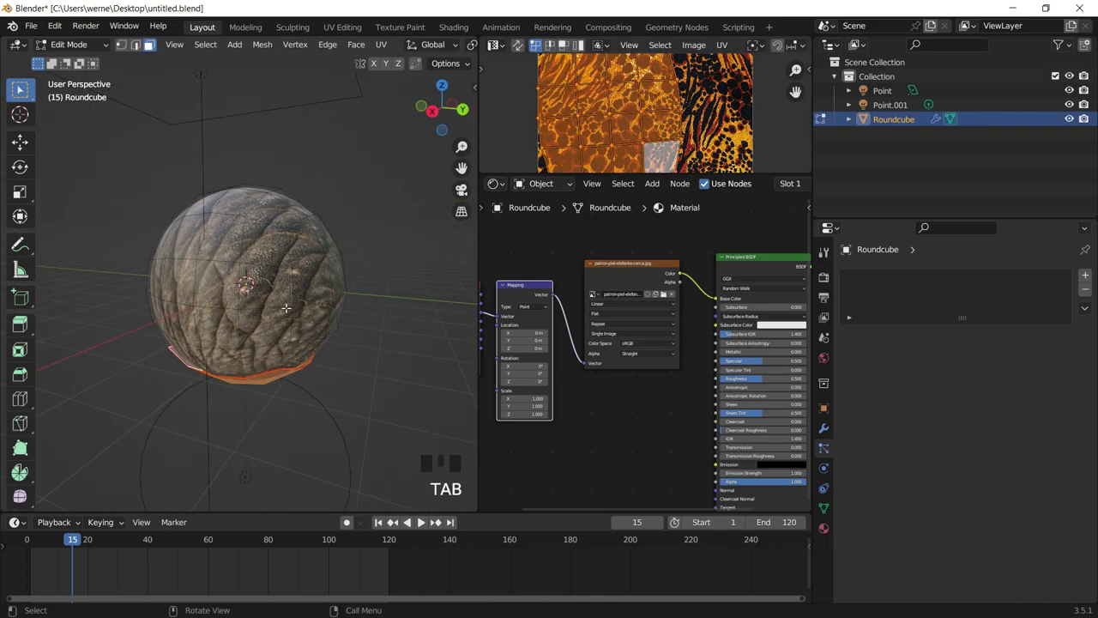
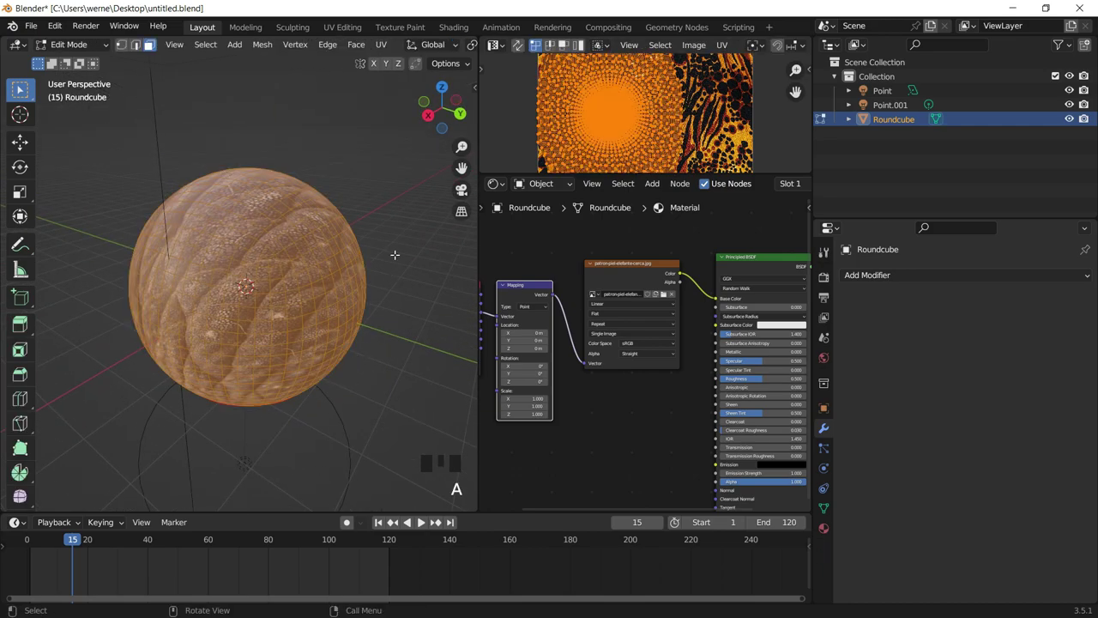
Add a vertex group named PELOS in the sphere's Object Data properties.
{"action": "left_click", "coordinate": [736, 174]}
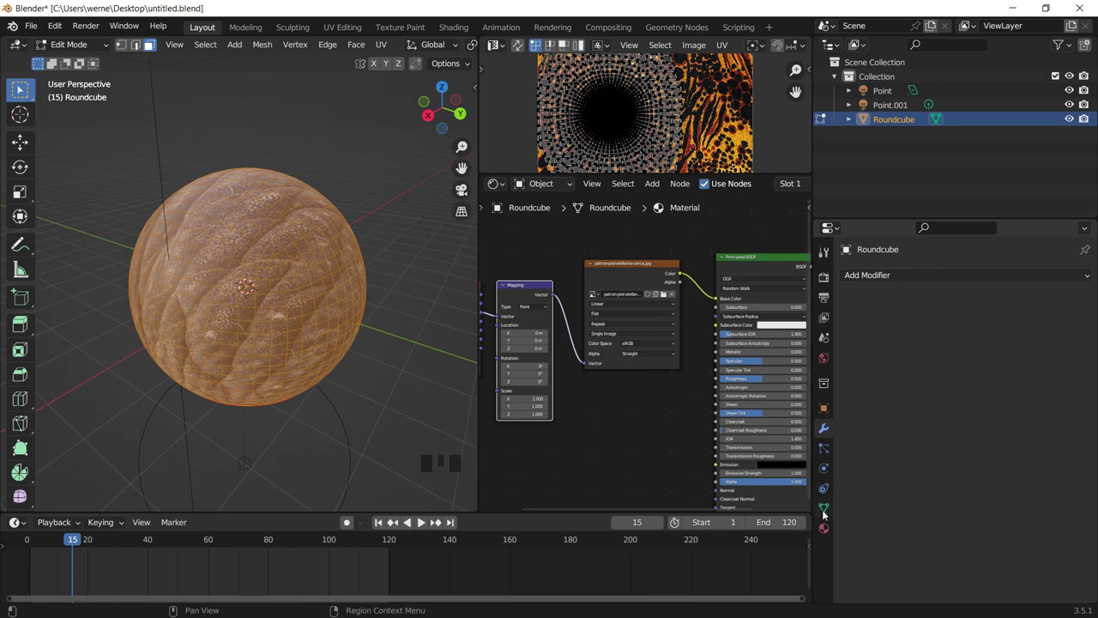
{"action": "left_click", "coordinate": [826, 514]}
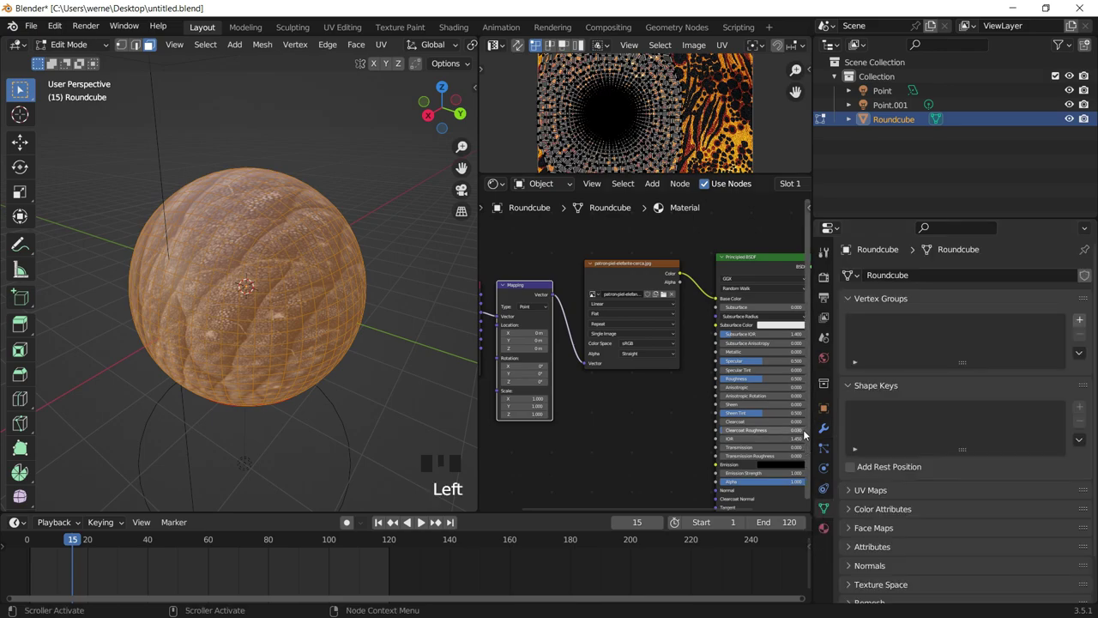
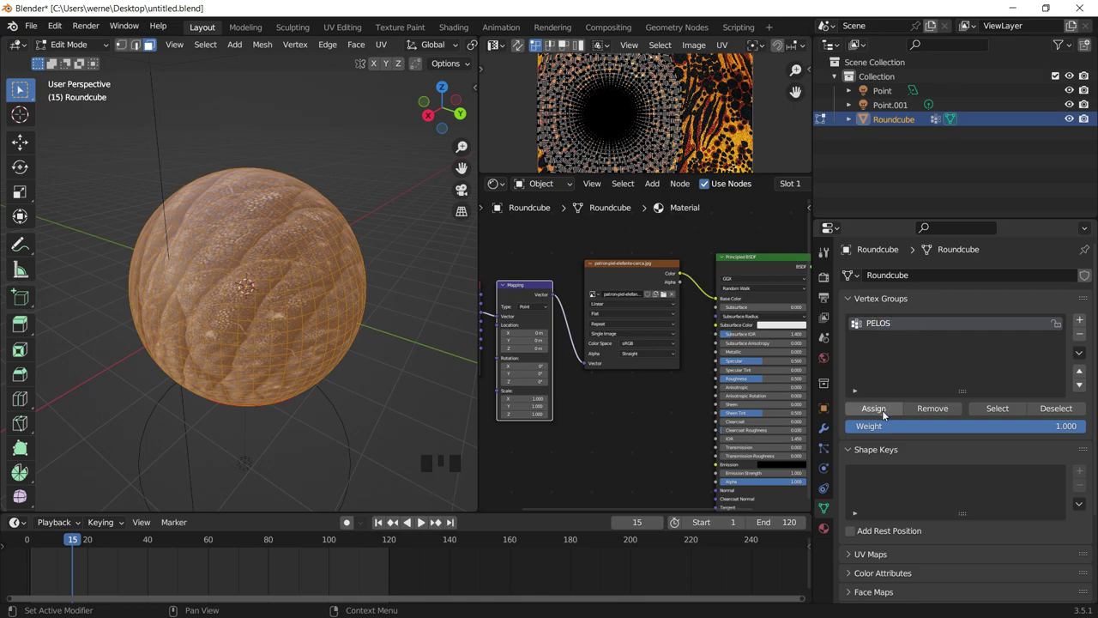
{"action": "left_click_drag", "start_coordinate": [882, 408], "coordinate": [352, 185]}
{"action": "key", "text": "Tab"}
Return the sphere to Object Mode and select it.
{"action": "left_click_drag", "start_coordinate": [350, 131], "coordinate": [325, 172]}
{"action": "left_click", "coordinate": [316, 184]}
{"action": "left_click", "coordinate": [273, 136]}
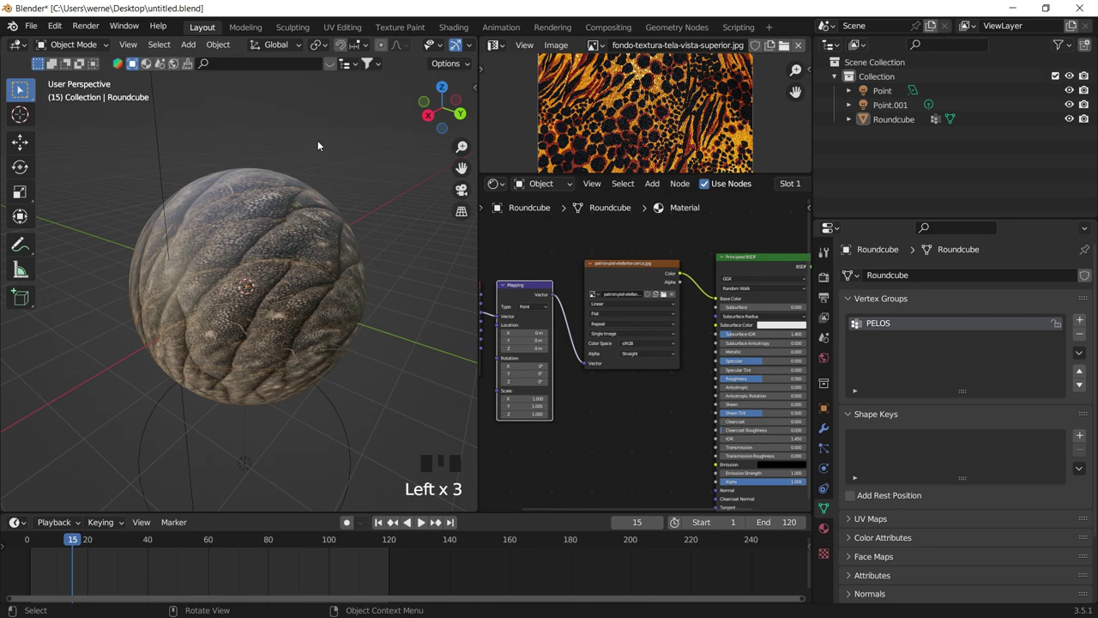
{"action": "left_click", "coordinate": [306, 193]}
Add a Hair particle system to the round cube with 1700 strands 0.45 m long.
{"action": "left_click_drag", "start_coordinate": [303, 295], "coordinate": [831, 449]}
{"action": "left_click", "coordinate": [831, 450]}
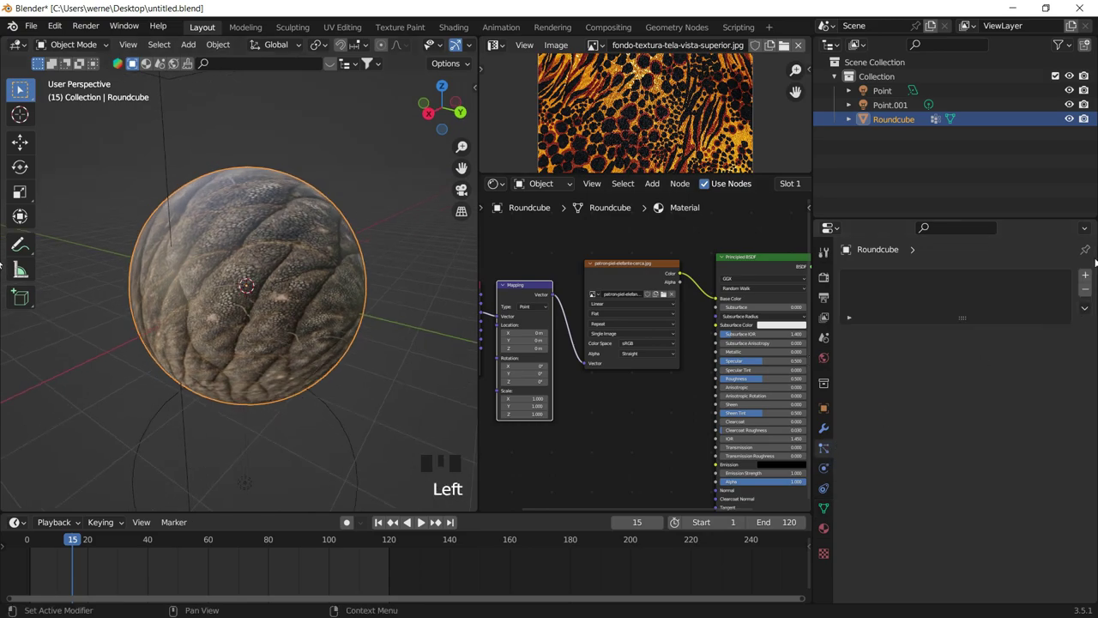
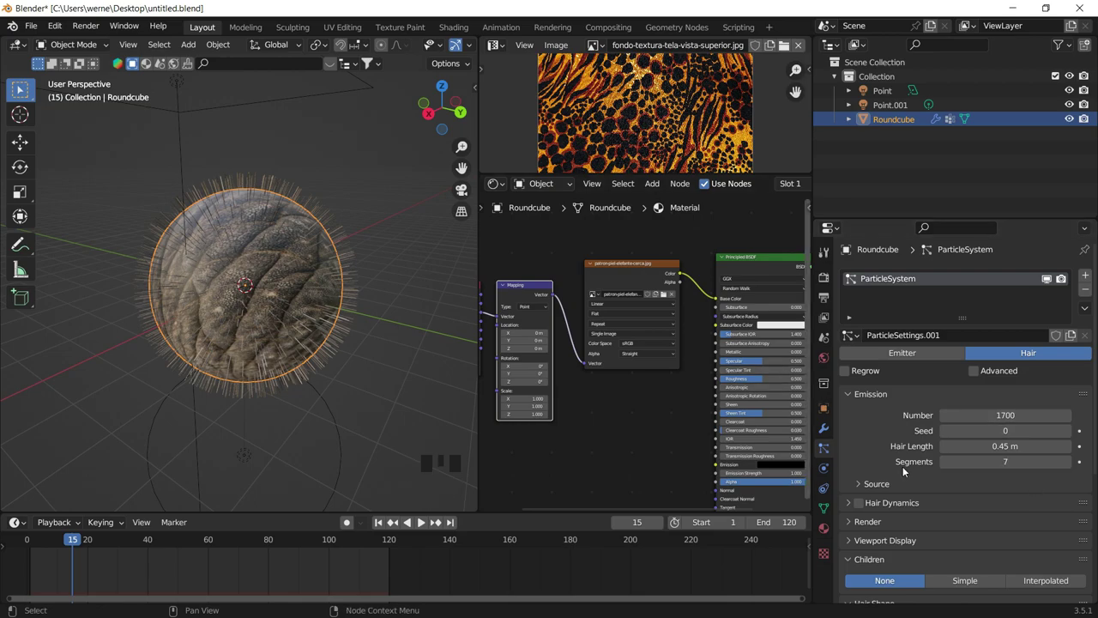
{"action": "scroll", "scroll_direction": "down", "scroll_amount": 3}
{"action": "scroll", "scroll_direction": "down", "scroll_amount": 3}
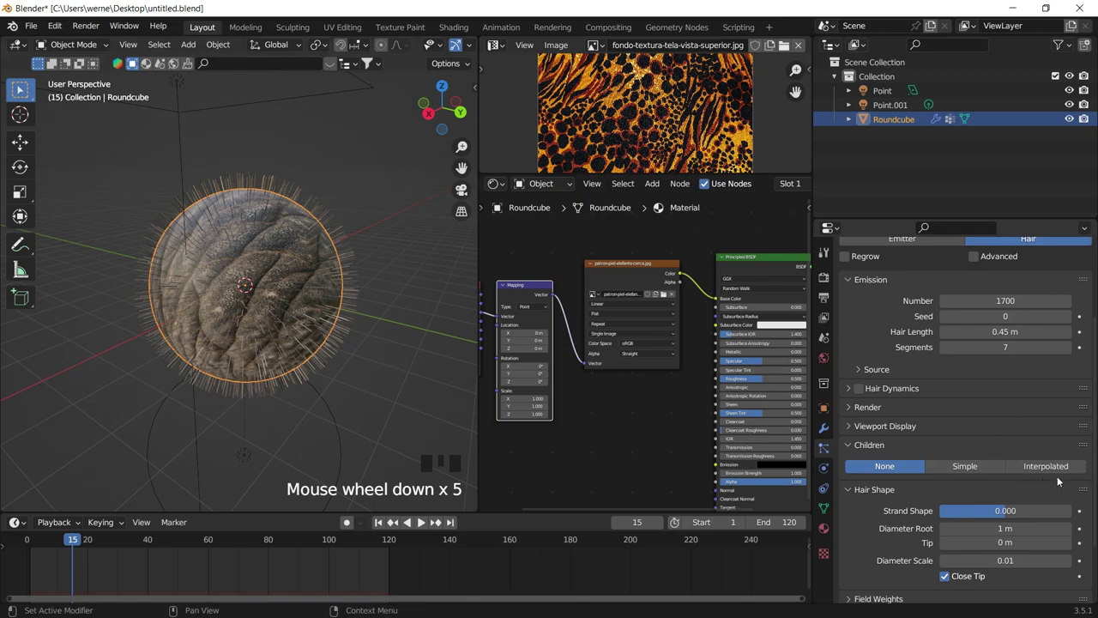
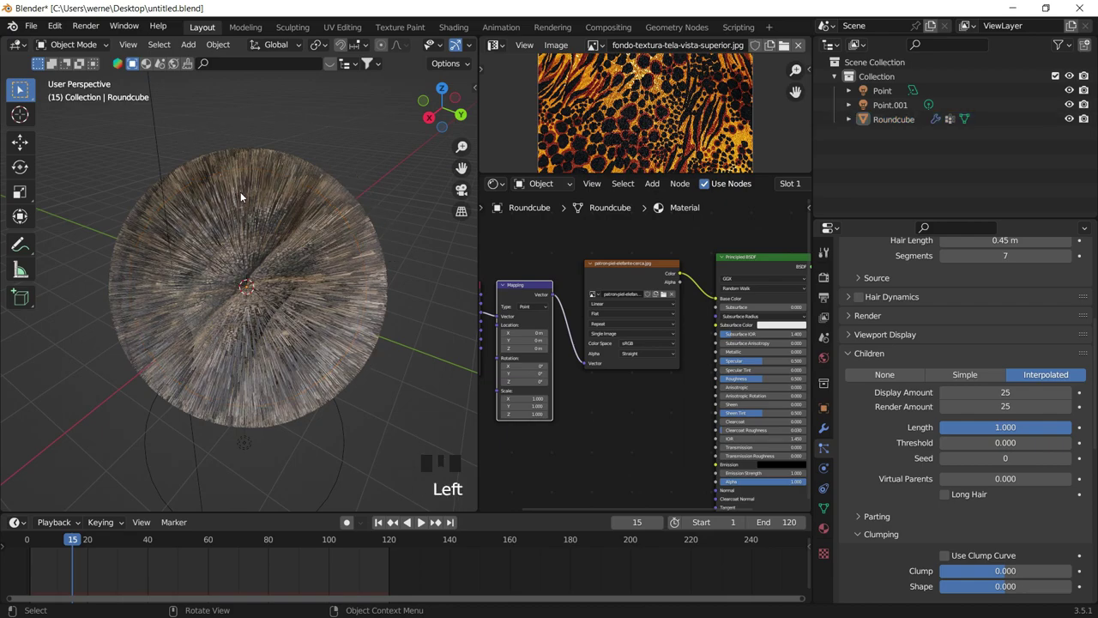
Reselect the Roundcube sphere now densely covered by interpolated child hairs.
{"action": "left_click", "coordinate": [292, 254]}
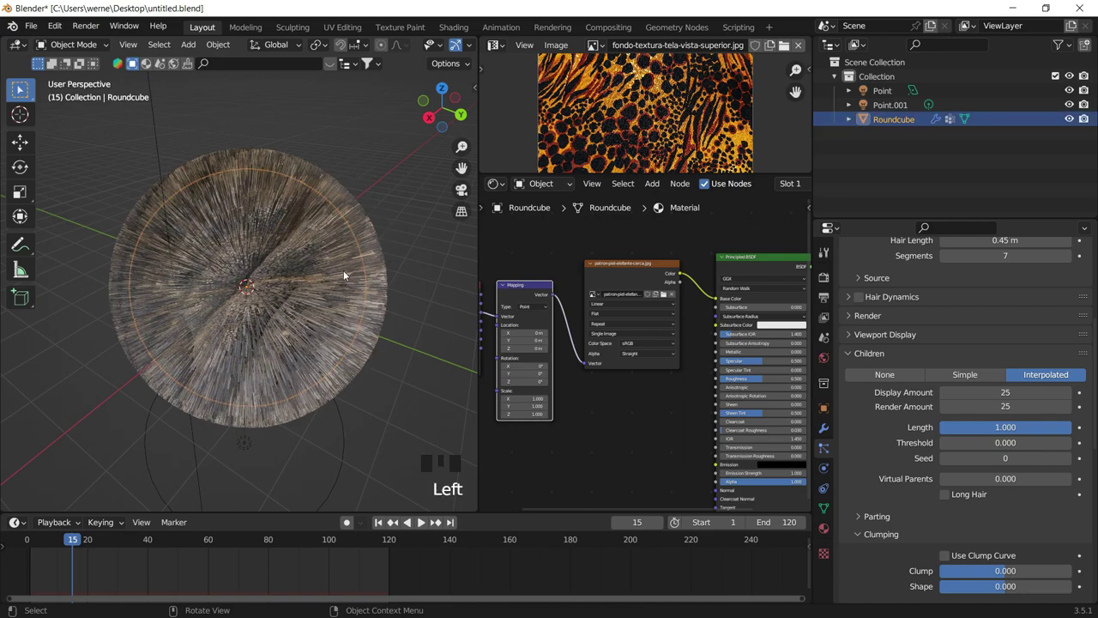
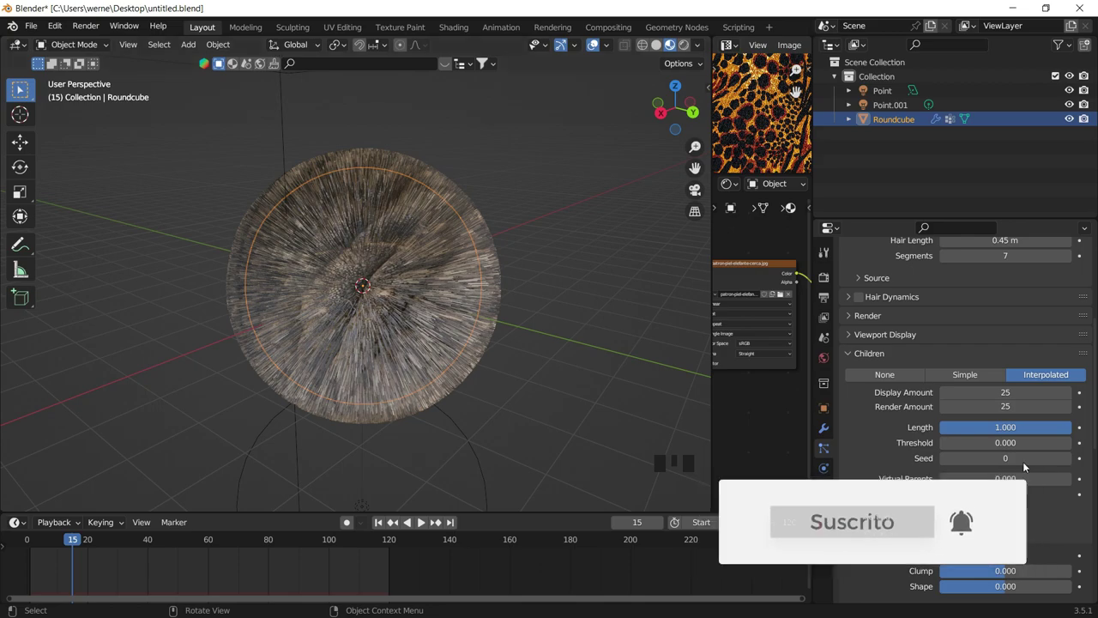
Toggle the hair system's viewport visibility off and back on, then view the sphere from above.
{"action": "scroll", "scroll_direction": "down", "scroll_amount": 3}
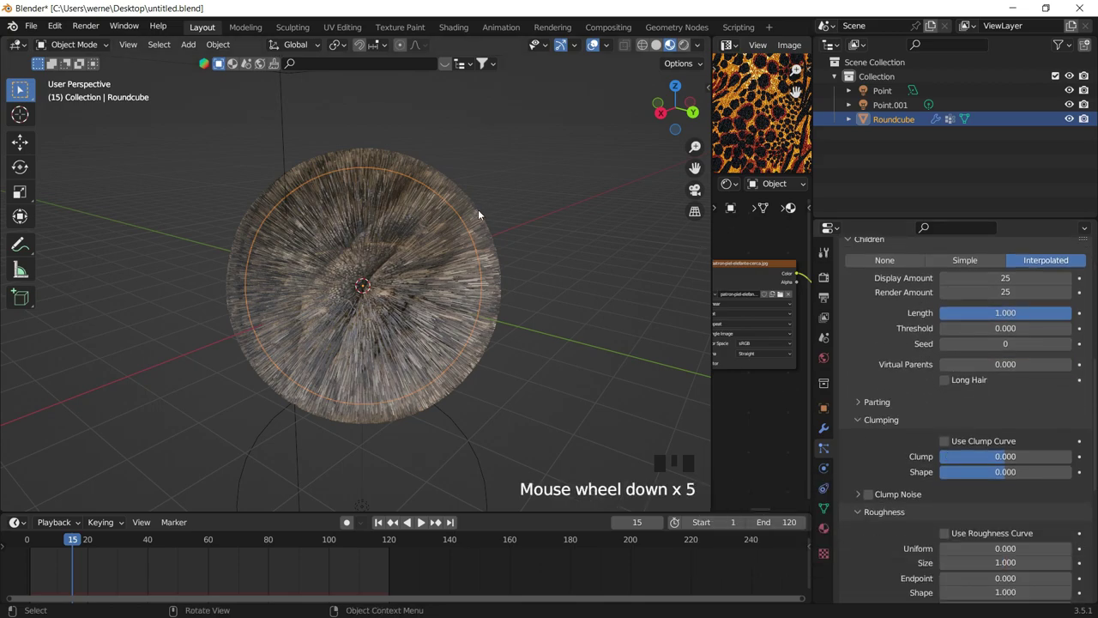
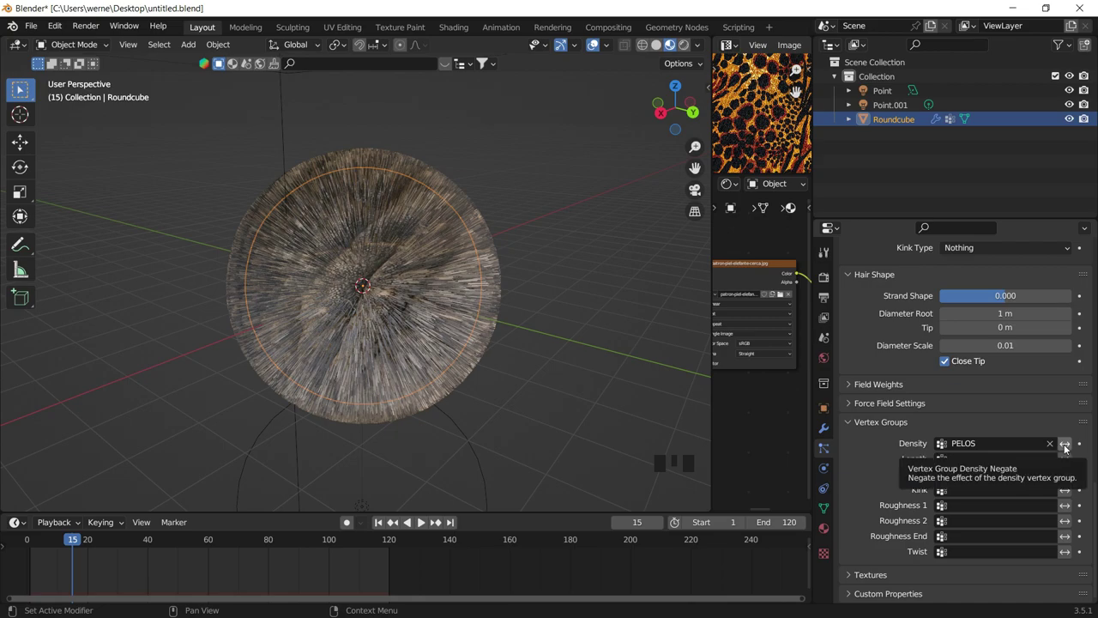
{"action": "left_click", "coordinate": [1068, 447]}
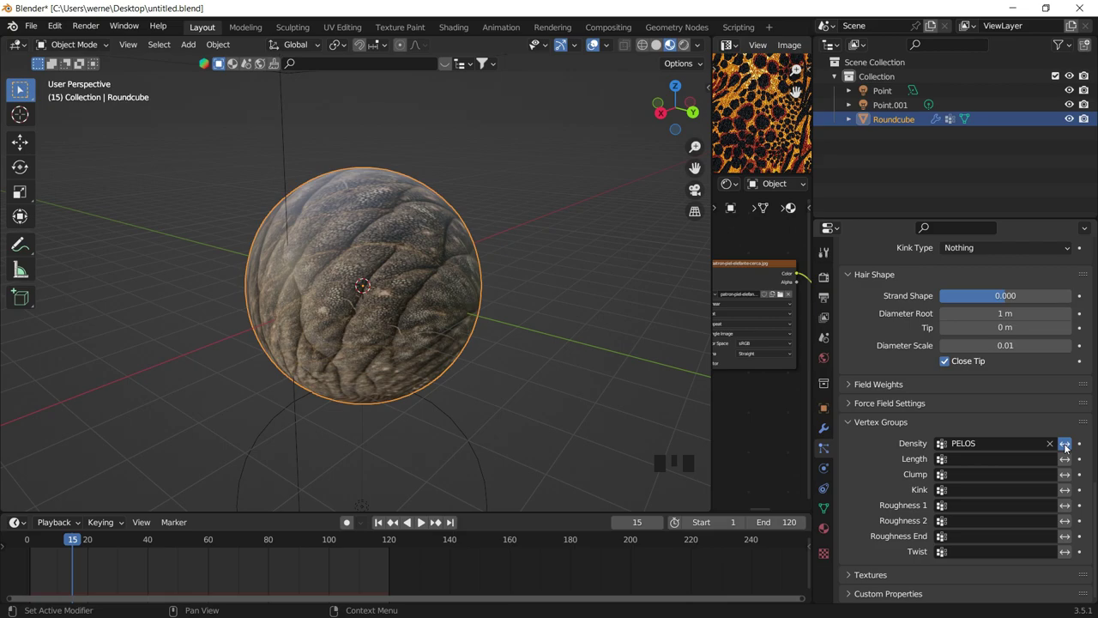
{"action": "left_click", "coordinate": [1068, 447]}
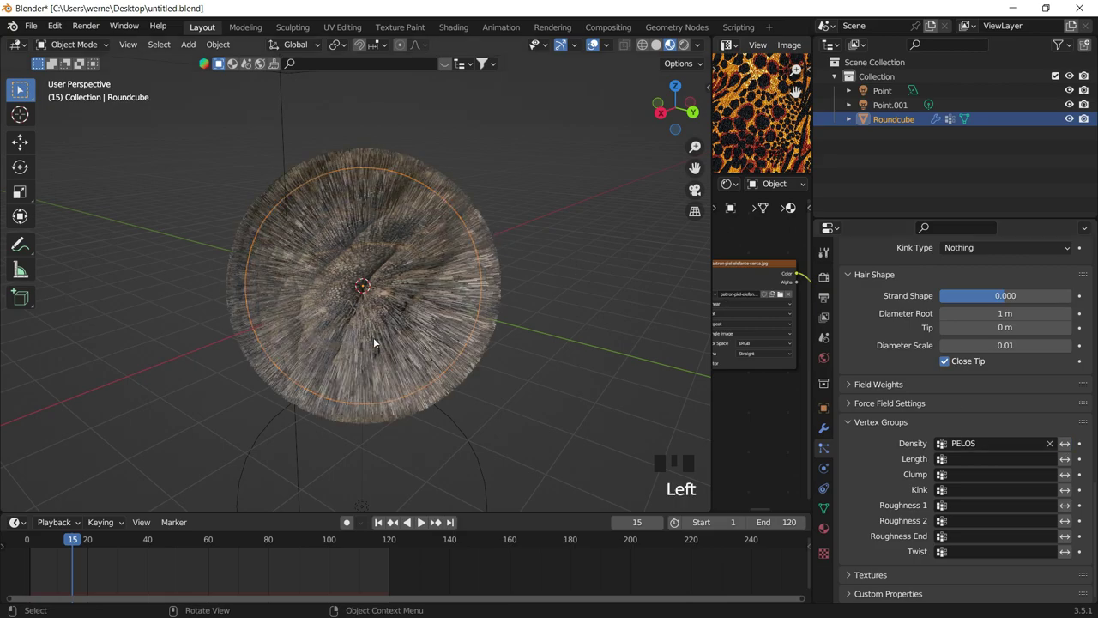
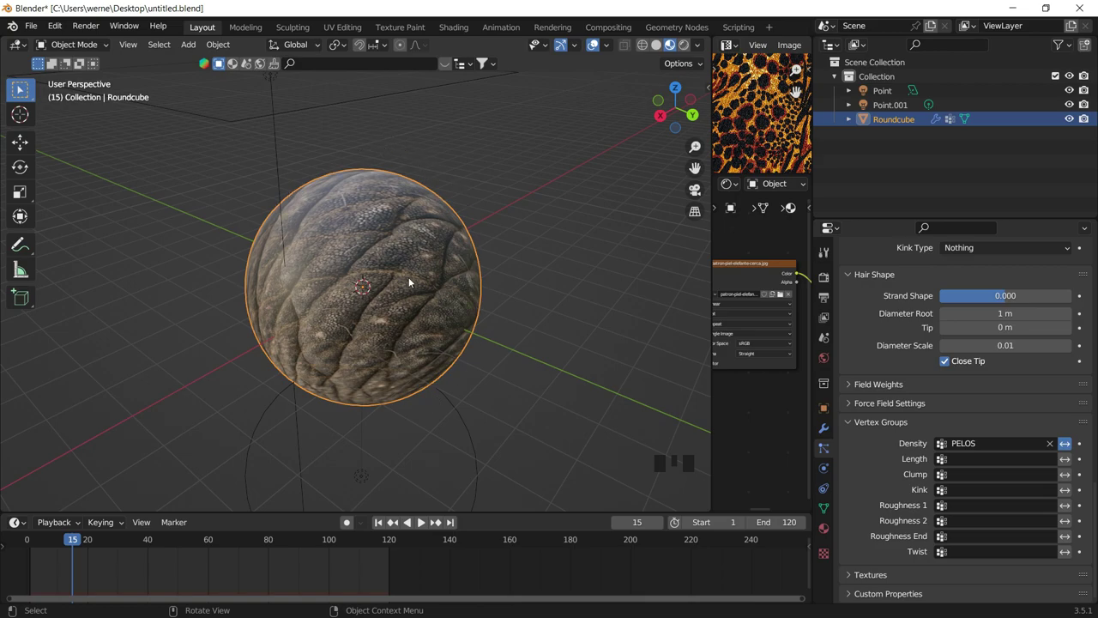
{"action": "left_click_drag", "start_coordinate": [413, 276], "coordinate": [19, 88]}
Switch from Object Mode toward Weight Paint via the interaction mode list.
{"action": "left_click", "coordinate": [19, 89]}
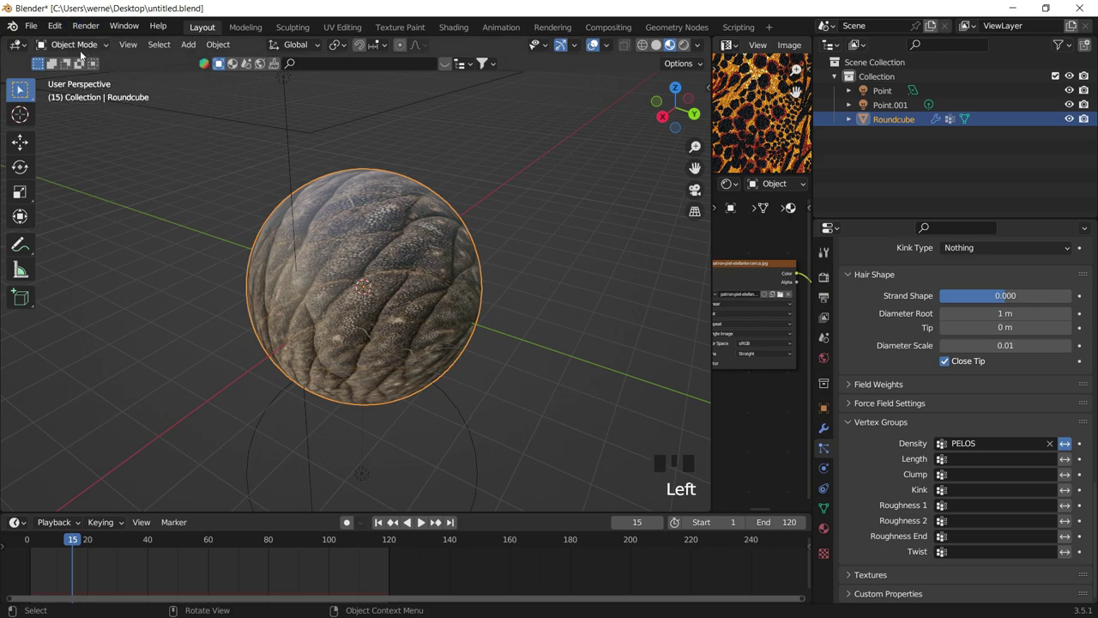
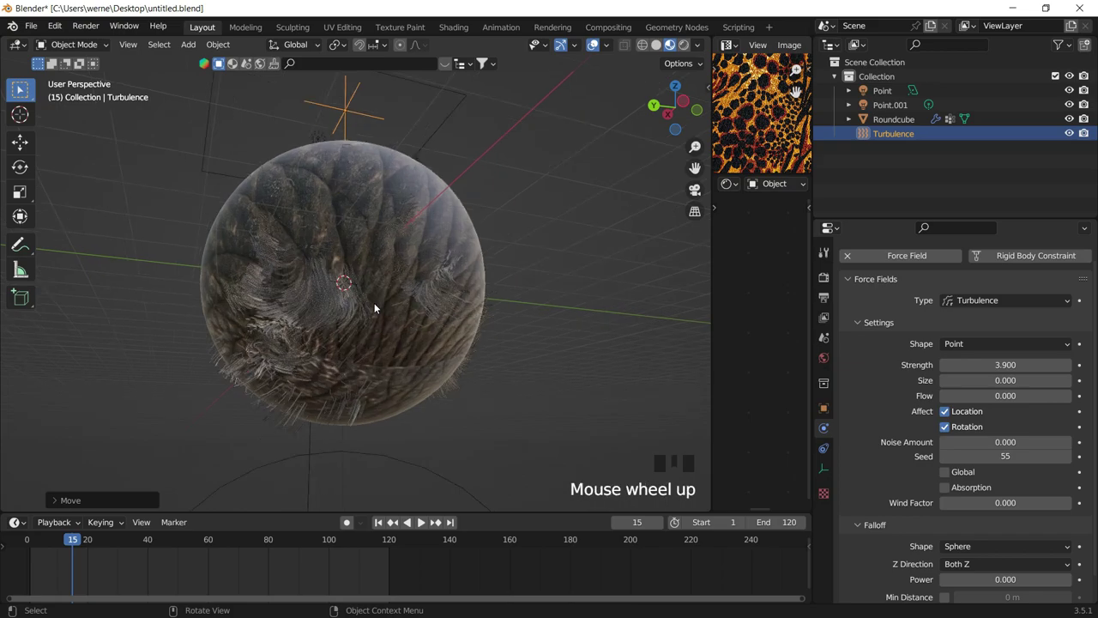
Navigate the view around the turbulence-swirled hairy sphere.
{"action": "middle_click", "coordinate": [349, 302]}
{"action": "scroll", "scroll_direction": "up", "scroll_amount": 3}
{"action": "left_click_drag", "start_coordinate": [302, 269], "coordinate": [391, 283]}
{"action": "scroll", "scroll_direction": "down", "scroll_amount": 3}
{"action": "middle_click", "coordinate": [398, 283]}
Select the Roundcube and set hair roughness Random to 0.200, checking the frizz from another angle.
{"action": "left_click", "coordinate": [404, 285]}
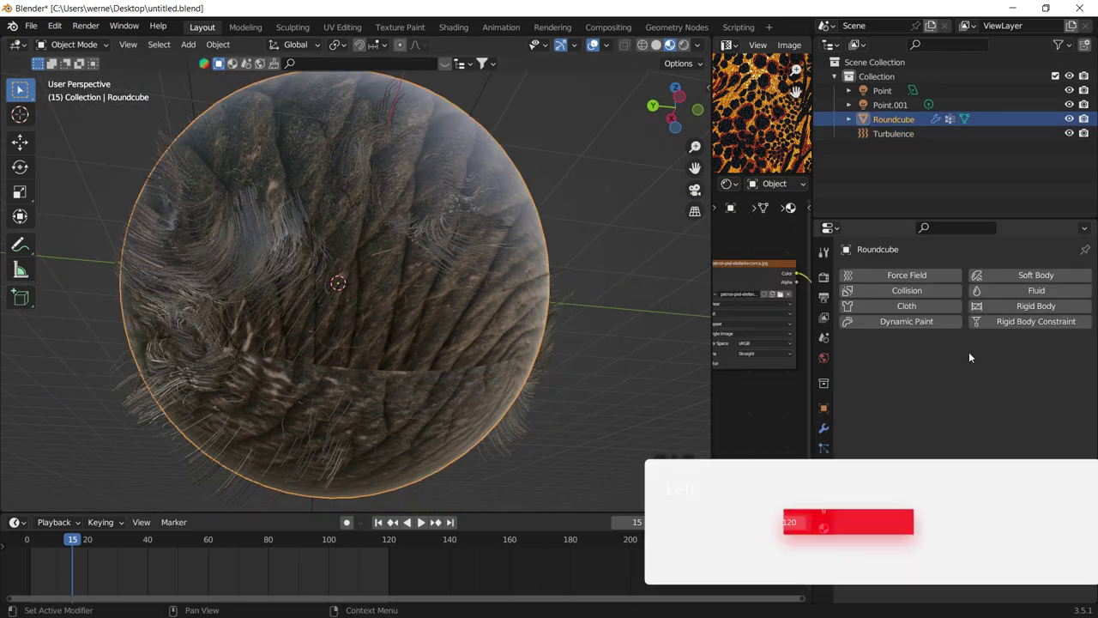
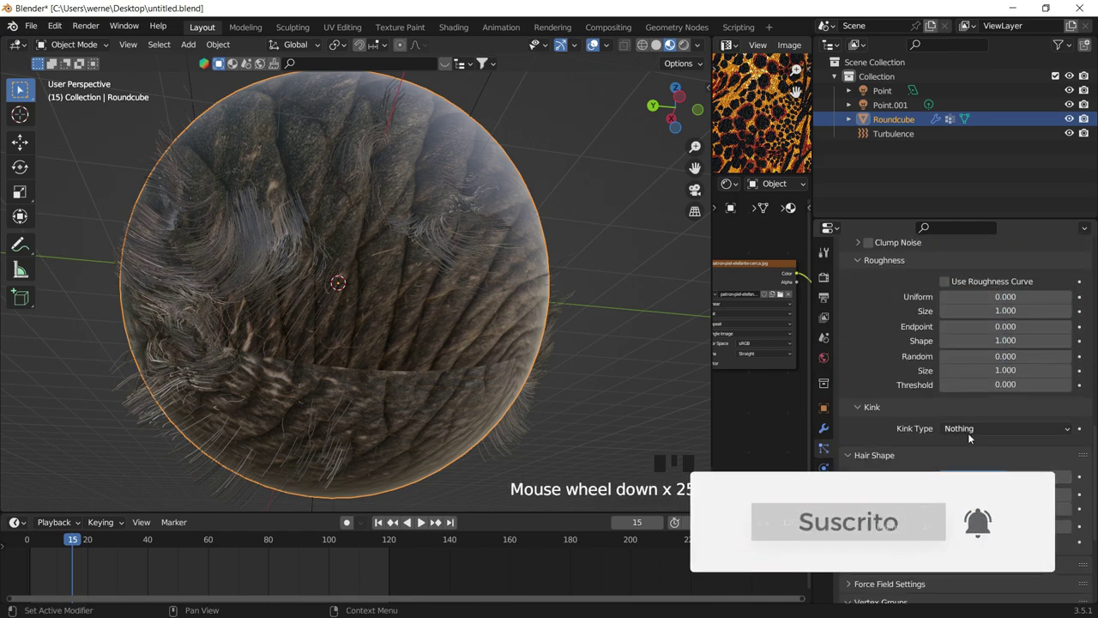
{"action": "scroll", "scroll_direction": "down", "scroll_amount": 3}
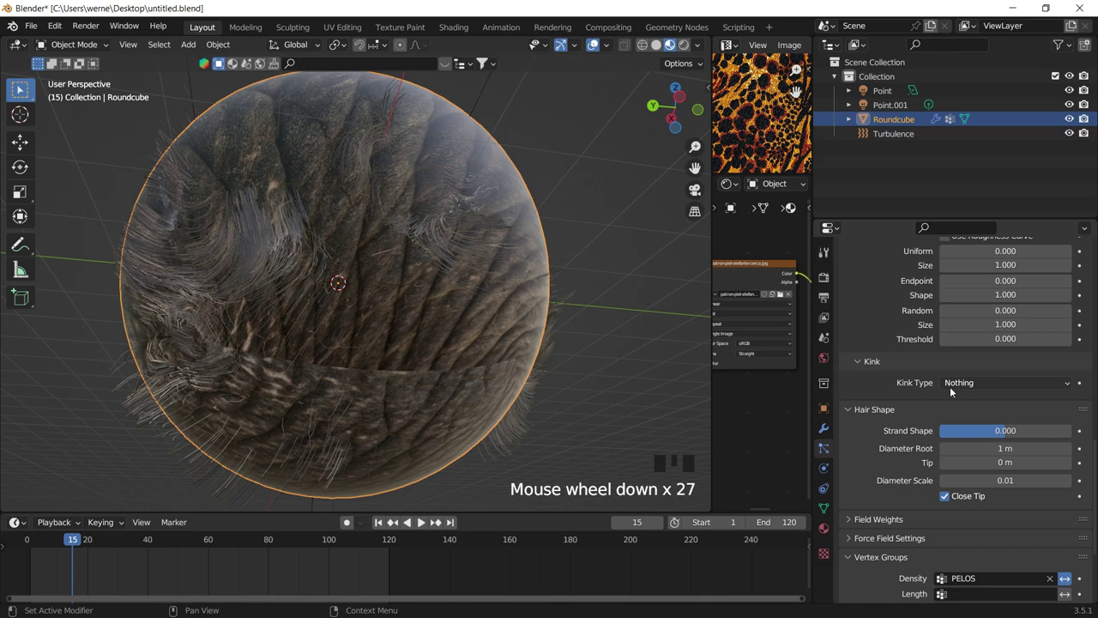
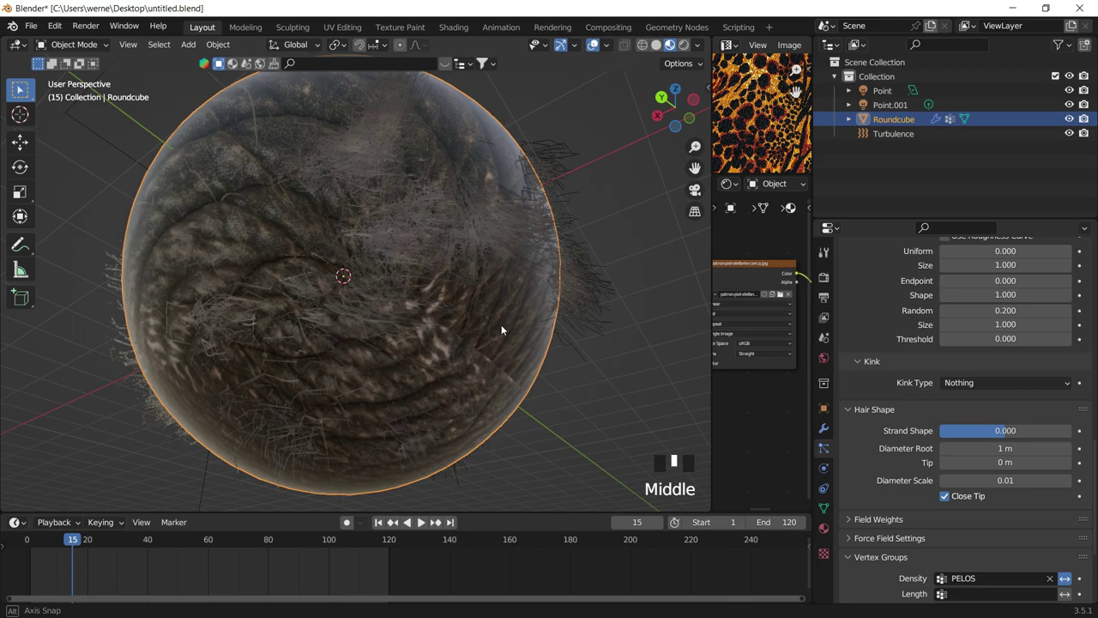
{"action": "scroll", "scroll_direction": "down", "scroll_amount": 3}
{"action": "left_click_drag", "start_coordinate": [375, 267], "coordinate": [517, 194]}
{"action": "left_click", "coordinate": [517, 194]}
Switch the viewport to Rendered shading and look around the furry sphere.
{"action": "key", "text": "z"}
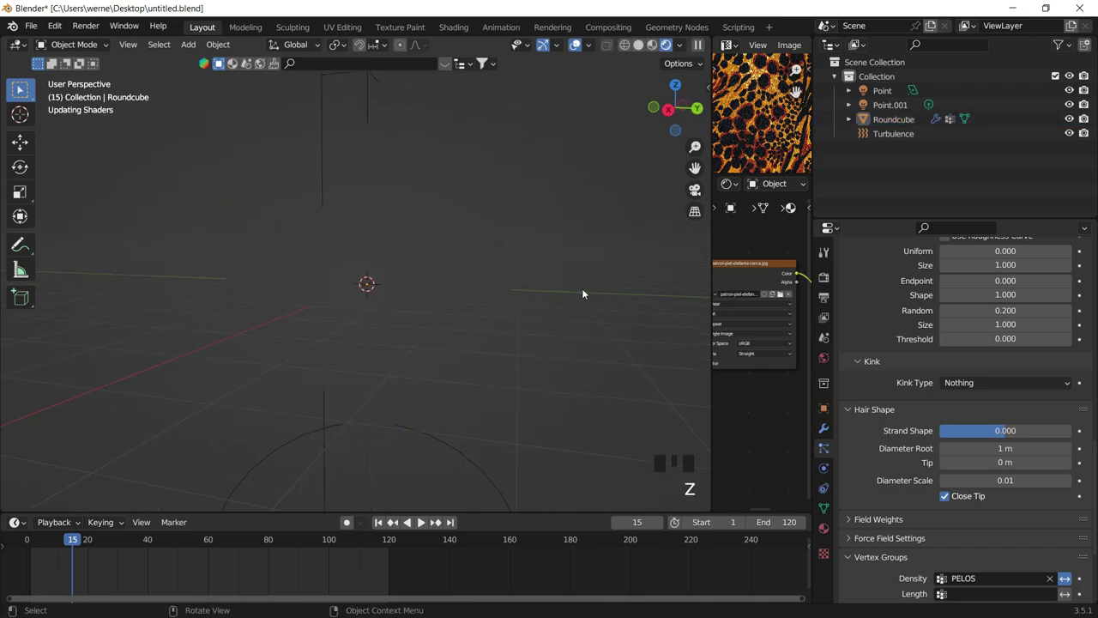
{"action": "left_click", "coordinate": [692, 192]}
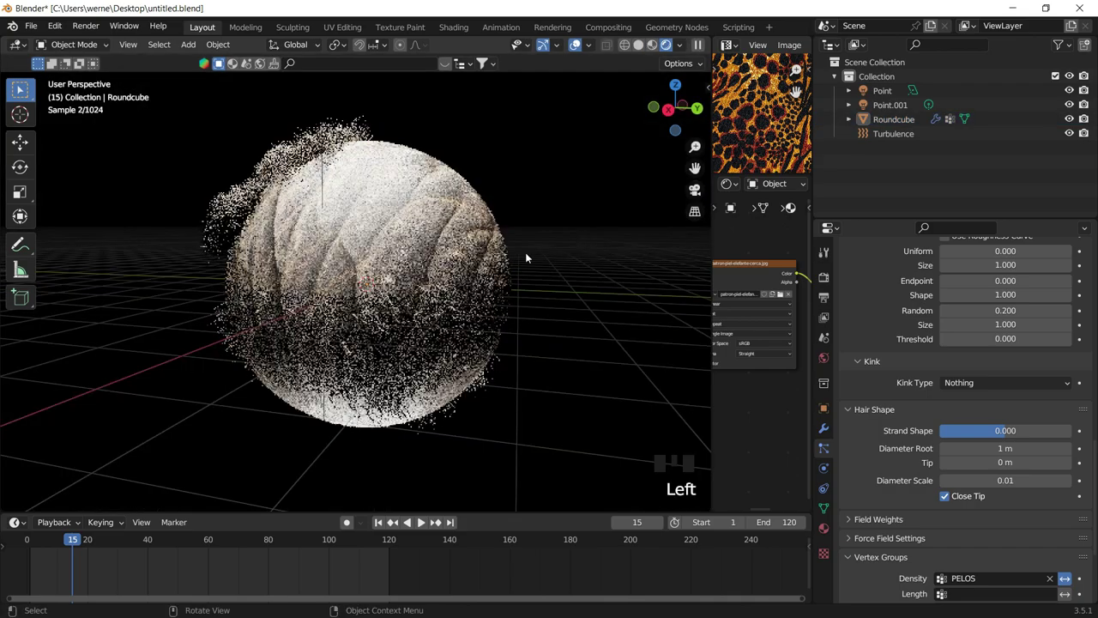
{"action": "left_click_drag", "start_coordinate": [415, 281], "coordinate": [435, 241]}
{"action": "scroll", "scroll_direction": "down", "scroll_amount": 3}
Inspect the Point lights above the sphere through the camera view.
{"action": "left_click", "coordinate": [375, 154]}
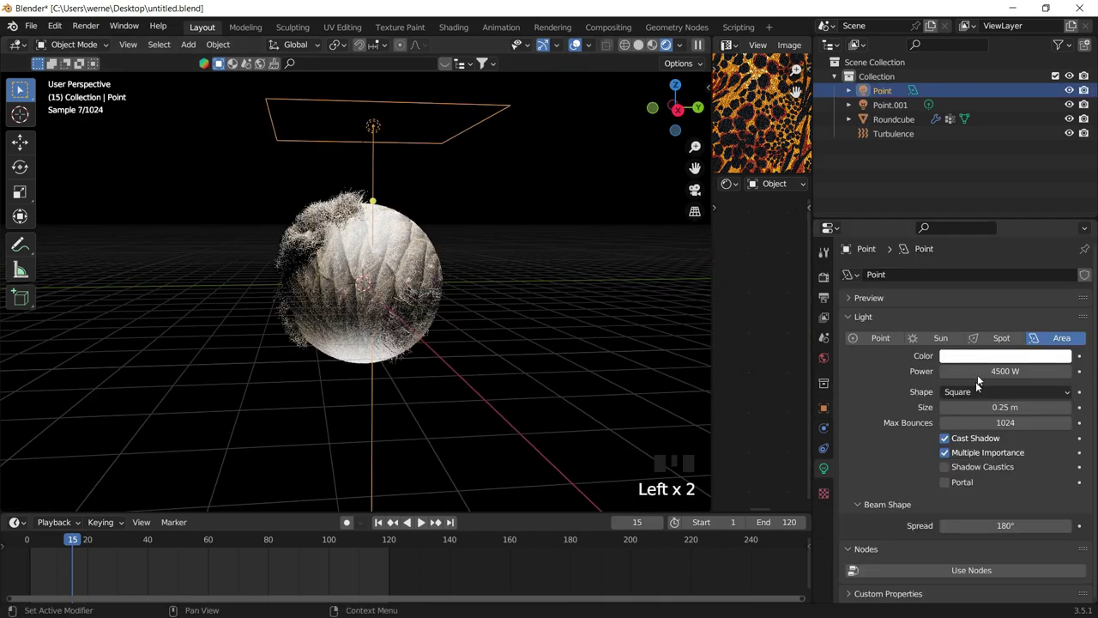
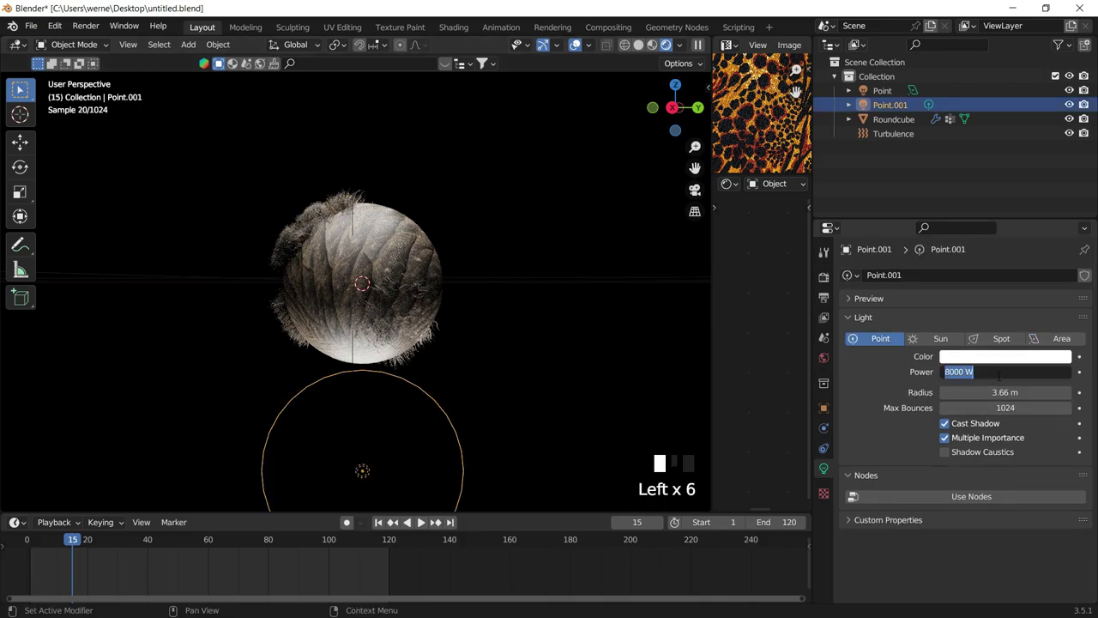
{"action": "key", "text": "0"}
{"action": "key", "text": "0"}
{"action": "left_click_drag", "start_coordinate": [487, 331], "coordinate": [417, 282]}
{"action": "scroll", "scroll_direction": "up", "scroll_amount": 3}
Select the Roundcube and reconnect the Mapping vector into the skin Image Texture feeding the Bump node.
{"action": "left_click", "coordinate": [417, 265]}
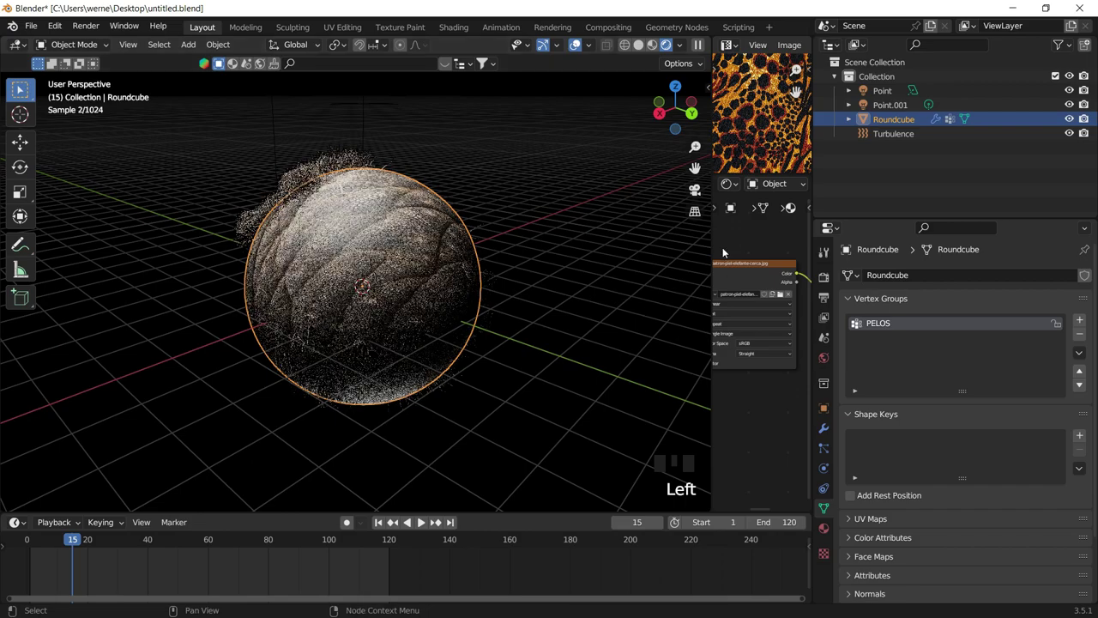
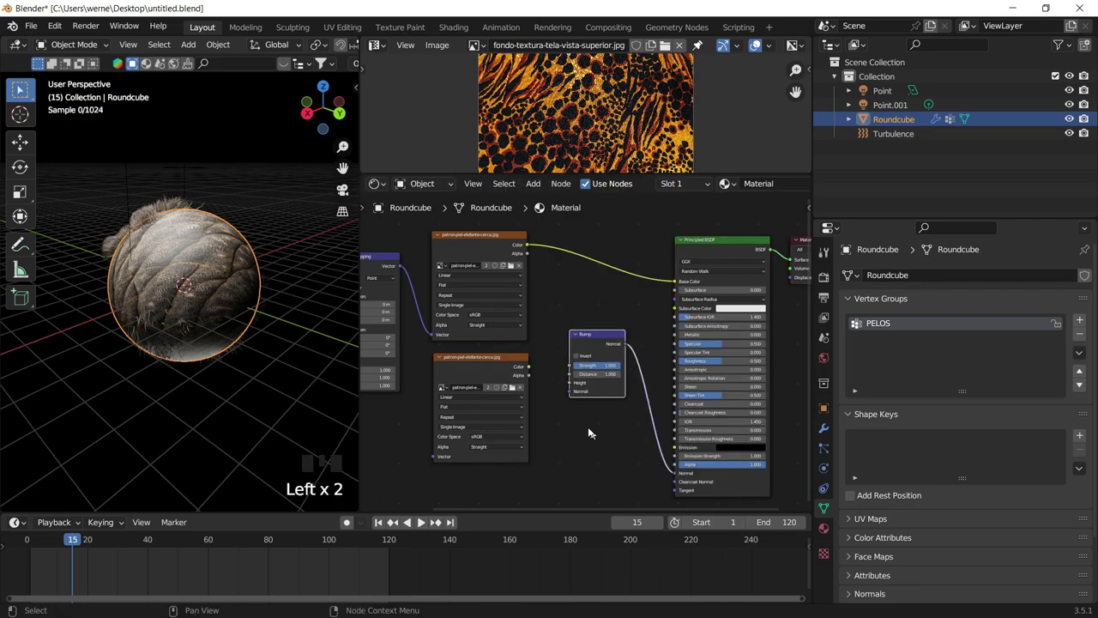
{"action": "left_click", "coordinate": [540, 374]}
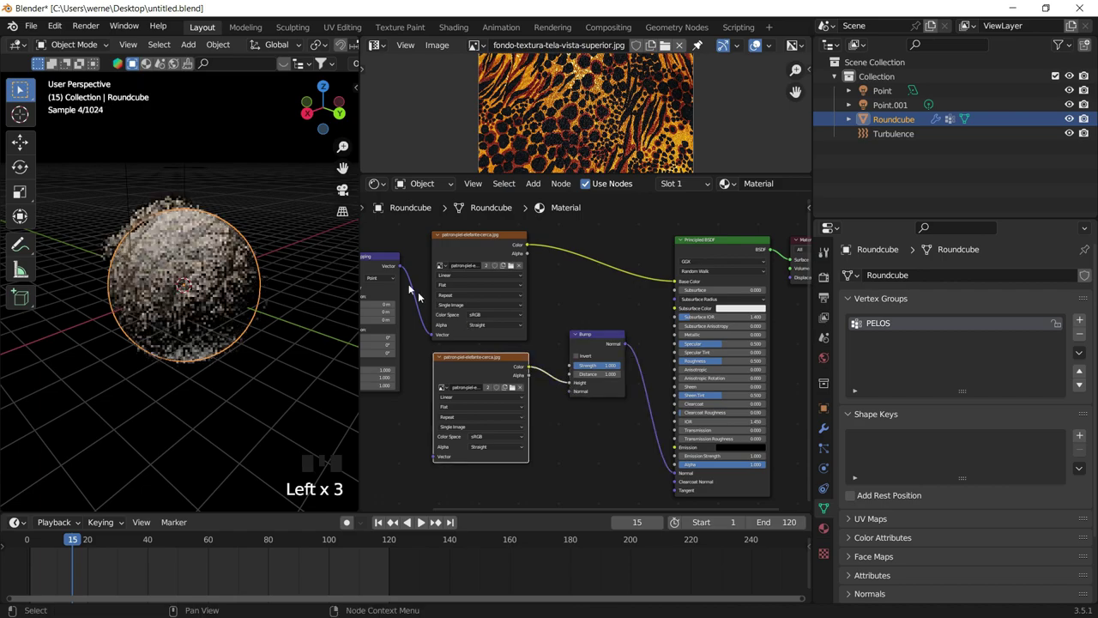
{"action": "left_click", "coordinate": [417, 338]}
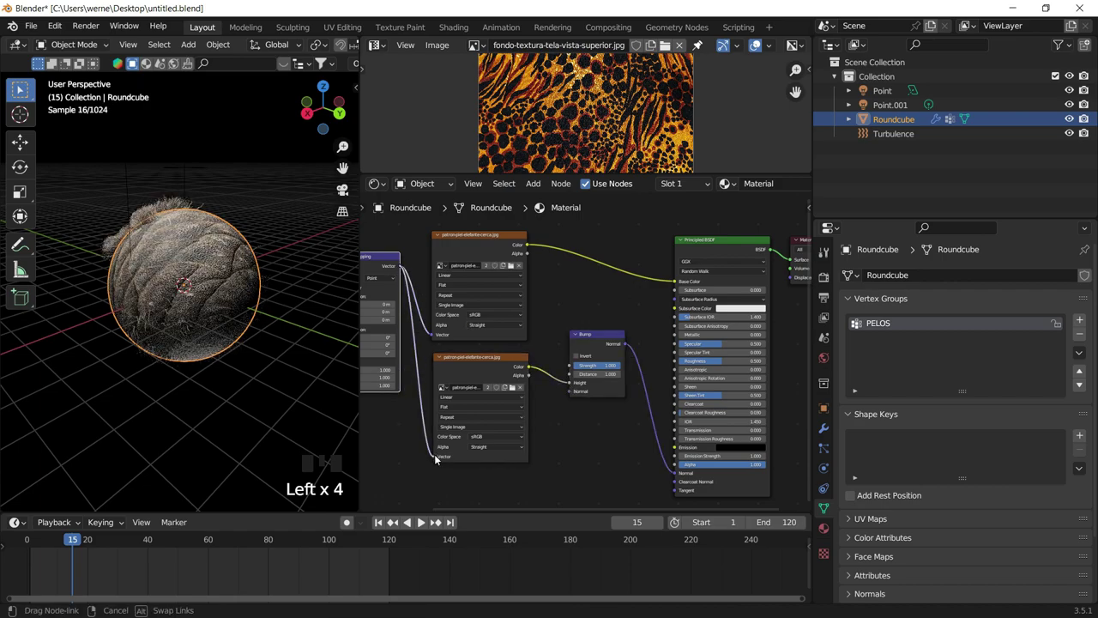
{"action": "scroll", "scroll_direction": "up", "scroll_amount": 3}
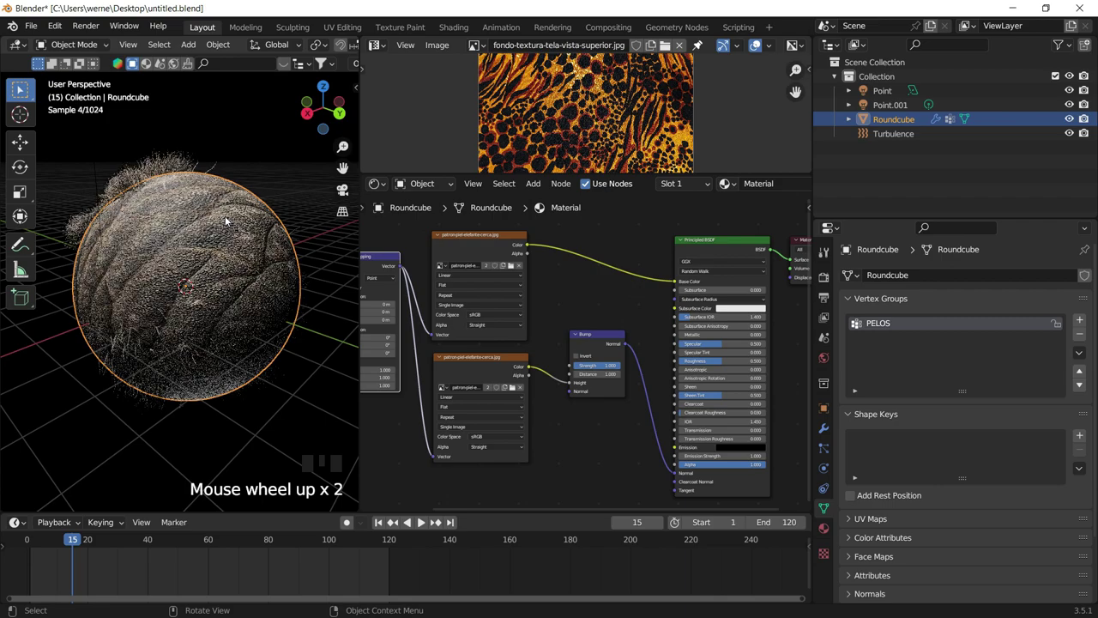
{"action": "scroll", "scroll_direction": "up", "scroll_amount": 3}
{"action": "left_click", "coordinate": [288, 135]}
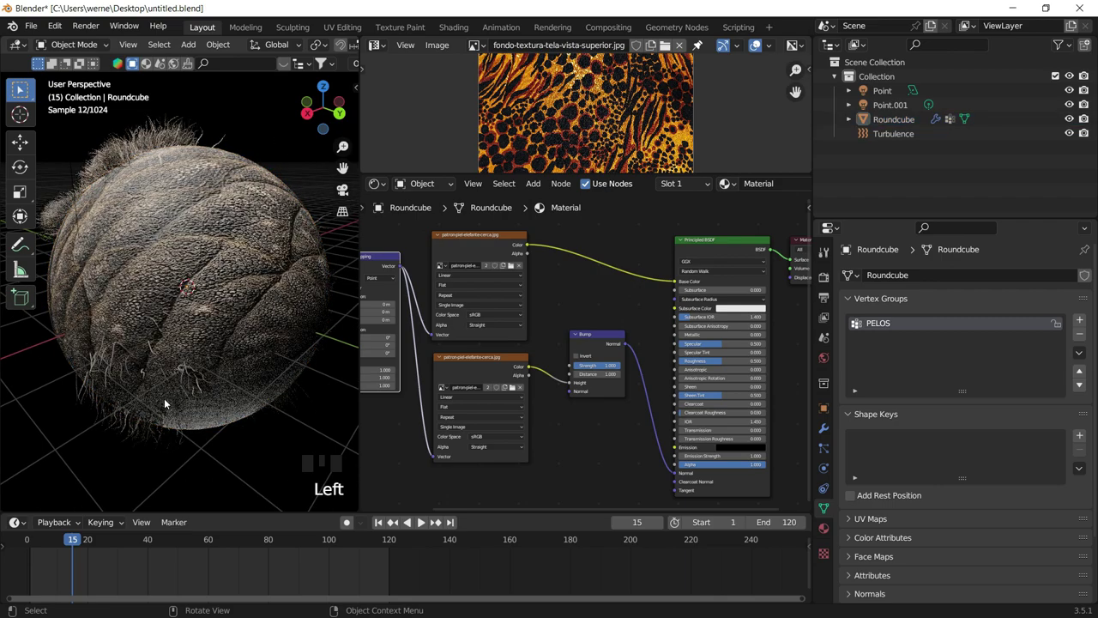